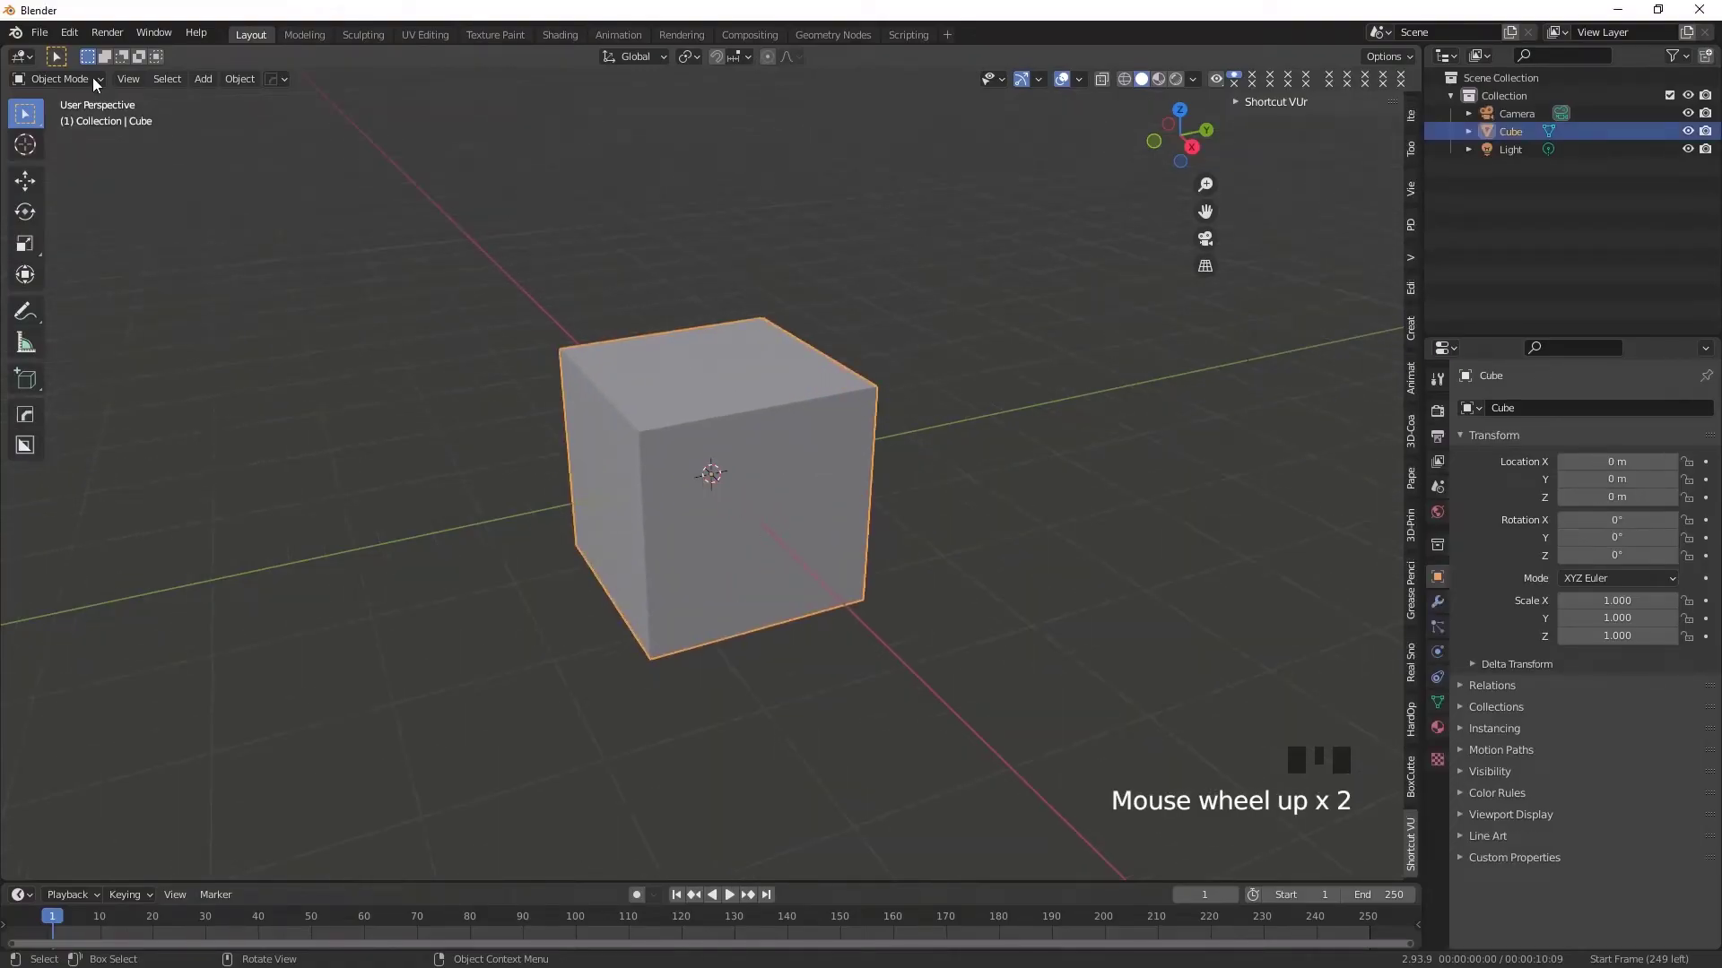
# Step: Scale the default cube down along Z to a slab about 0.395 high
pyautogui.moveTo(100, 85); pyautogui.dragTo(723, 442)
pyautogui.click(722, 443)
pyautogui.press('s')
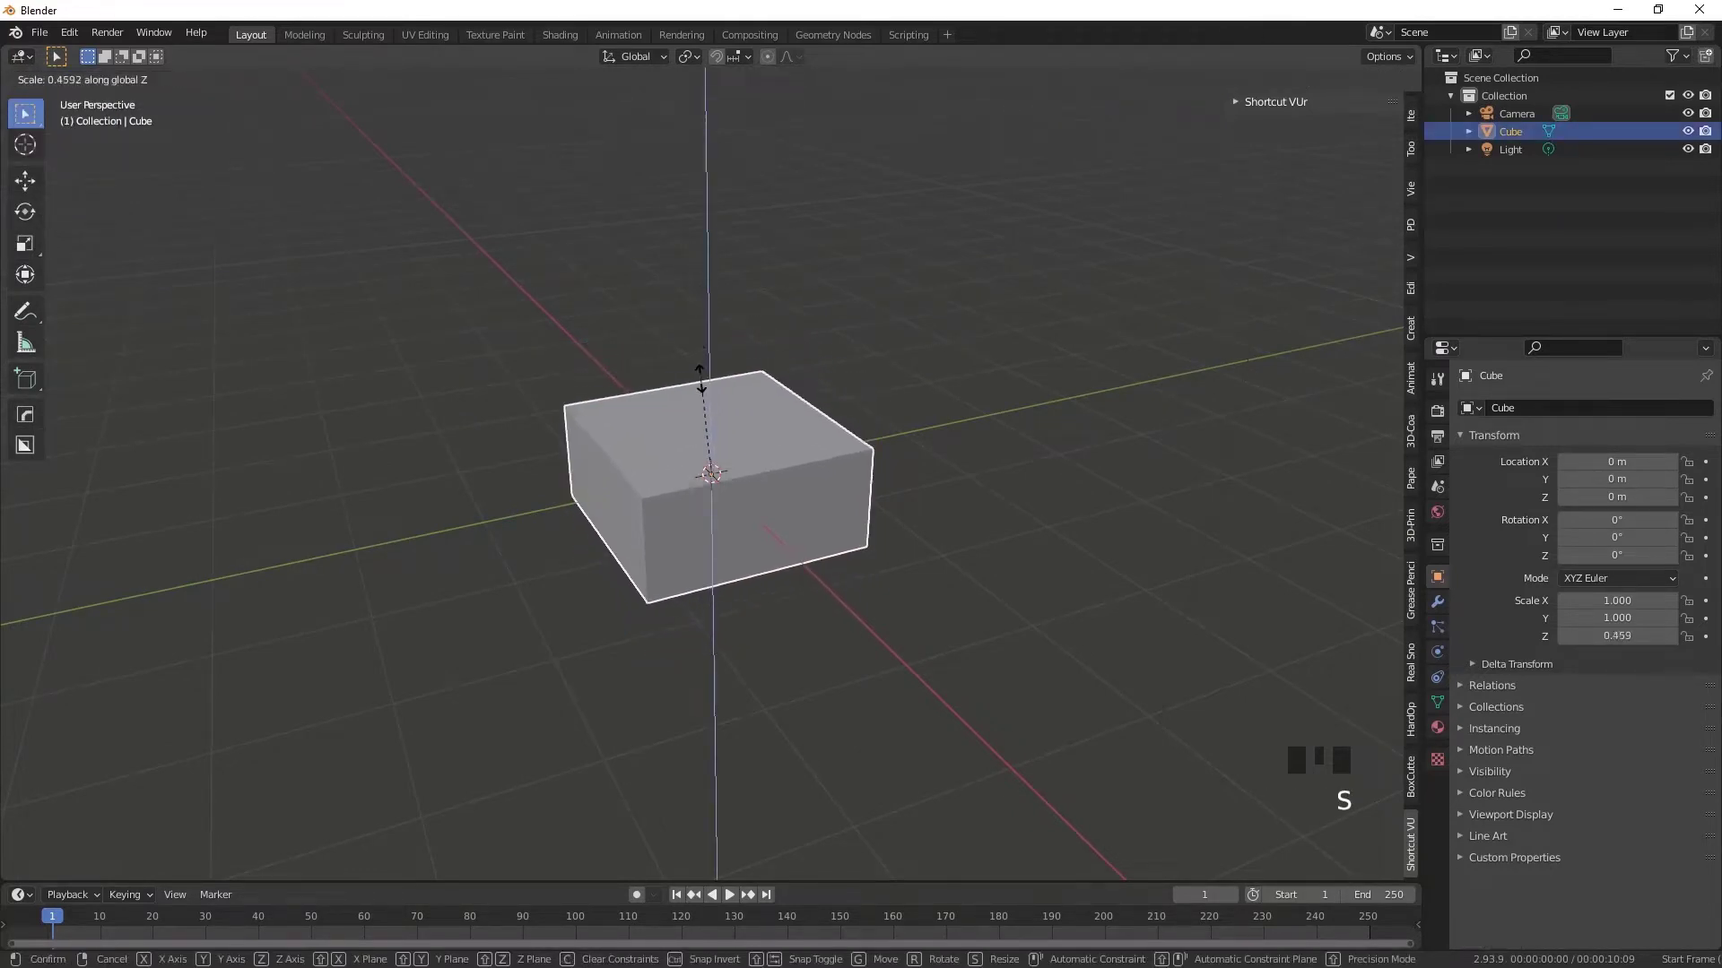
pyautogui.moveTo(884, 502); pyautogui.dragTo(67, 80)
pyautogui.moveTo(67, 80); pyautogui.dragTo(1430, 406)
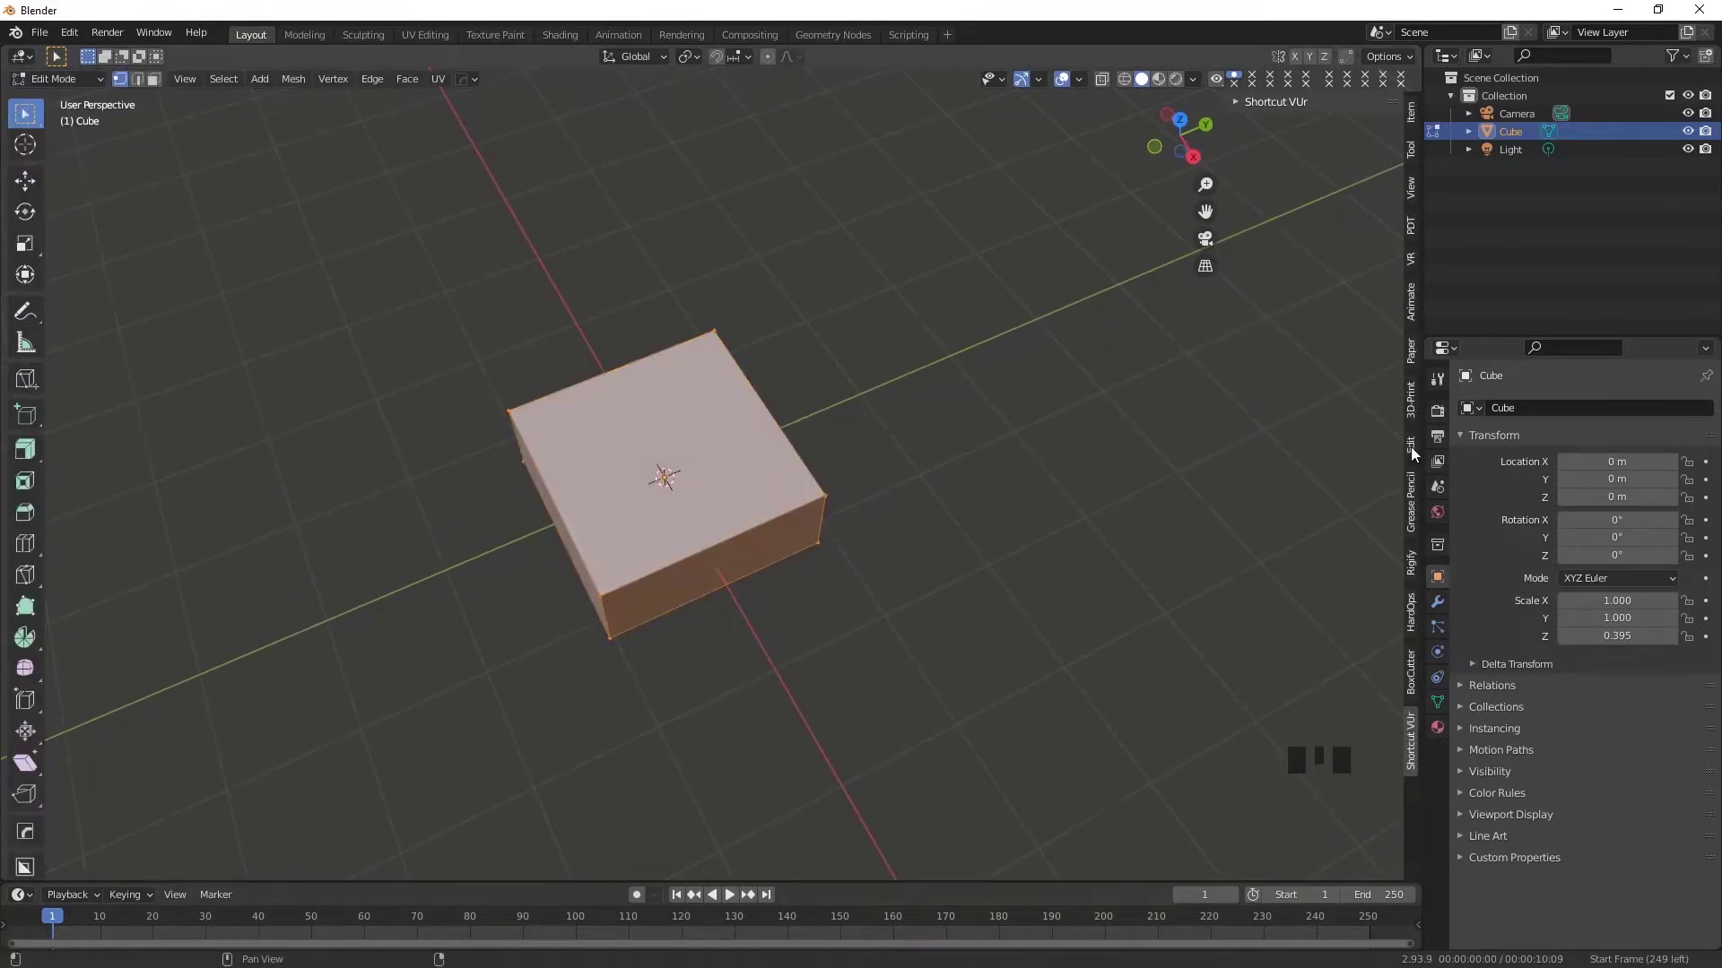
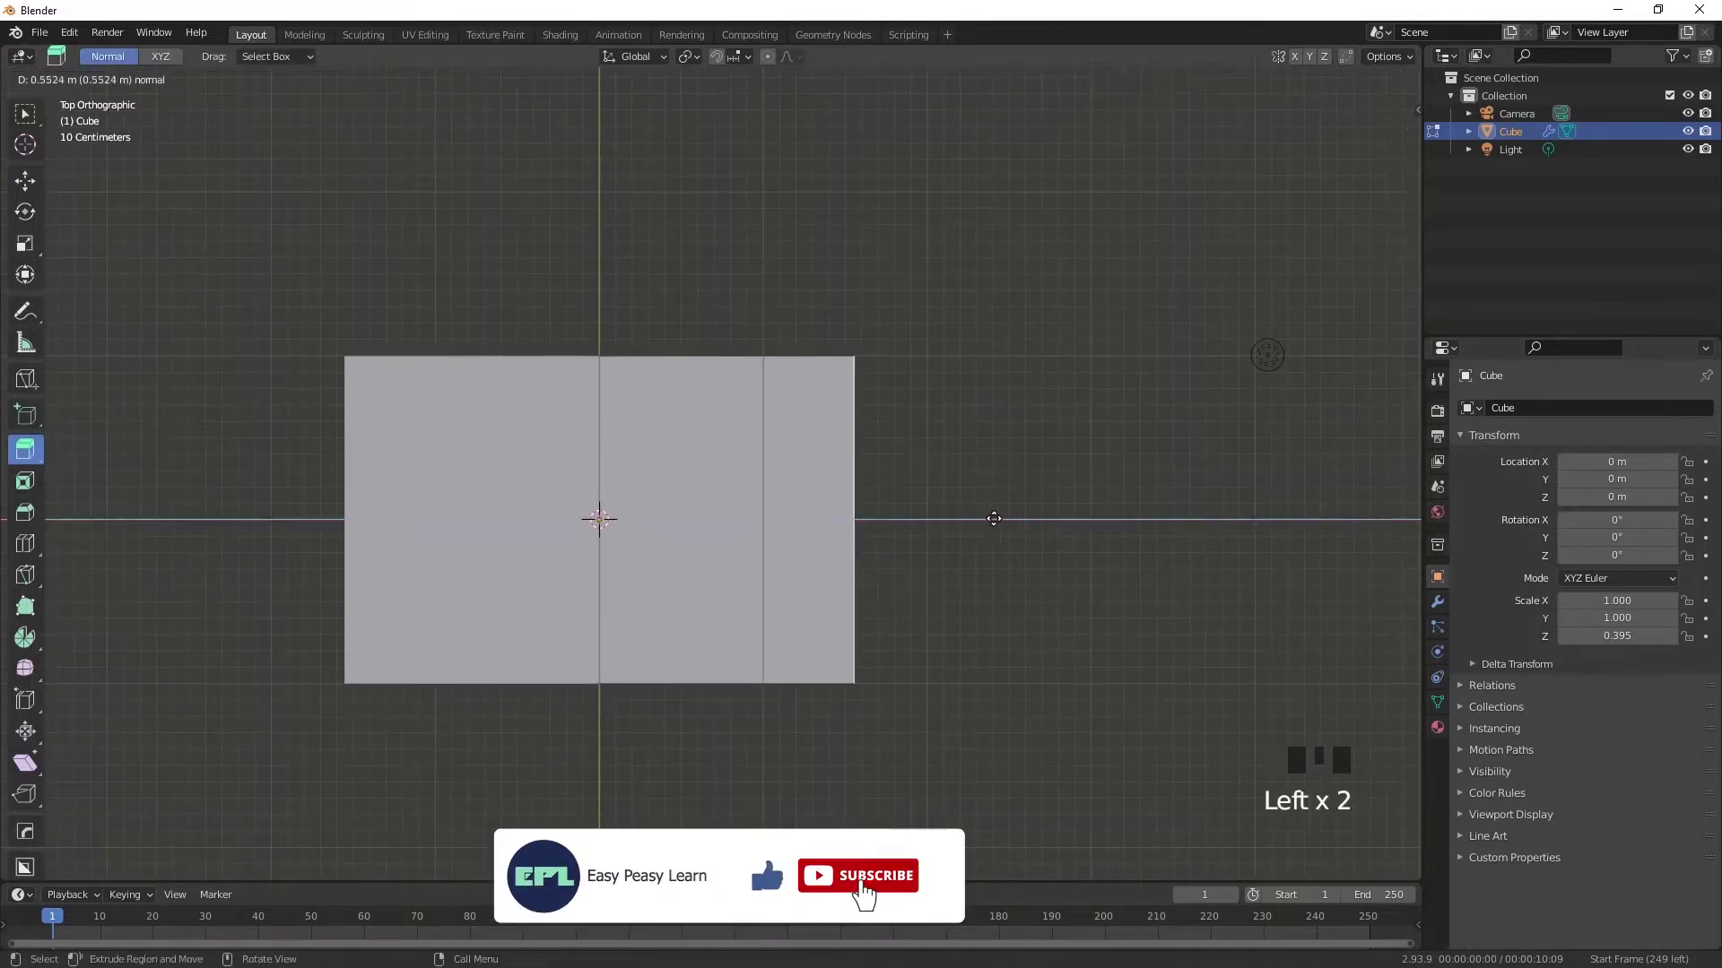
# Step: Stretch the extruded side of the slab along Y to lengthen it
pyautogui.press('s')
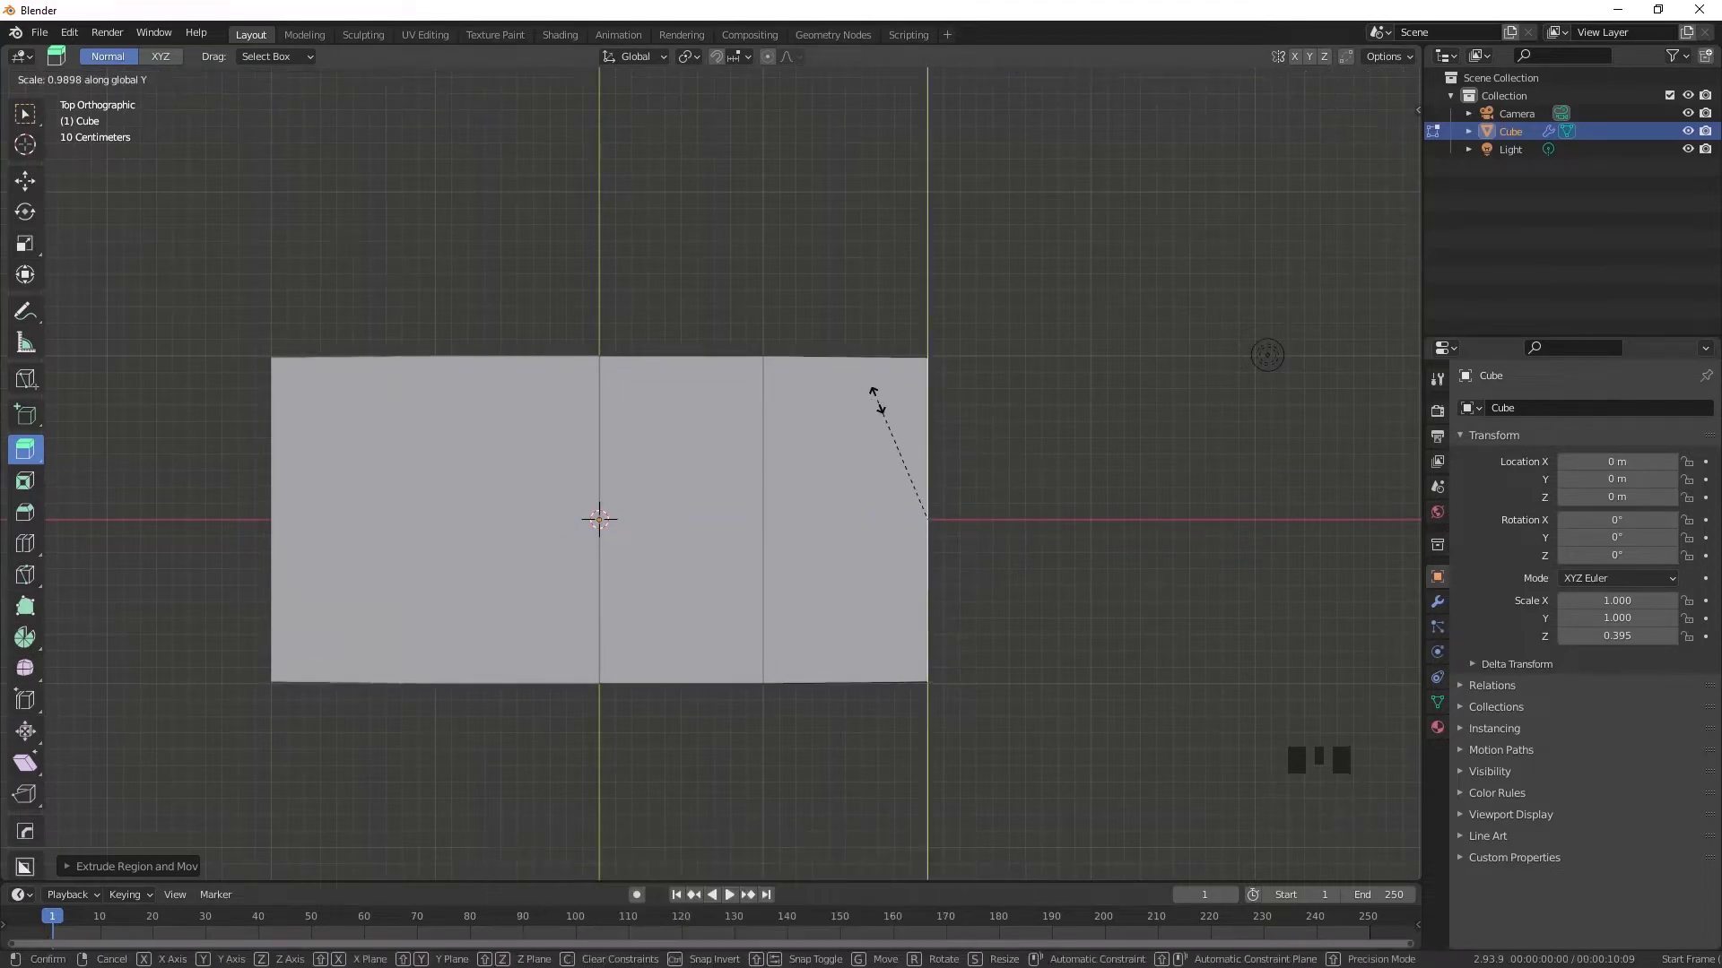
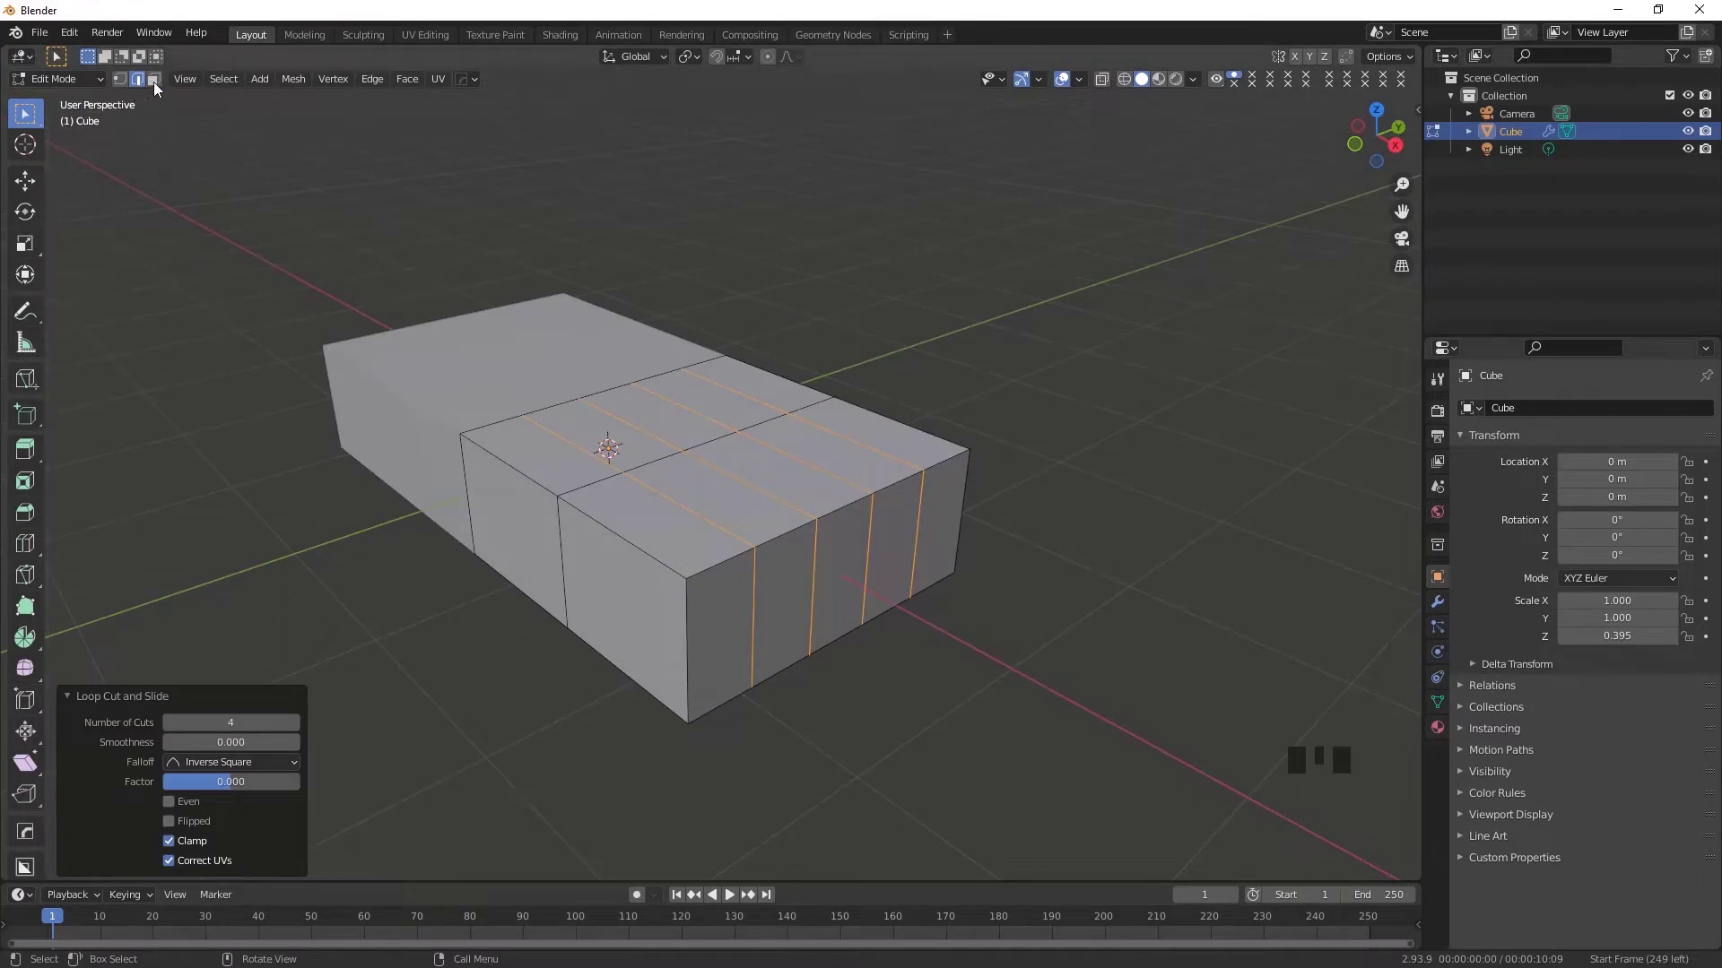
# Step: Select the five end faces of the slab in face select mode
pyautogui.click(188, 125)
pyautogui.click(717, 637)
pyautogui.click(797, 604)
pyautogui.click(862, 575)
pyautogui.click(909, 551)
pyautogui.click(932, 540)
# Step: From top view, flare the selected end faces wider along Y into a bow-tie
pyautogui.moveTo(670, 681); pyautogui.dragTo(822, 662)
pyautogui.press('KP_7')
pyautogui.scroll(-3)
pyautogui.press('s')
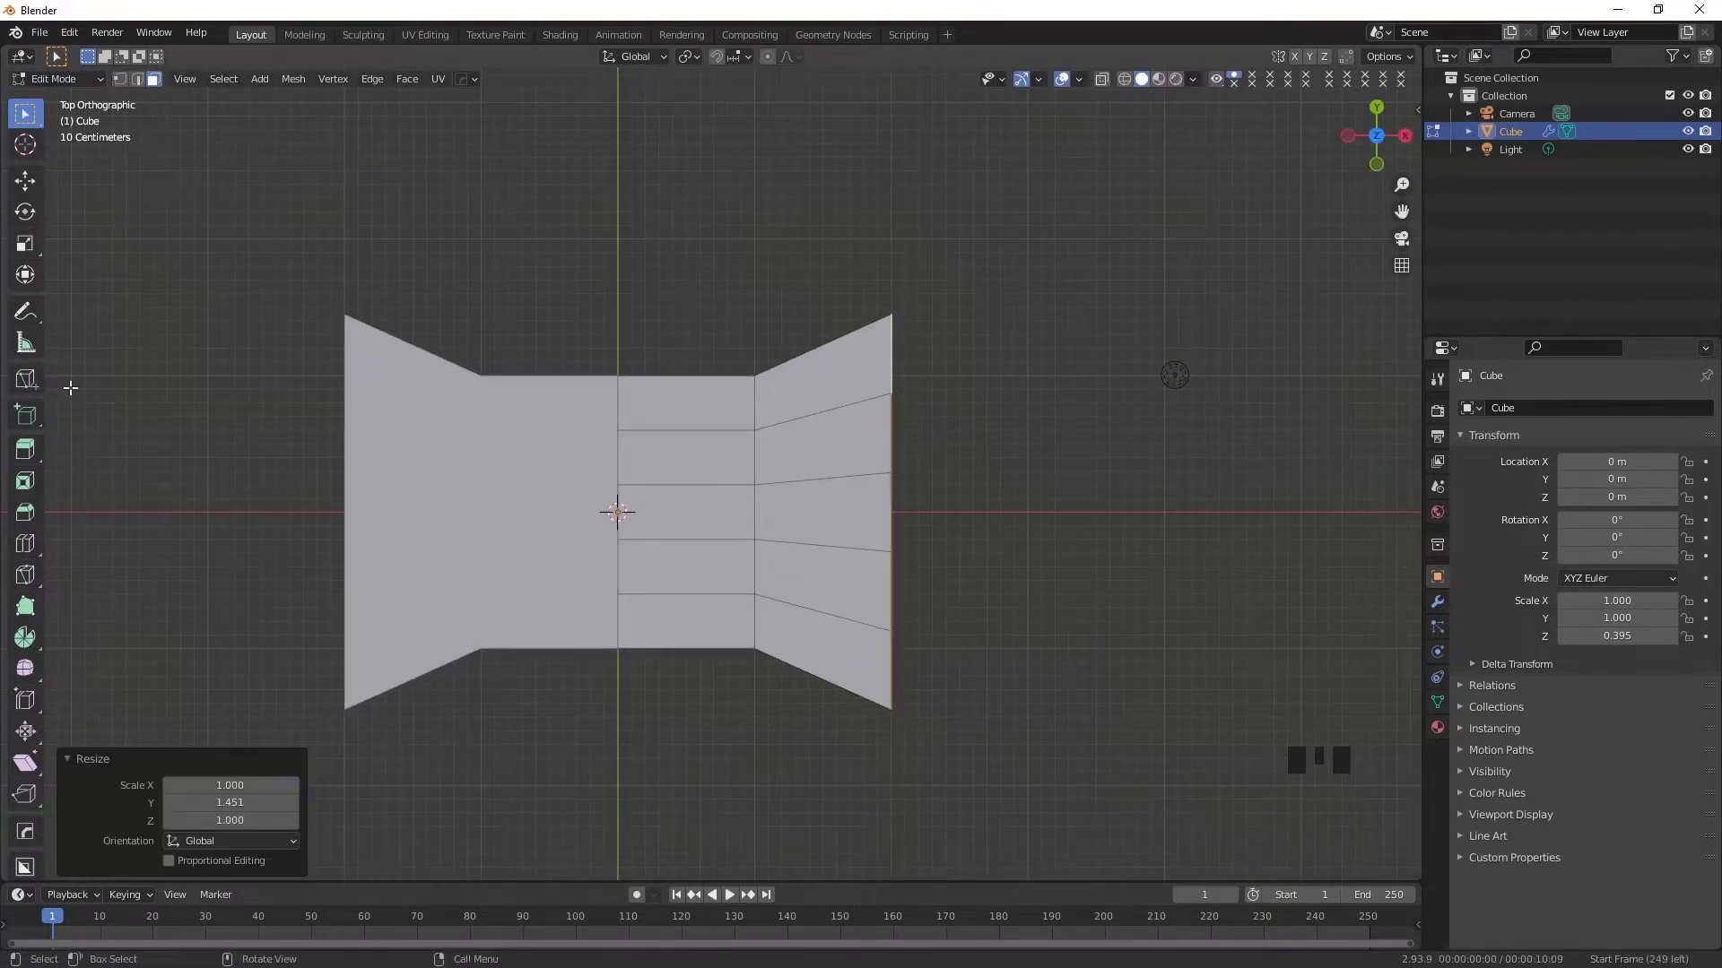
# Step: Extrude the blade end about 1.1 m further and flare its outer edge along Y
pyautogui.click(33, 455)
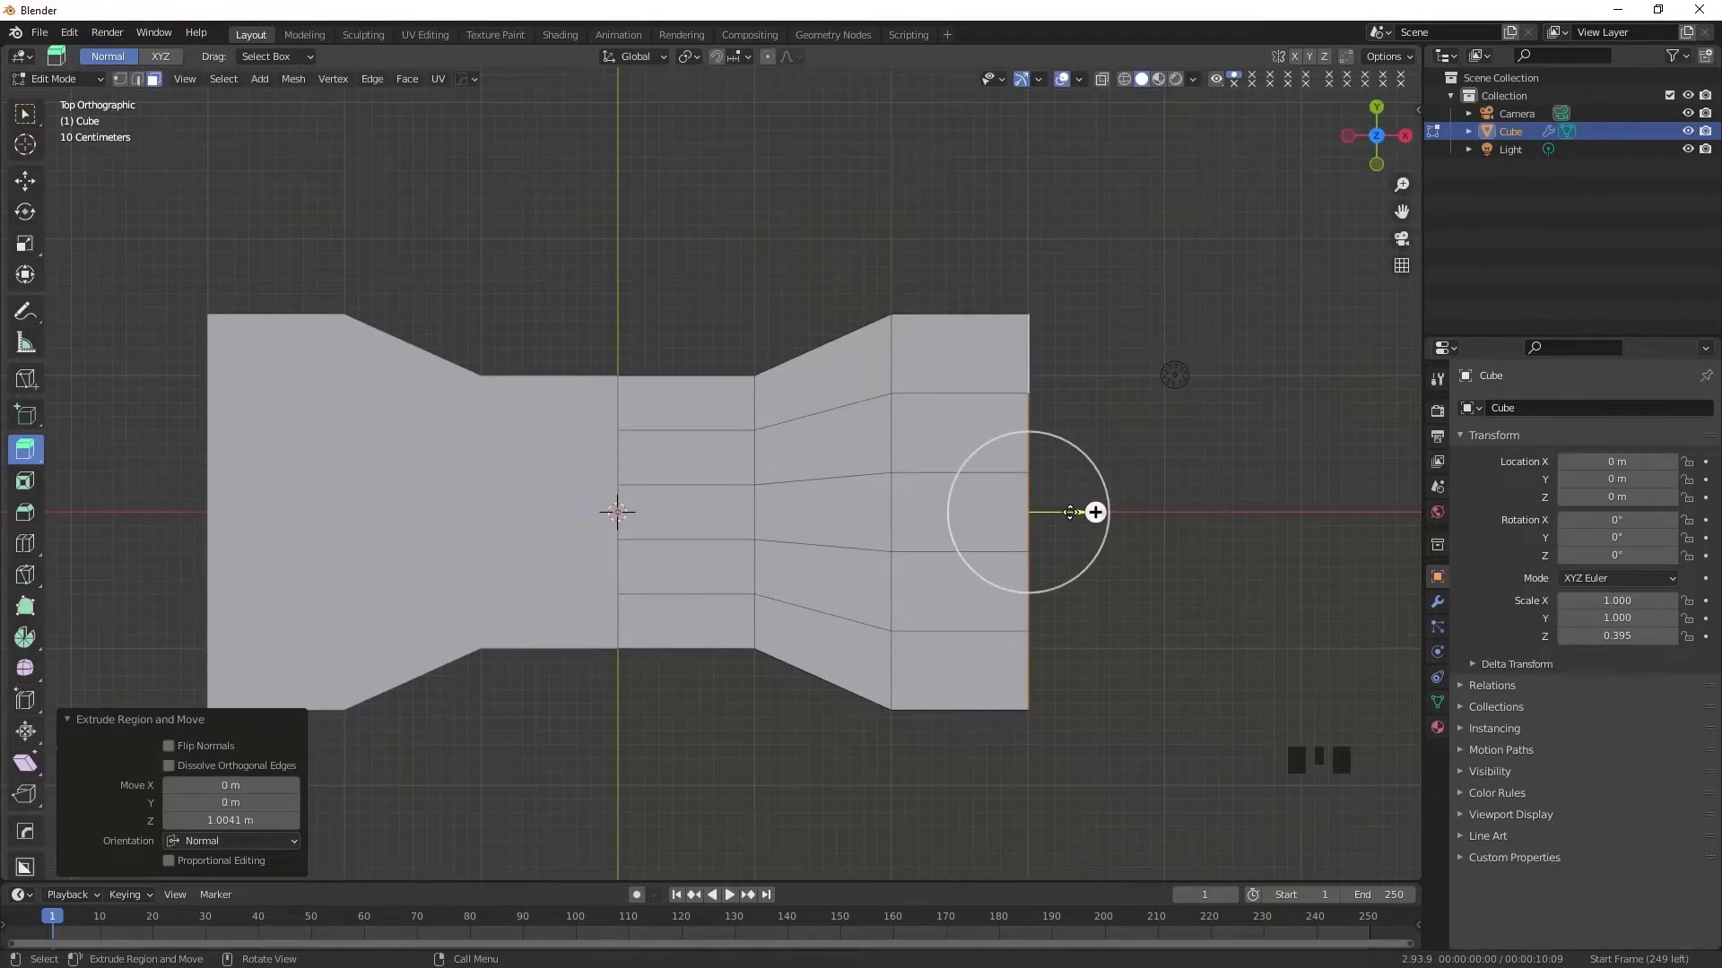
pyautogui.scroll(-3)
pyautogui.press('s')
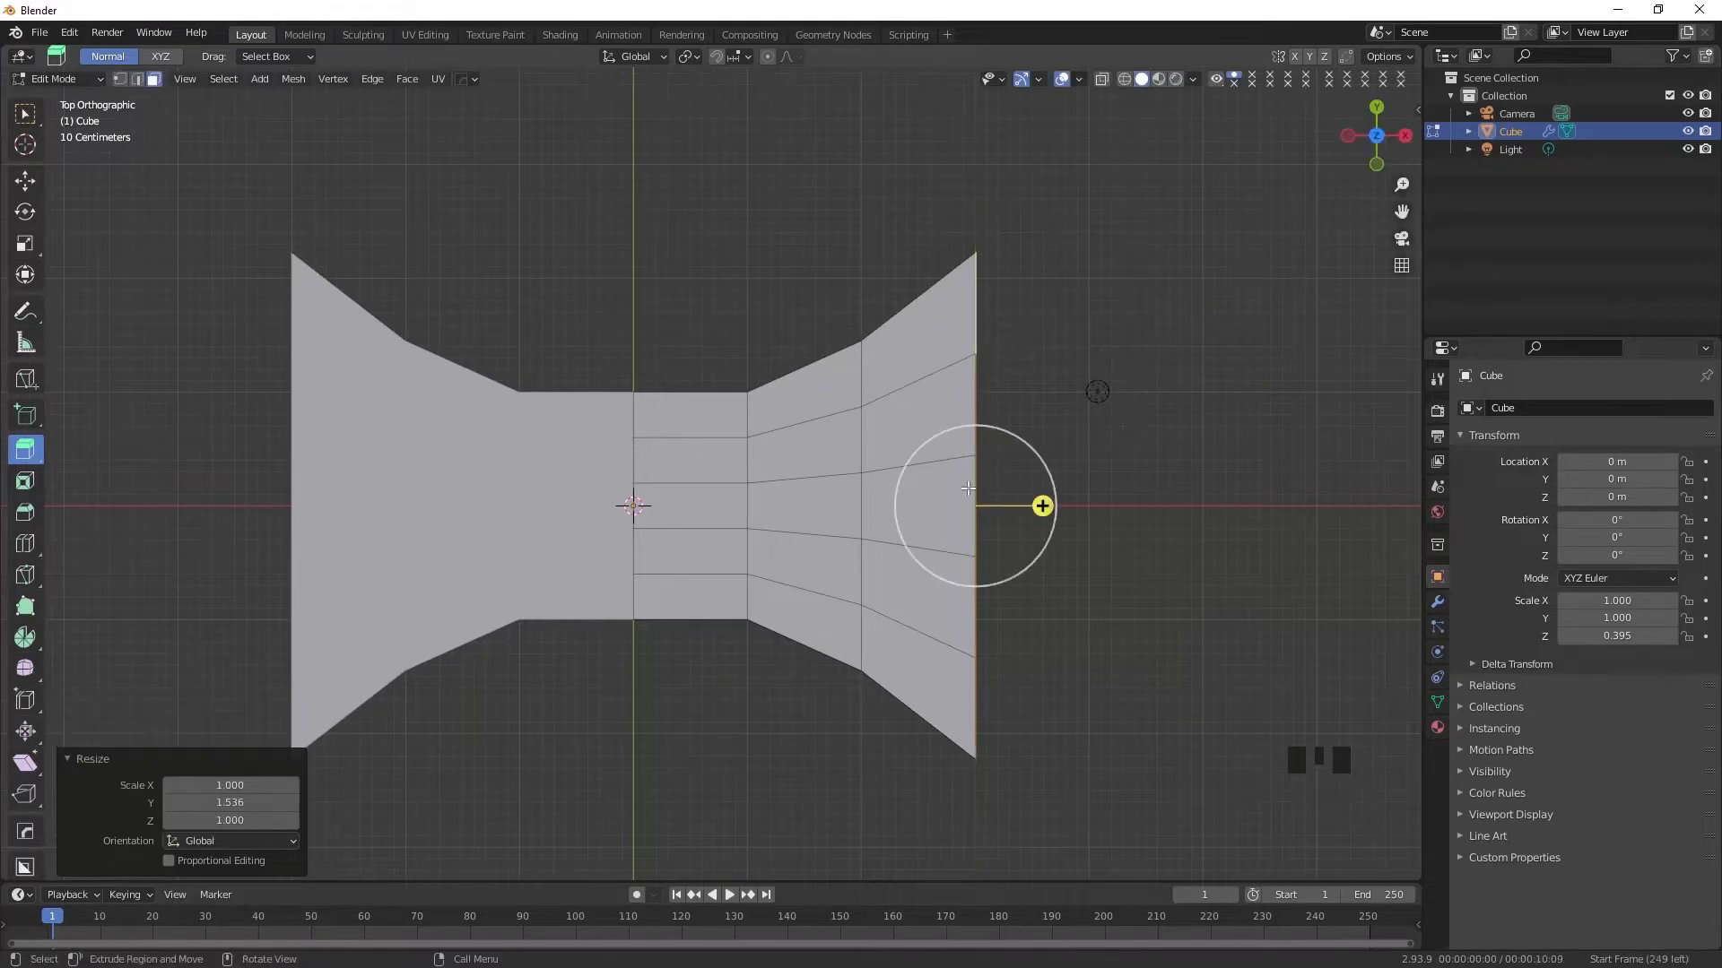
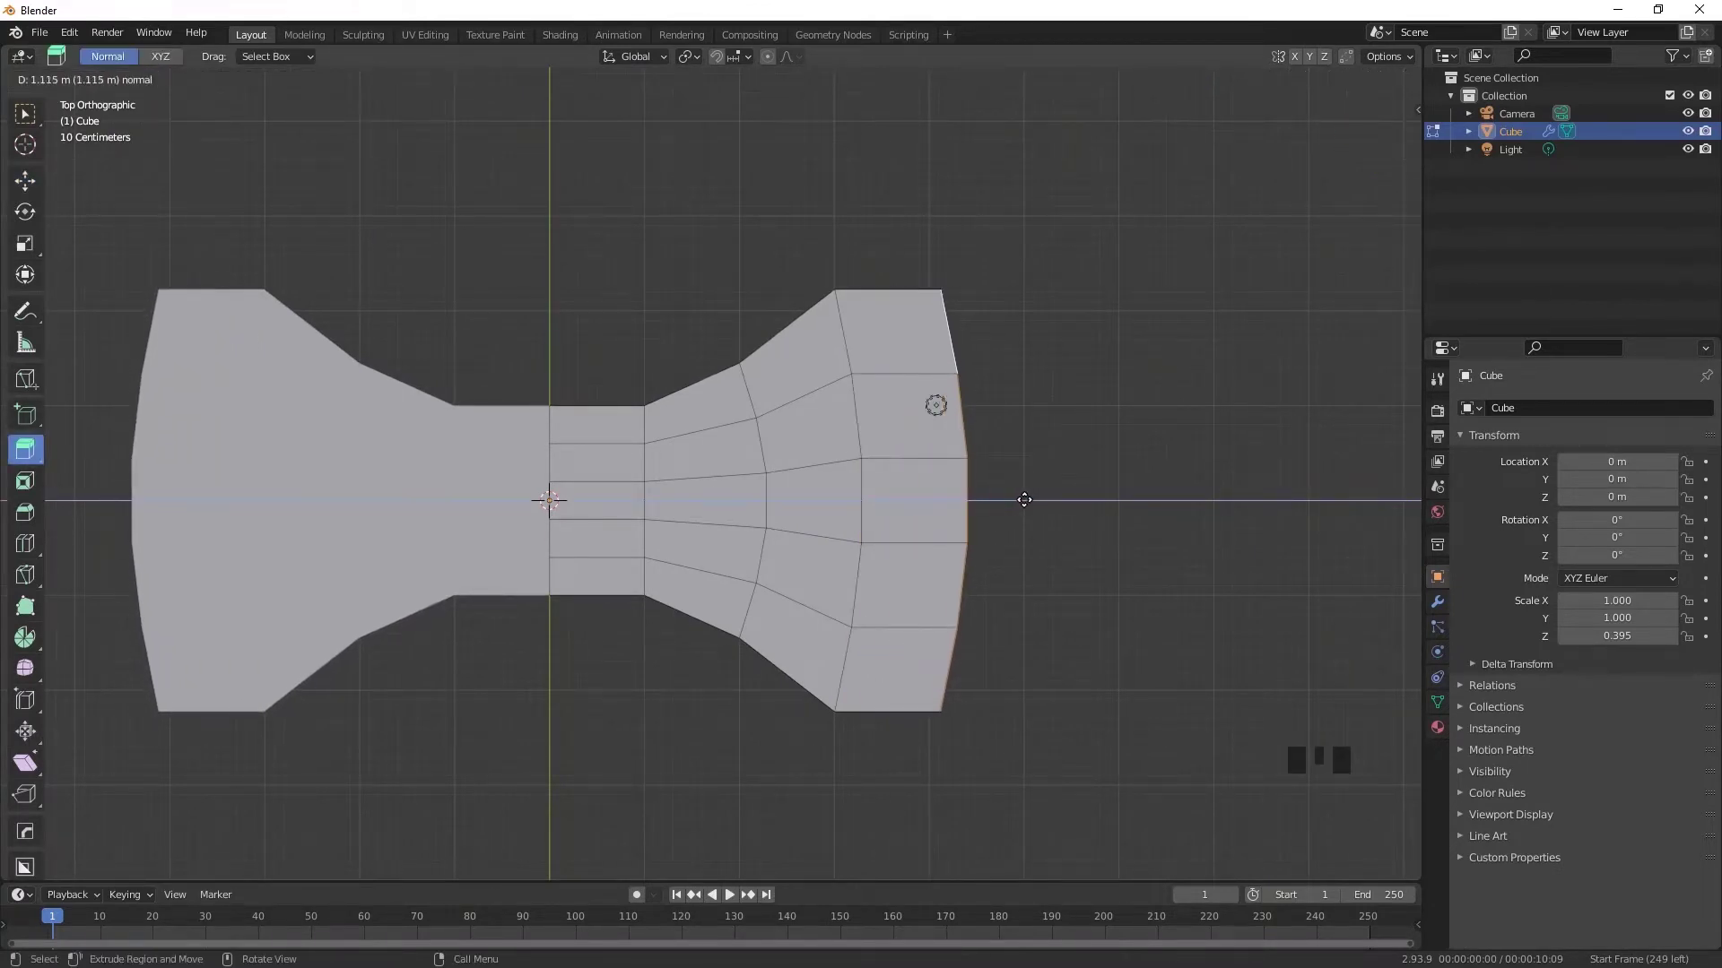
pyautogui.press('s')
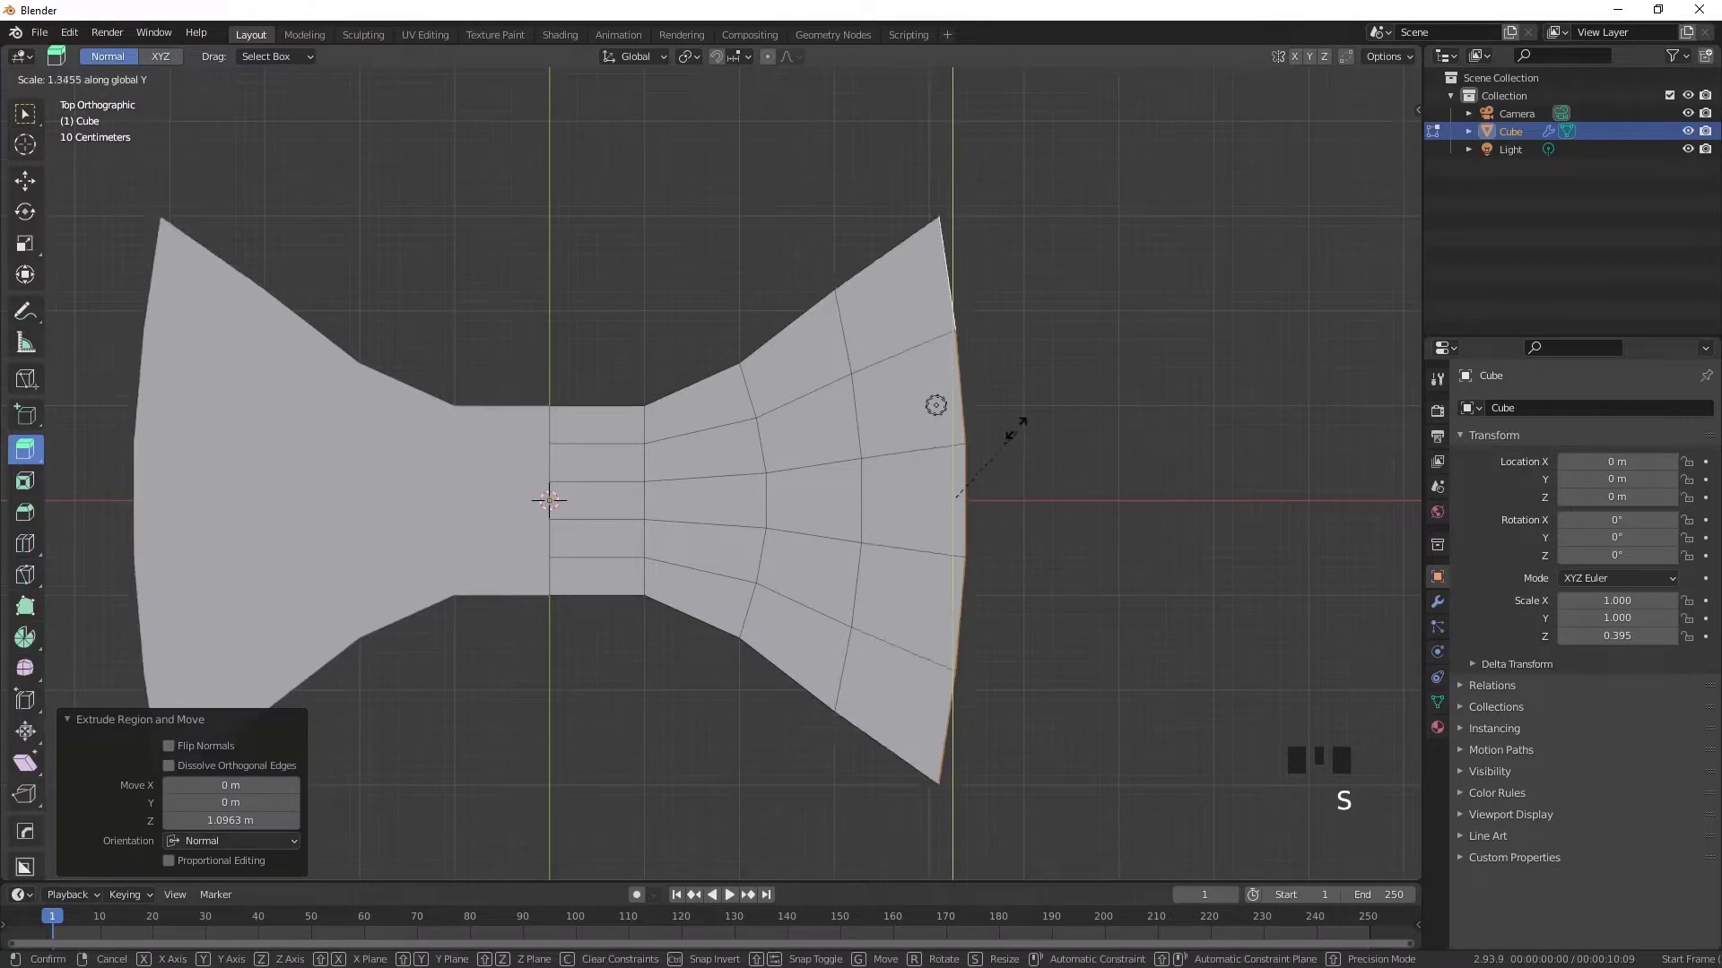
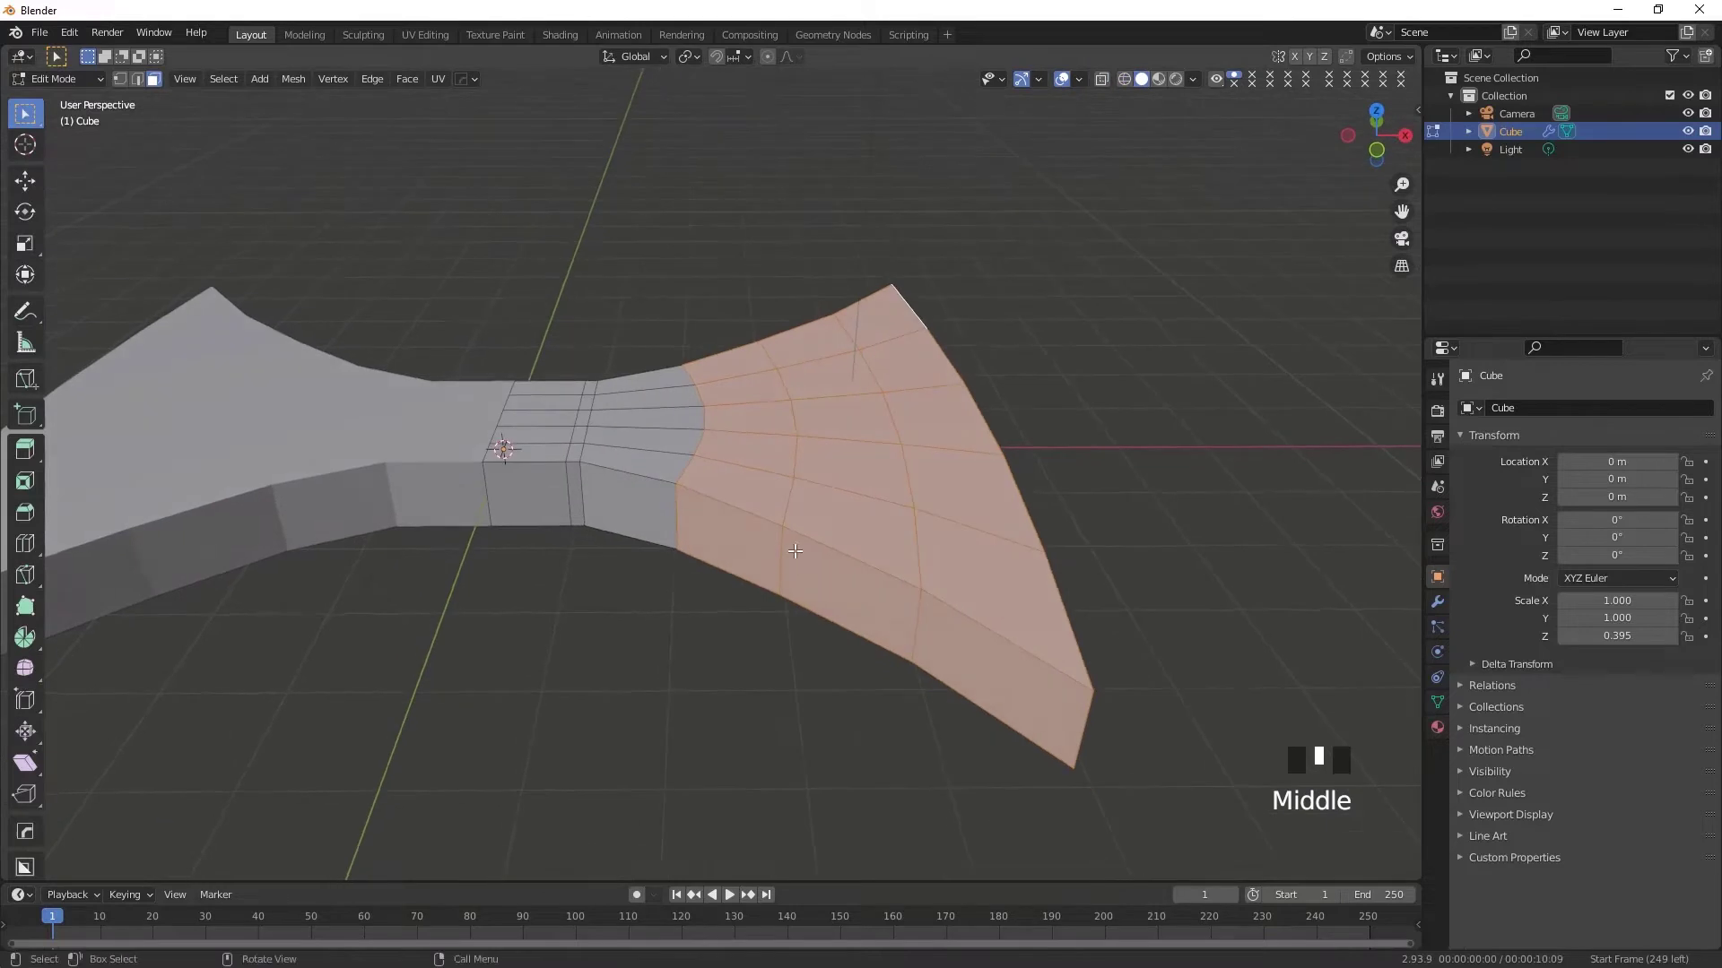
# Step: Scale the selected blade faces along Z so the blade thins toward its edge
pyautogui.scroll(-3)
pyautogui.press('s')
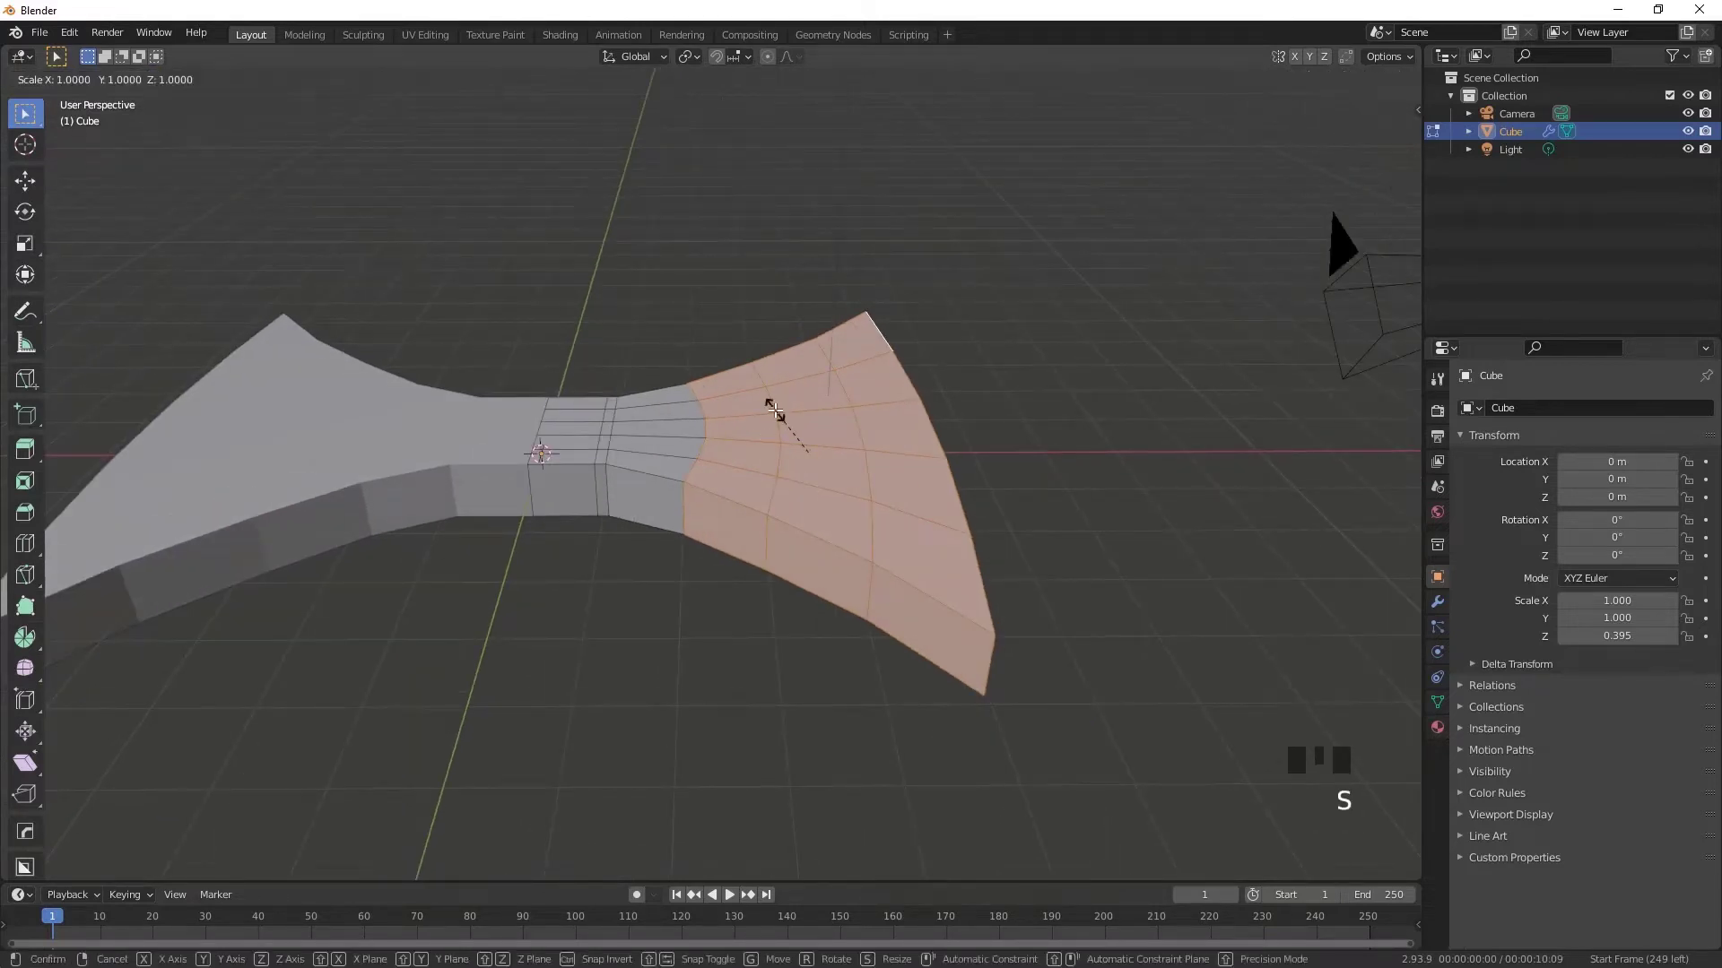
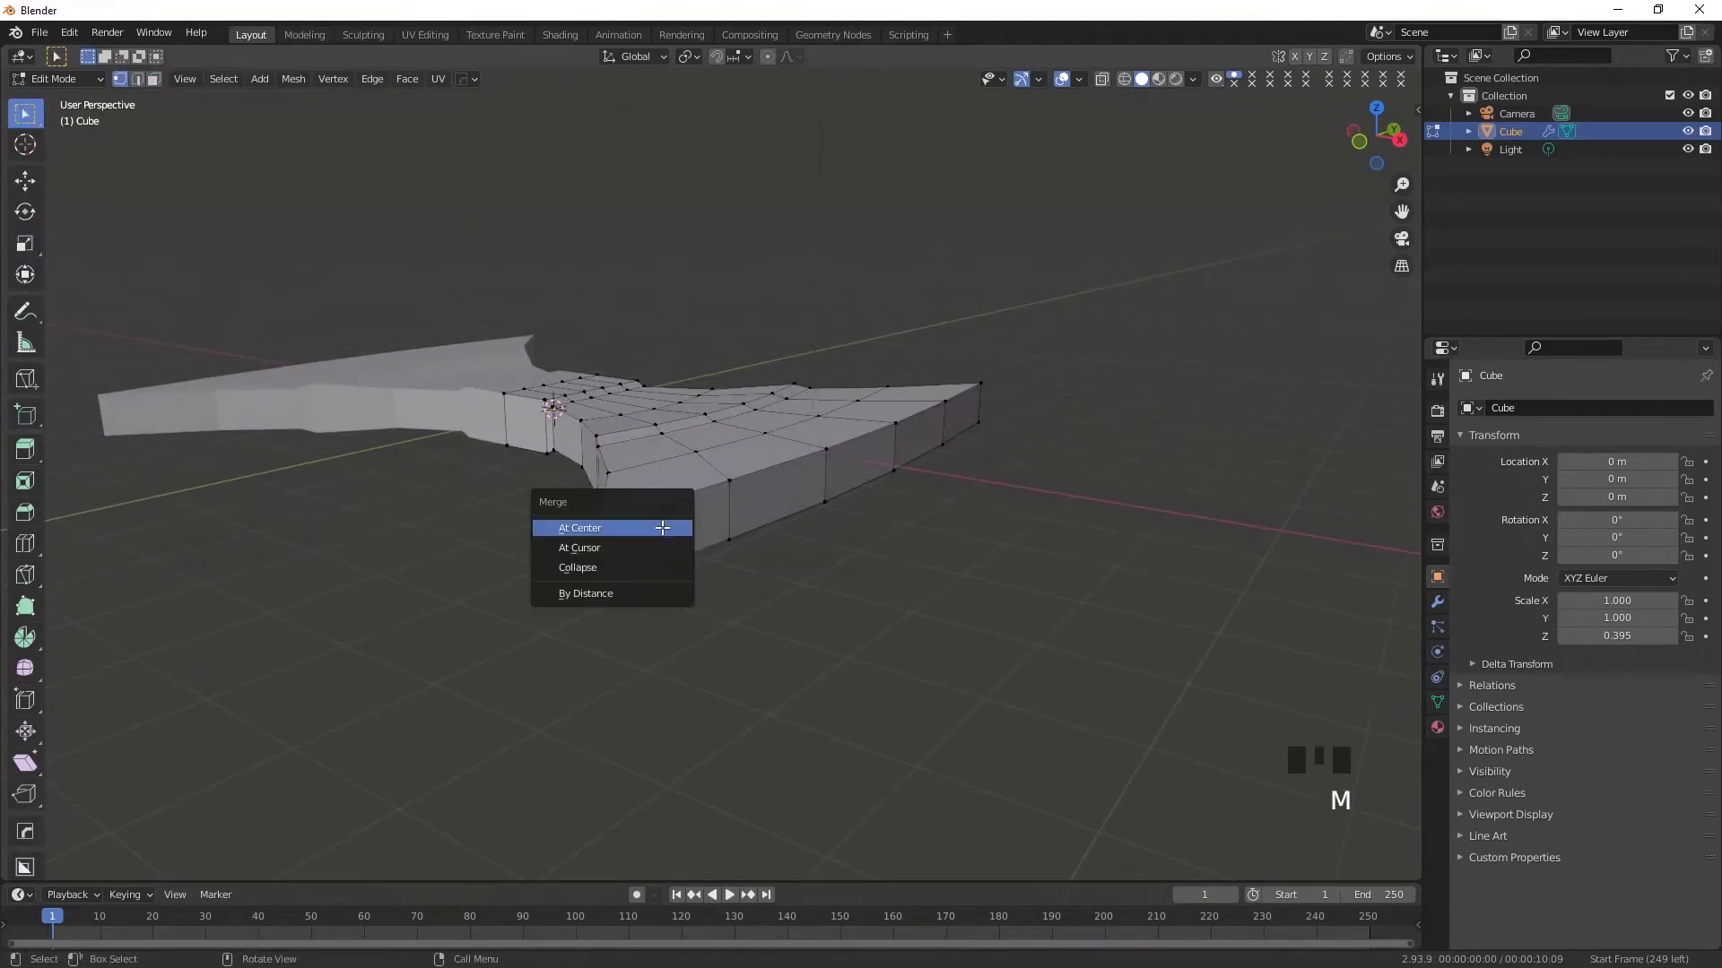
# Step: Merge four successive pairs of outer blade vertices at centre into sharp points
pyautogui.click(793, 584)
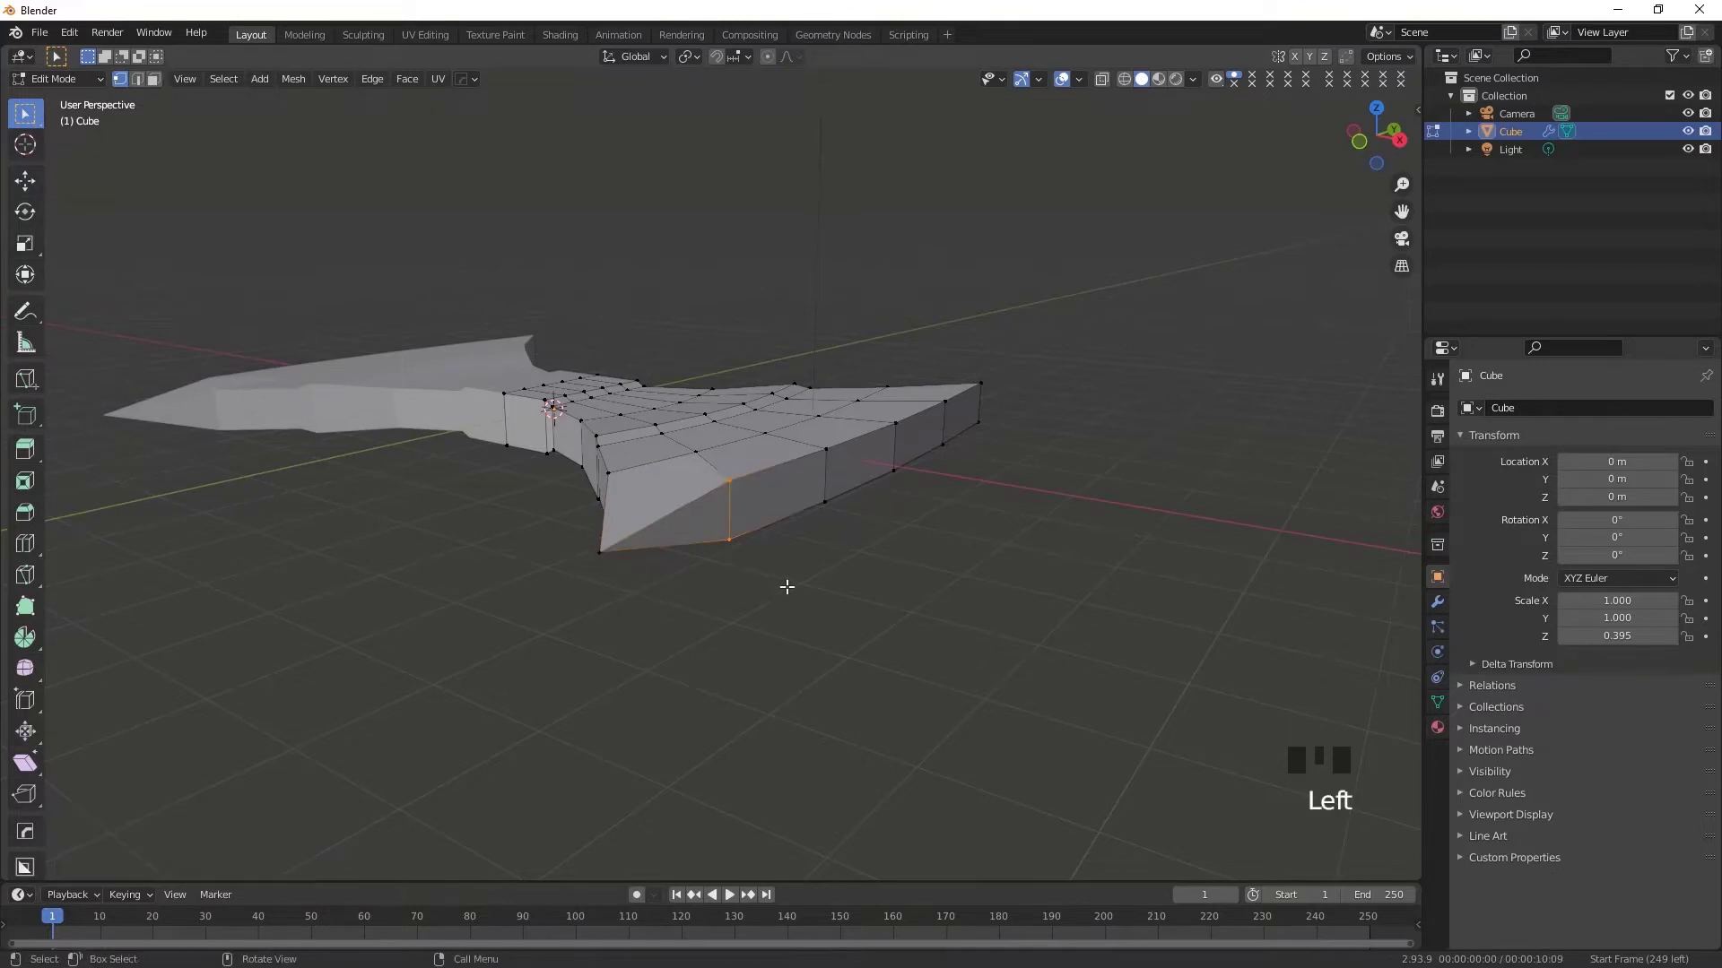
pyautogui.press('m')
pyautogui.click(856, 500)
pyautogui.press('m')
pyautogui.click(918, 450)
pyautogui.press('m')
pyautogui.click(960, 428)
pyautogui.press('m')
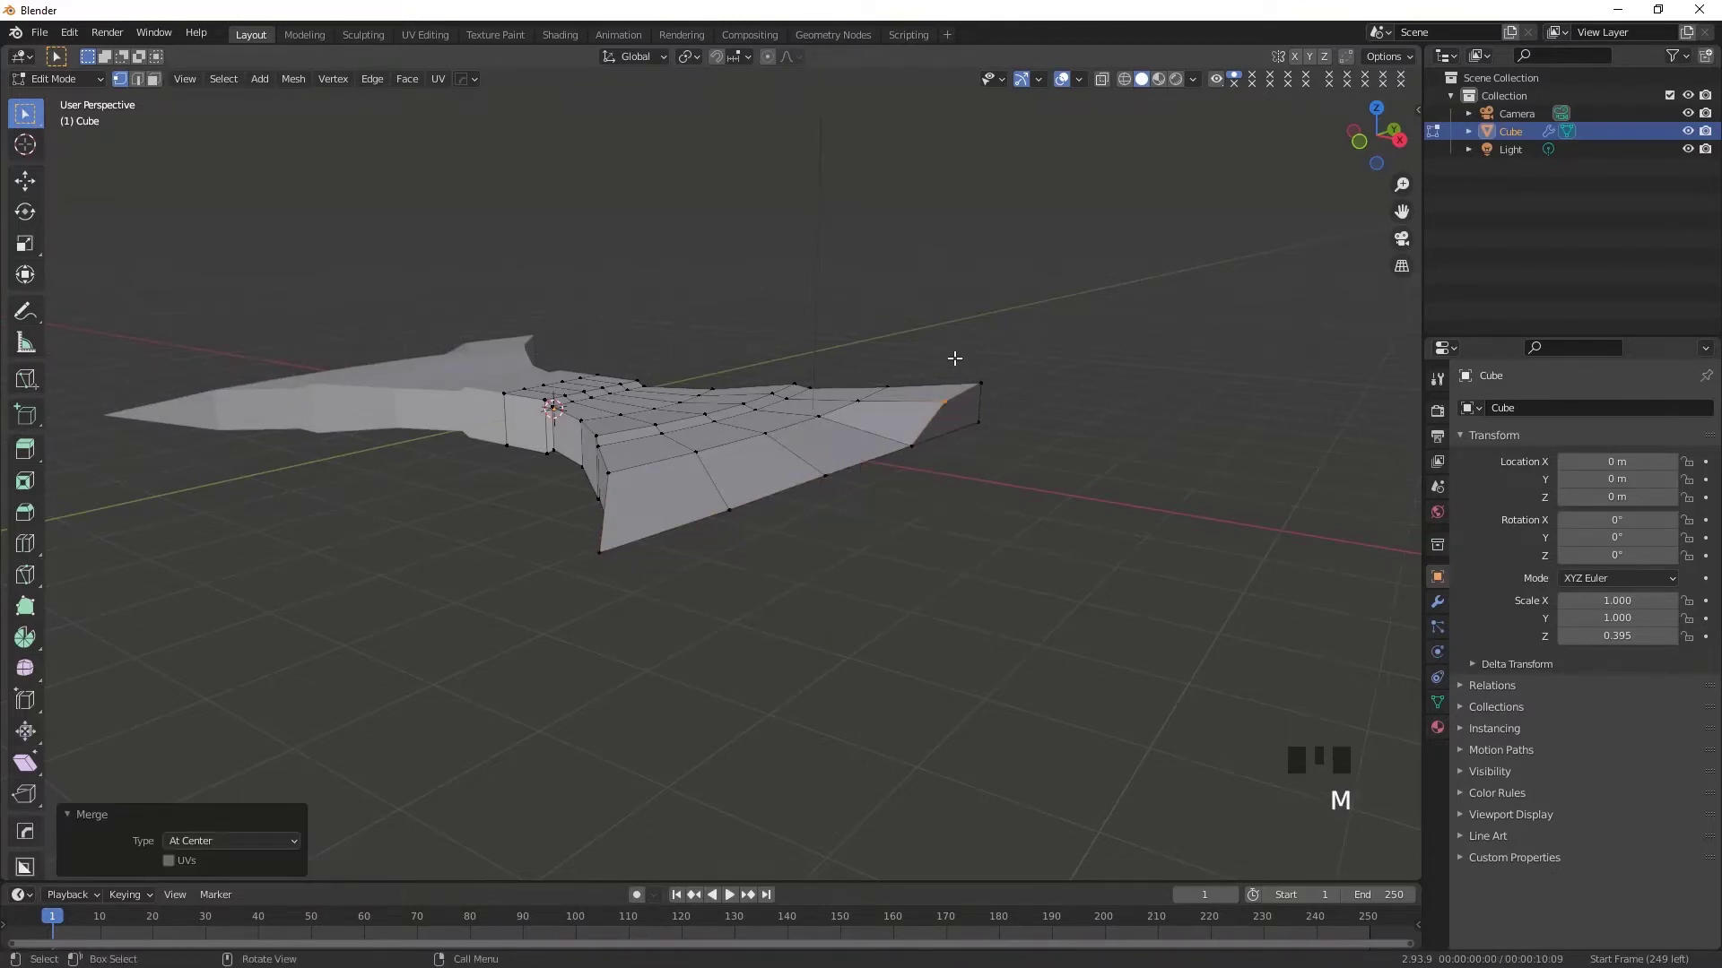
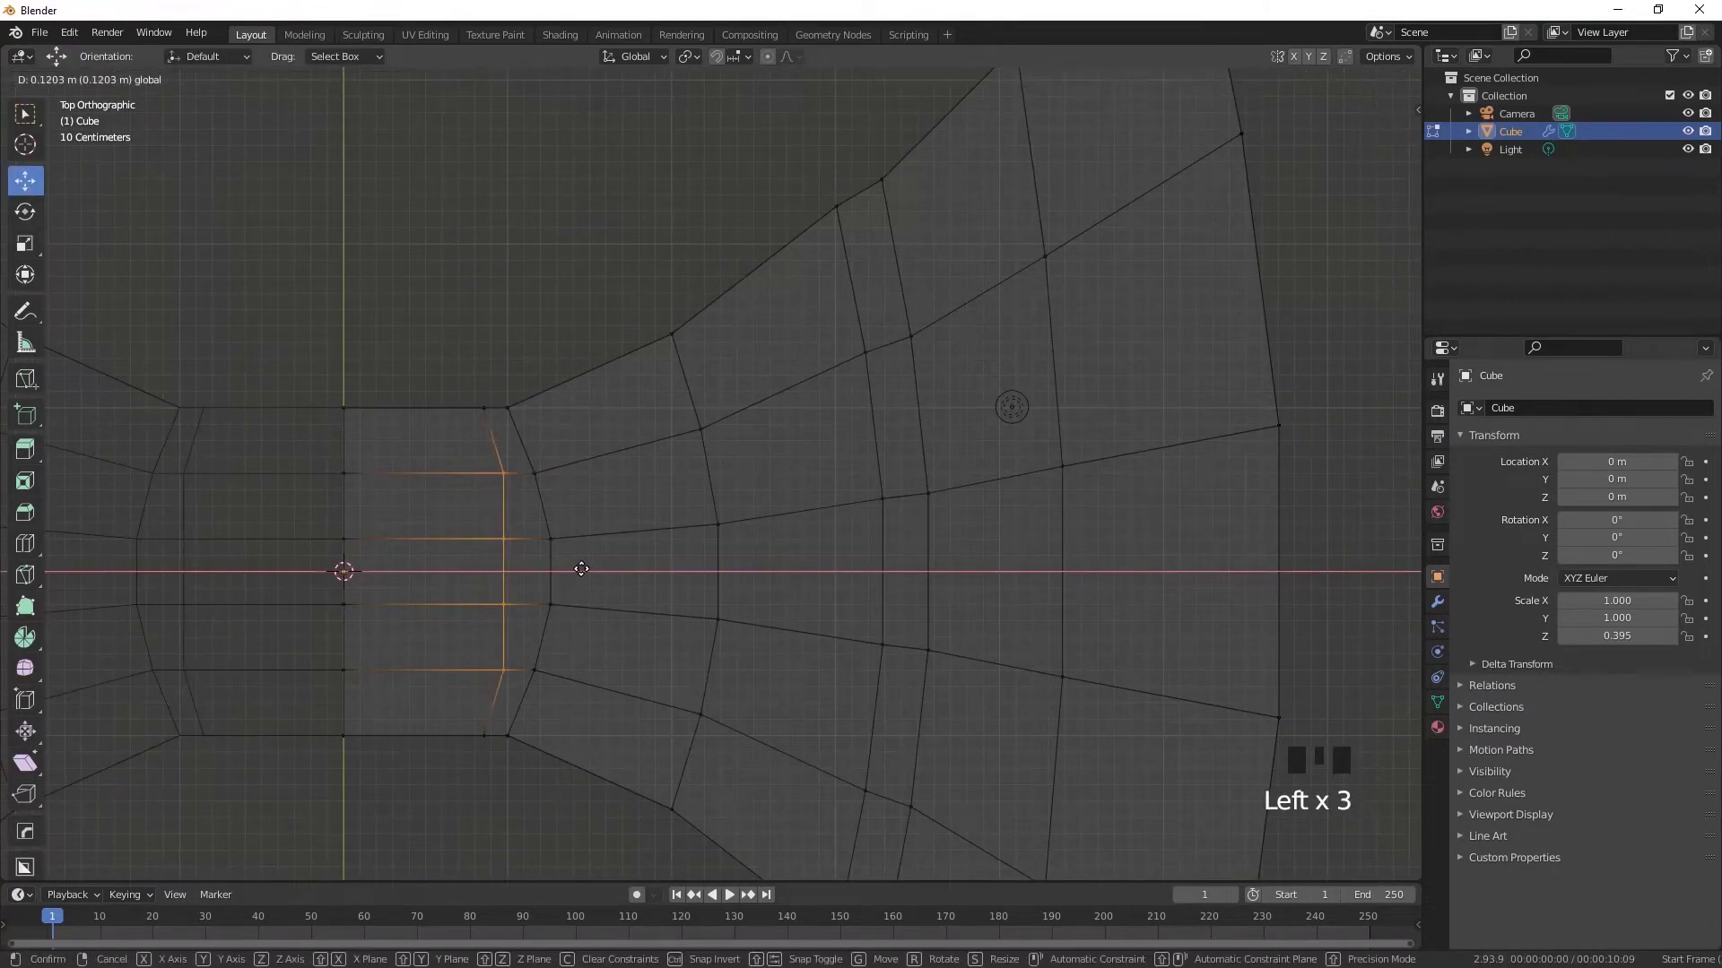
# Step: Shift the inner edge loop beside the central block toward the blade
pyautogui.moveTo(497, 537); pyautogui.dragTo(512, 566)
pyautogui.click(585, 567)
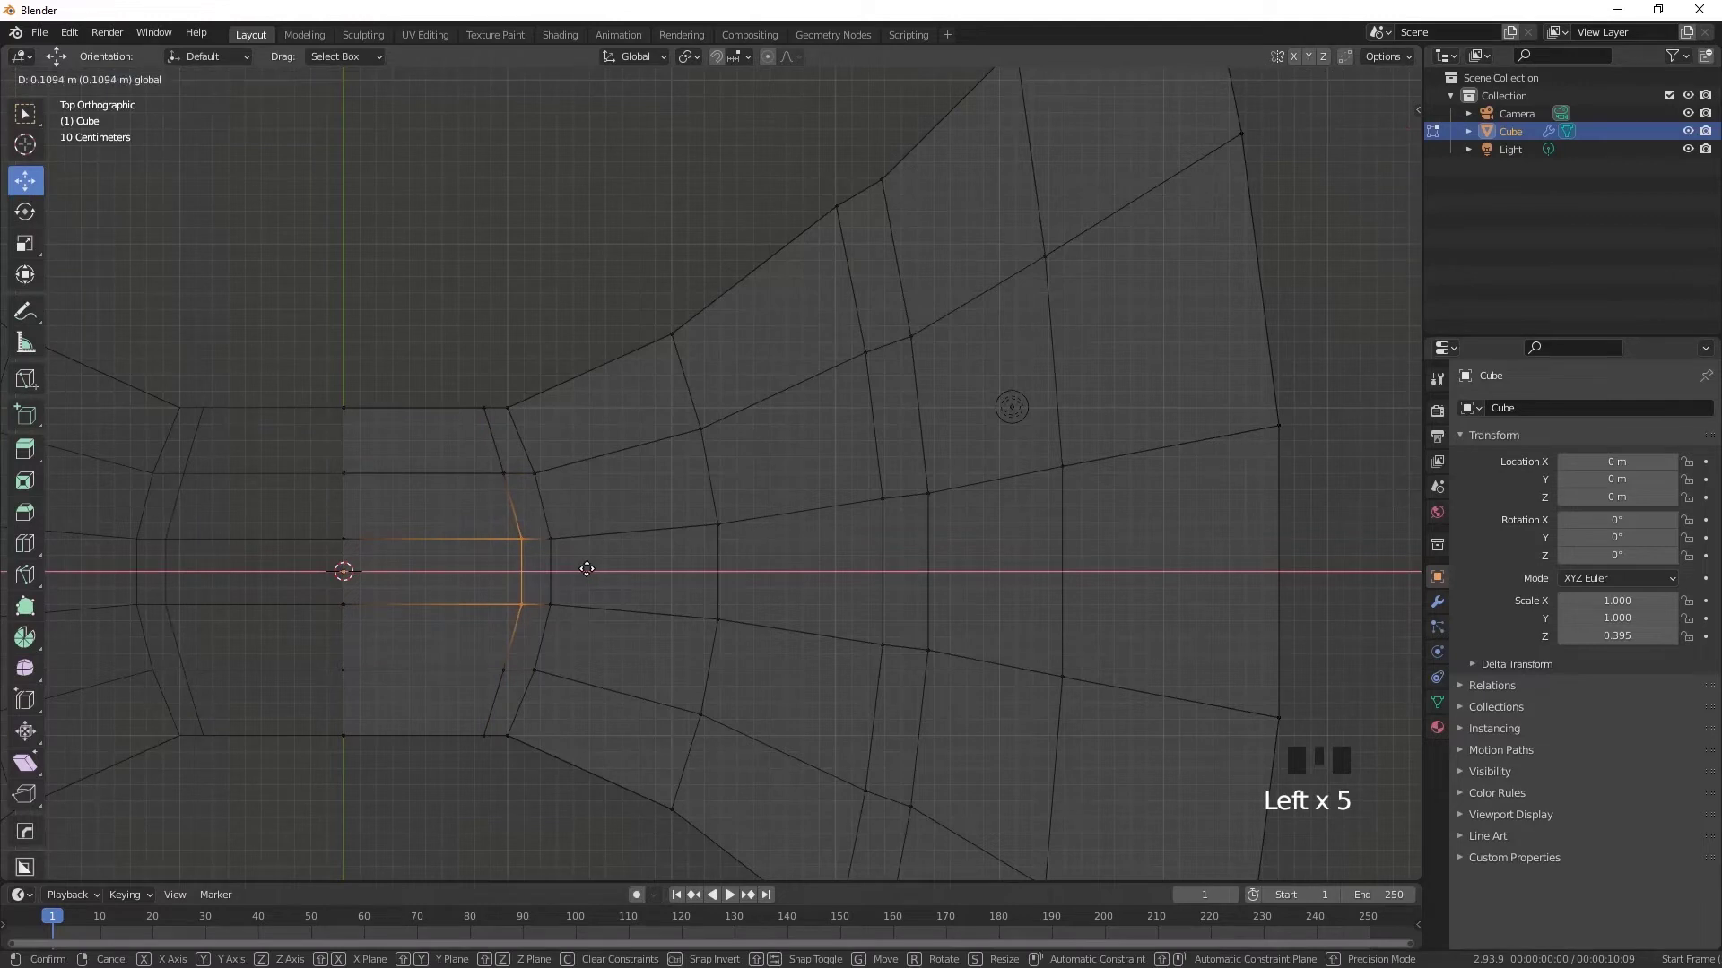
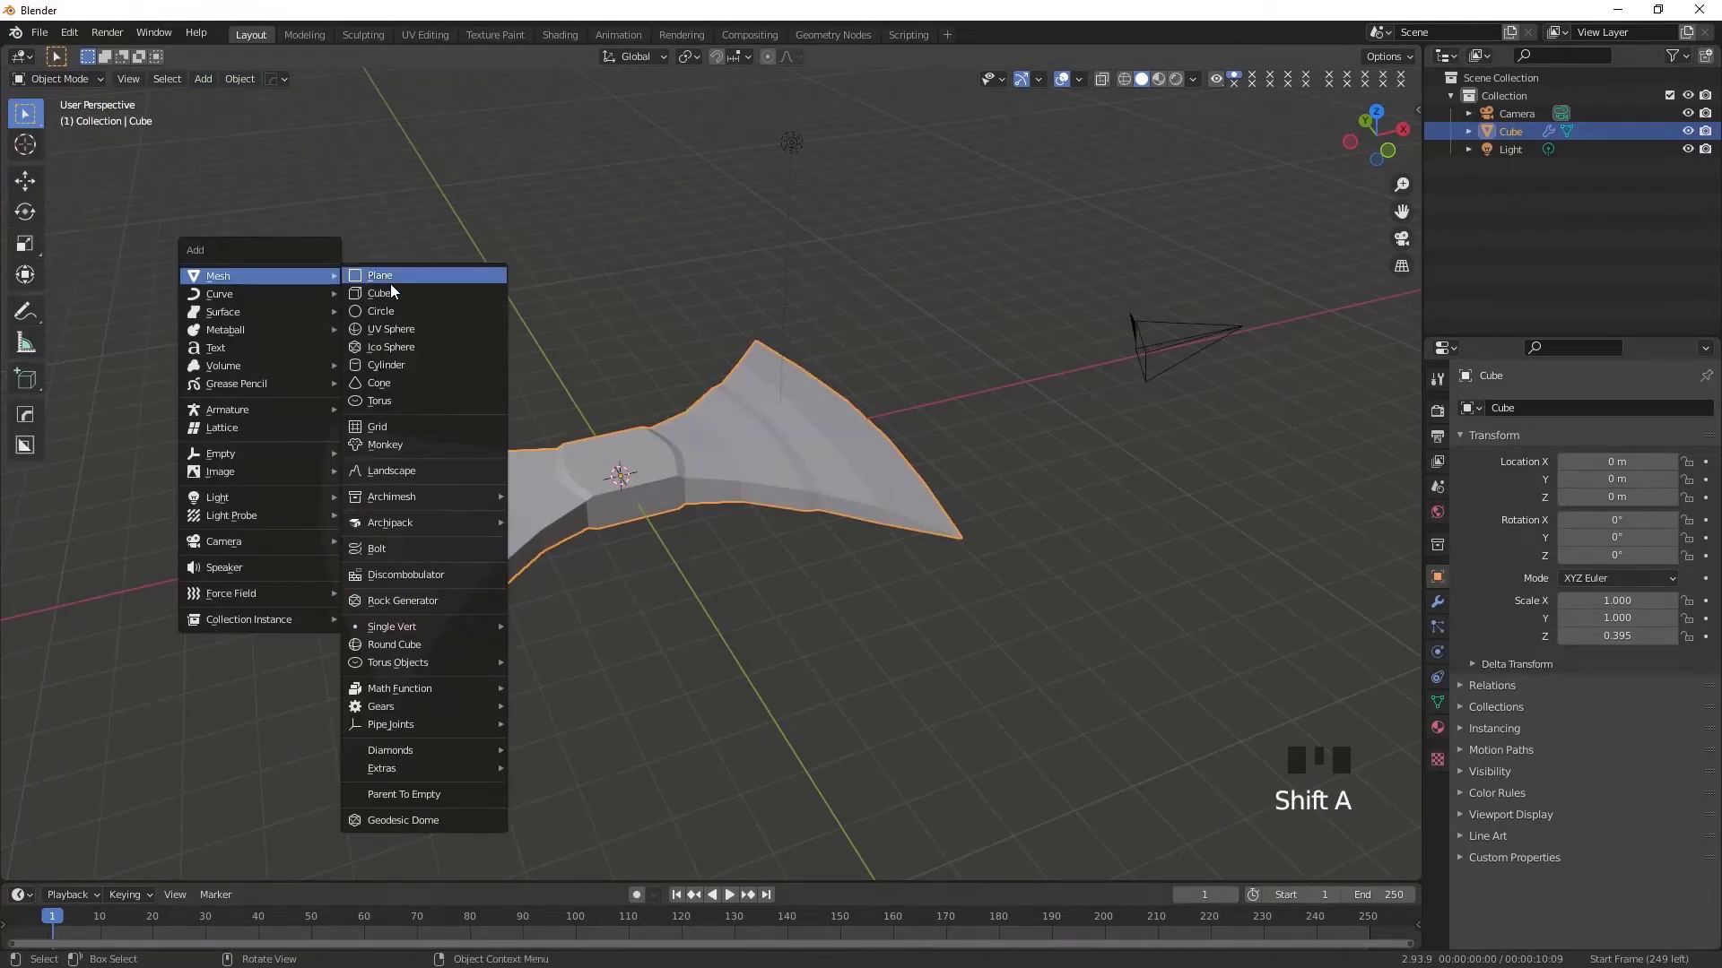
# Step: Move the new cylinder along Y and rotate it from side view to lie along the axe head
pyautogui.middleClick(698, 517)
pyautogui.scroll(-3)
pyautogui.moveTo(320, 363); pyautogui.dragTo(745, 505)
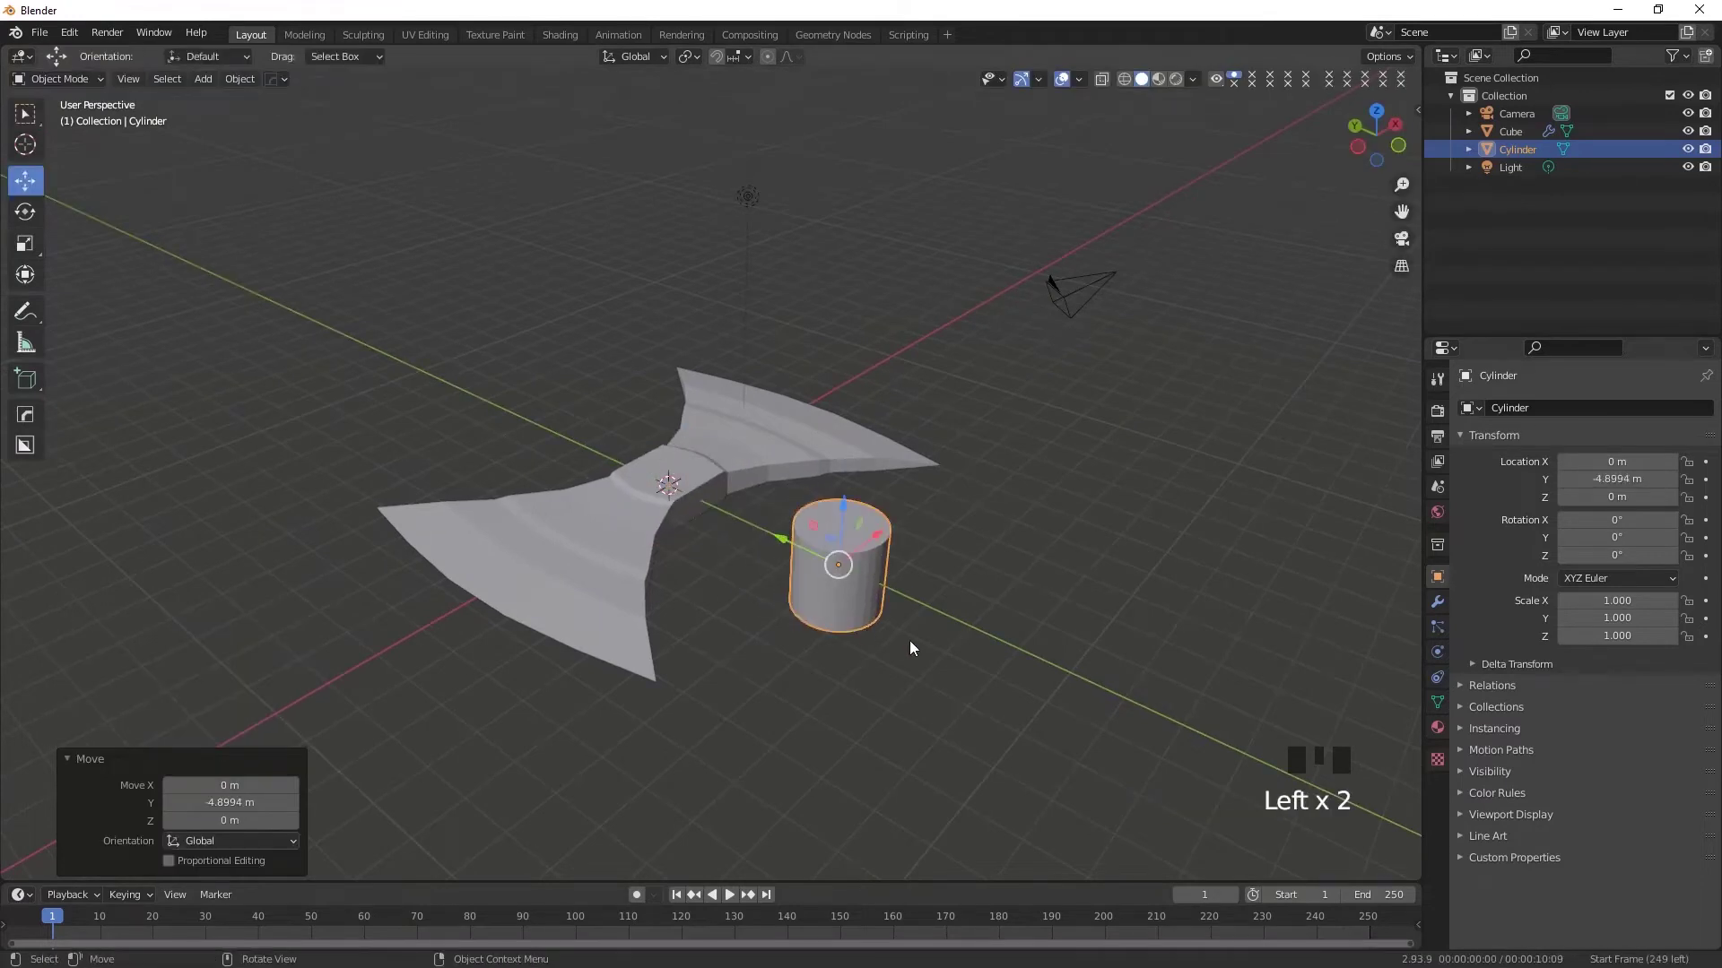
pyautogui.press('KP_3')
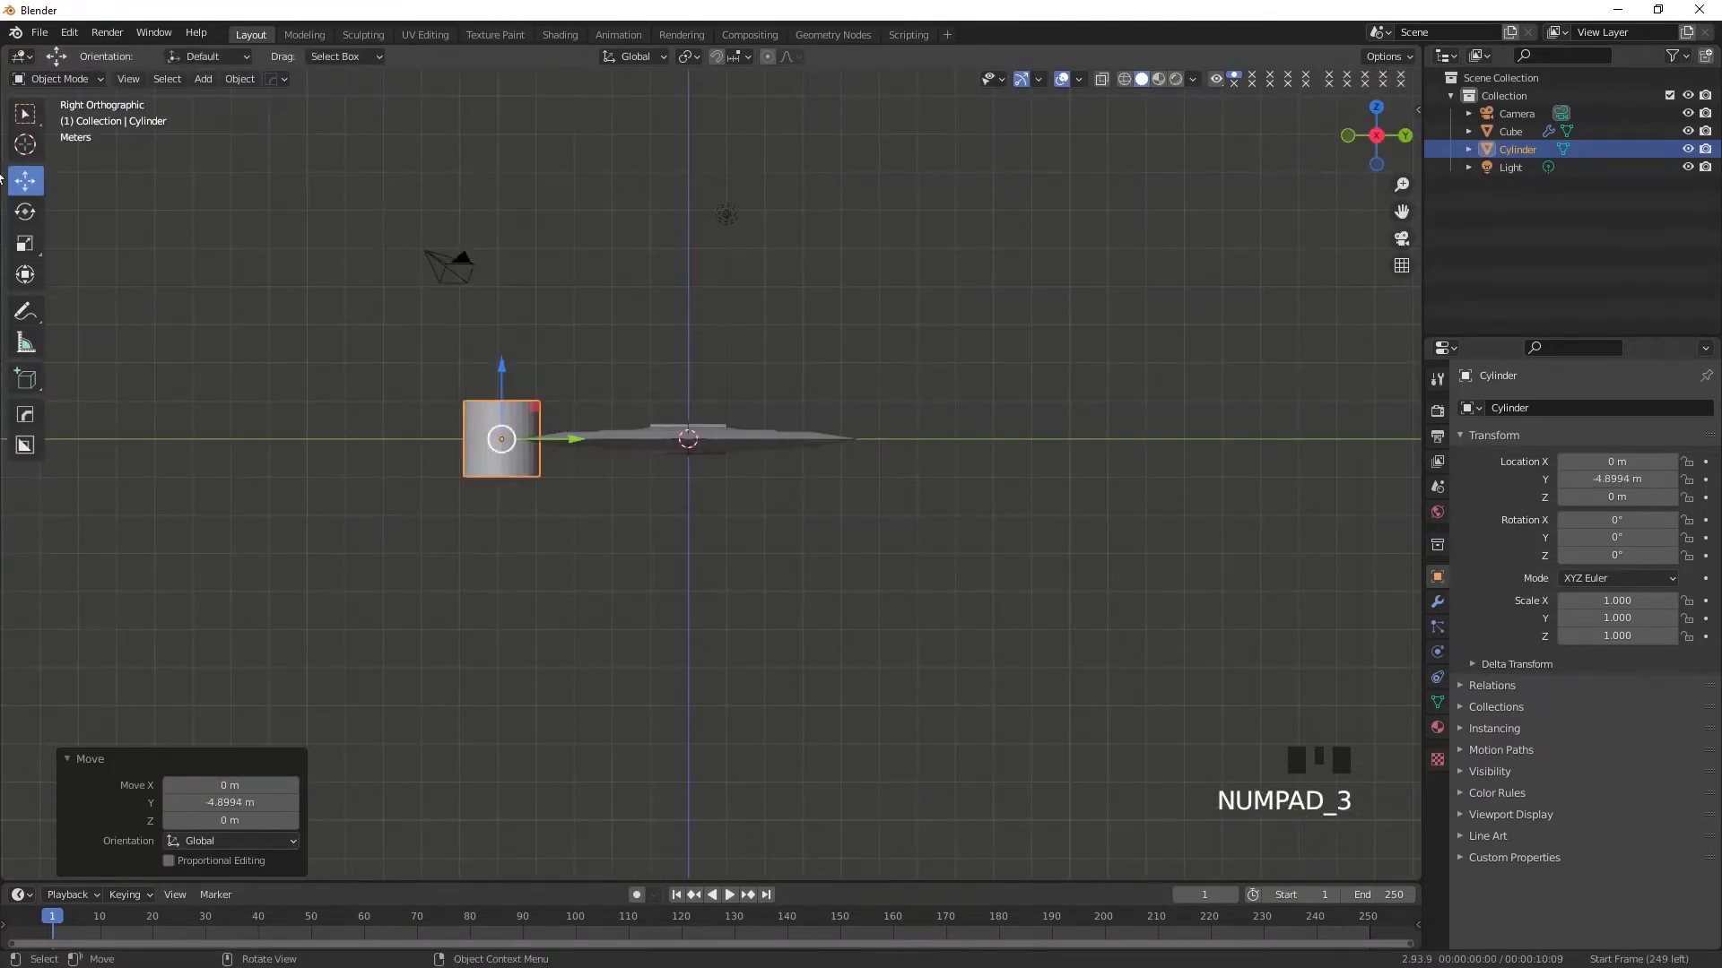
pyautogui.moveTo(116, 244); pyautogui.dragTo(581, 400)
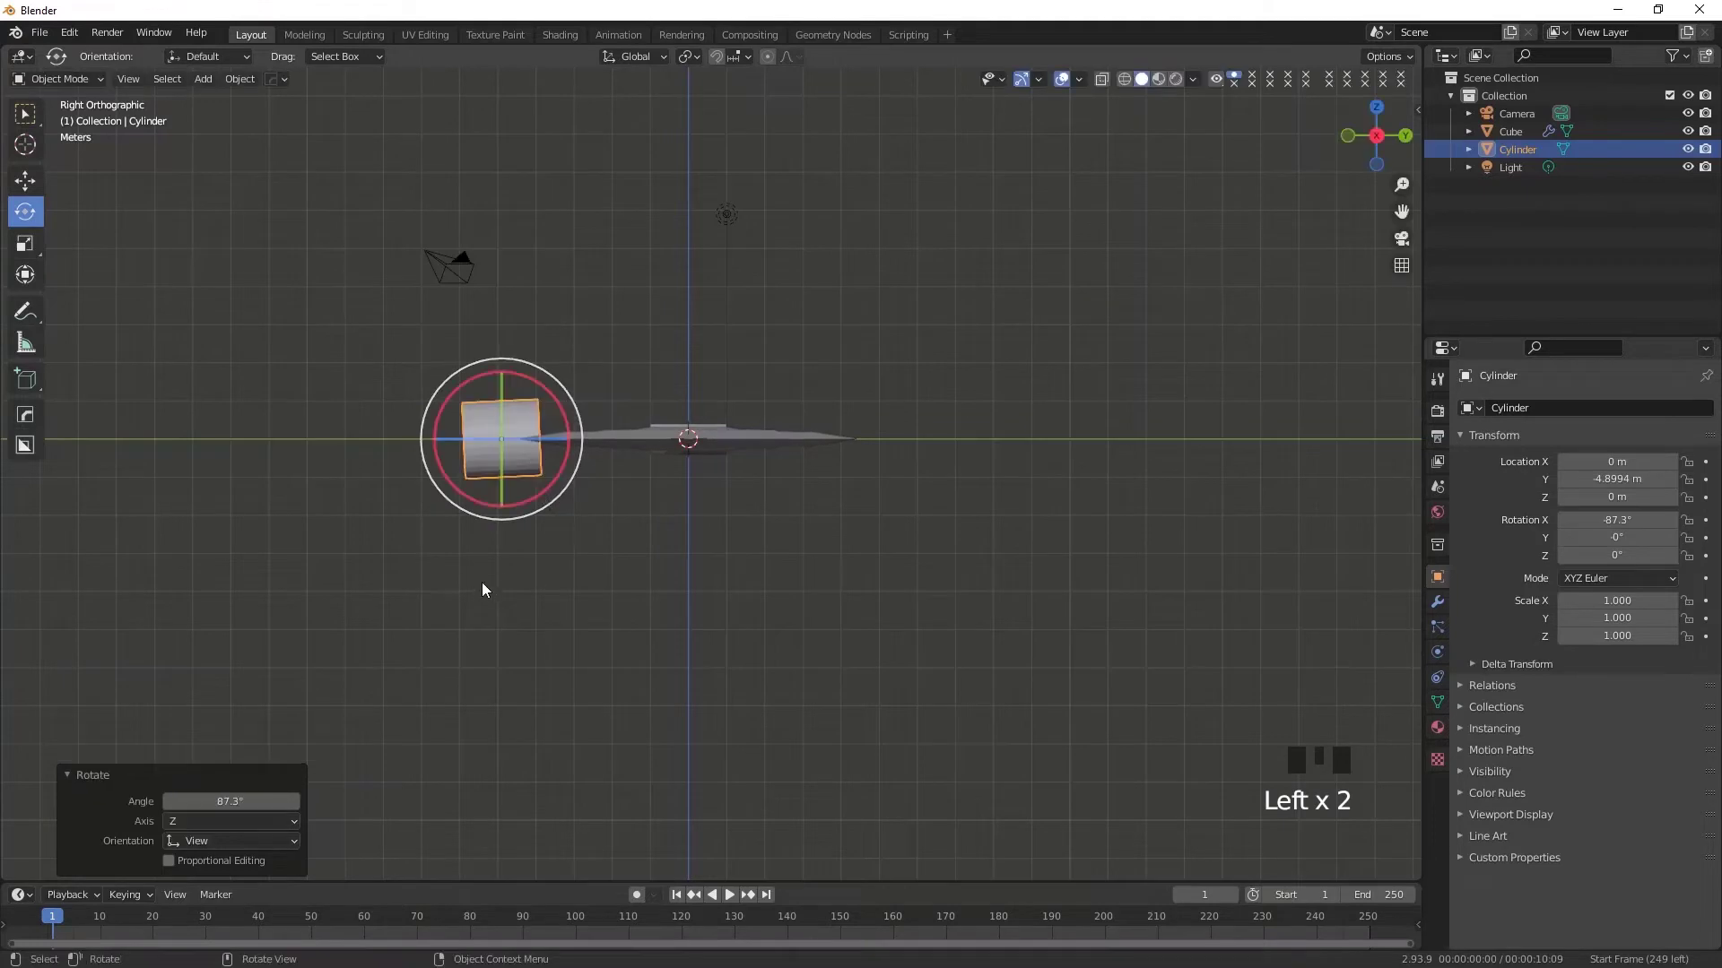
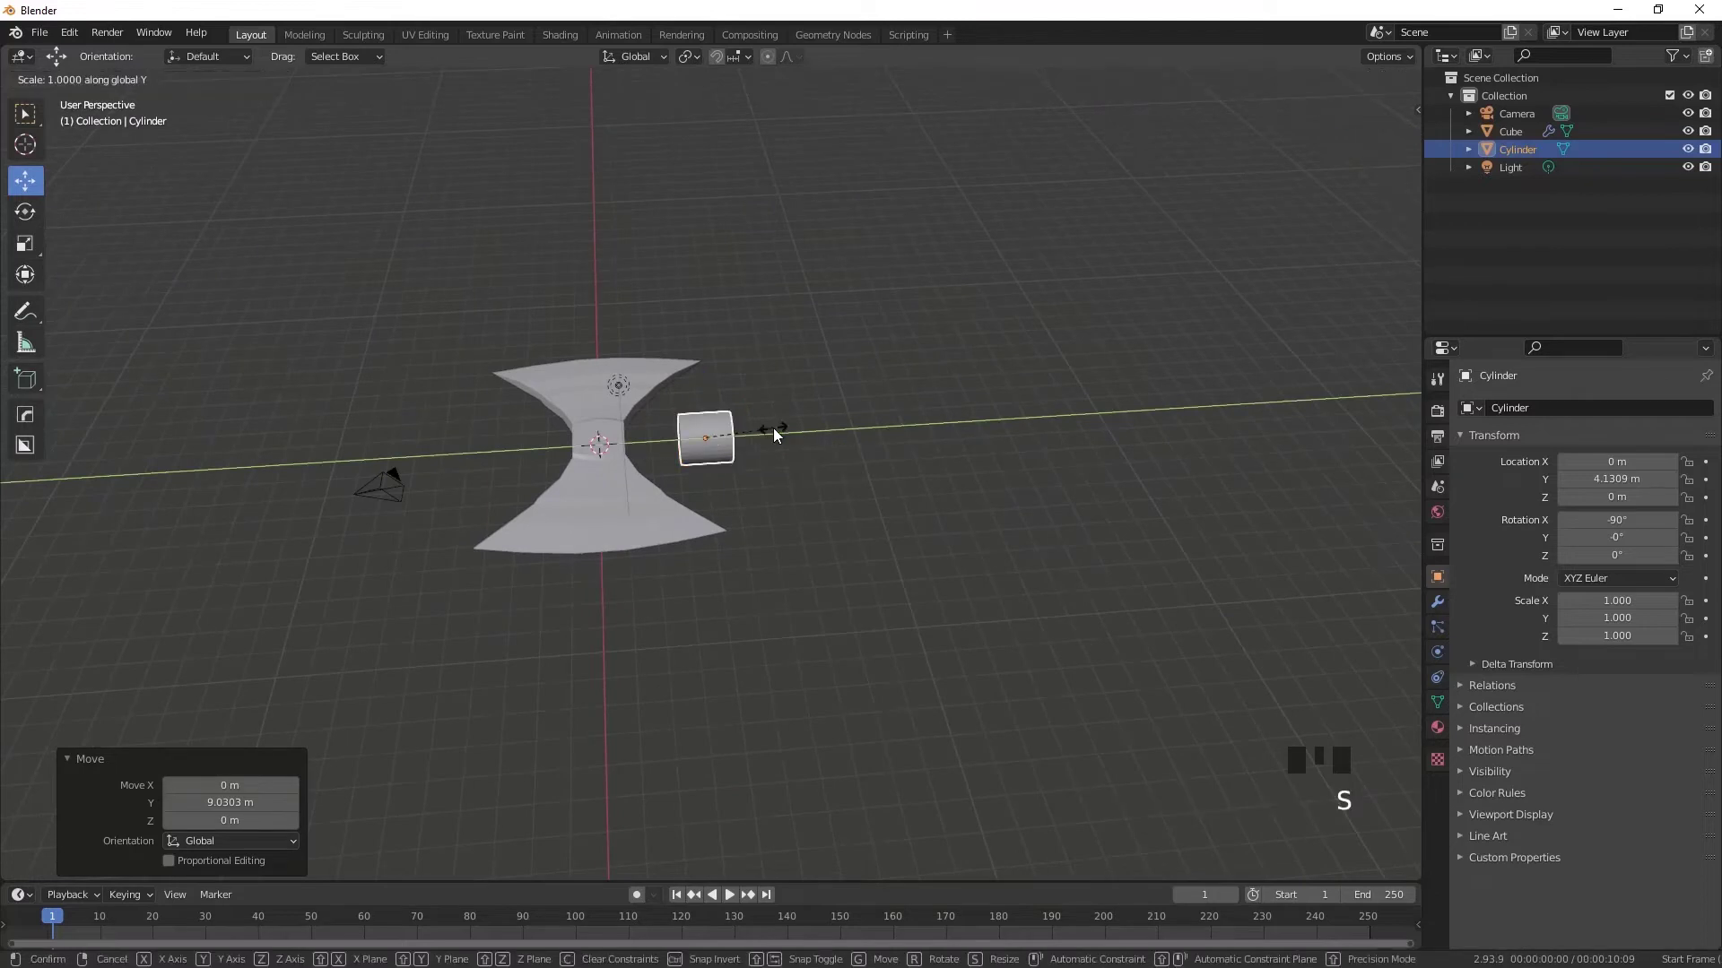
pyautogui.press('s')
pyautogui.scroll(3)
pyautogui.scroll(3)
pyautogui.moveTo(817, 371); pyautogui.dragTo(858, 355)
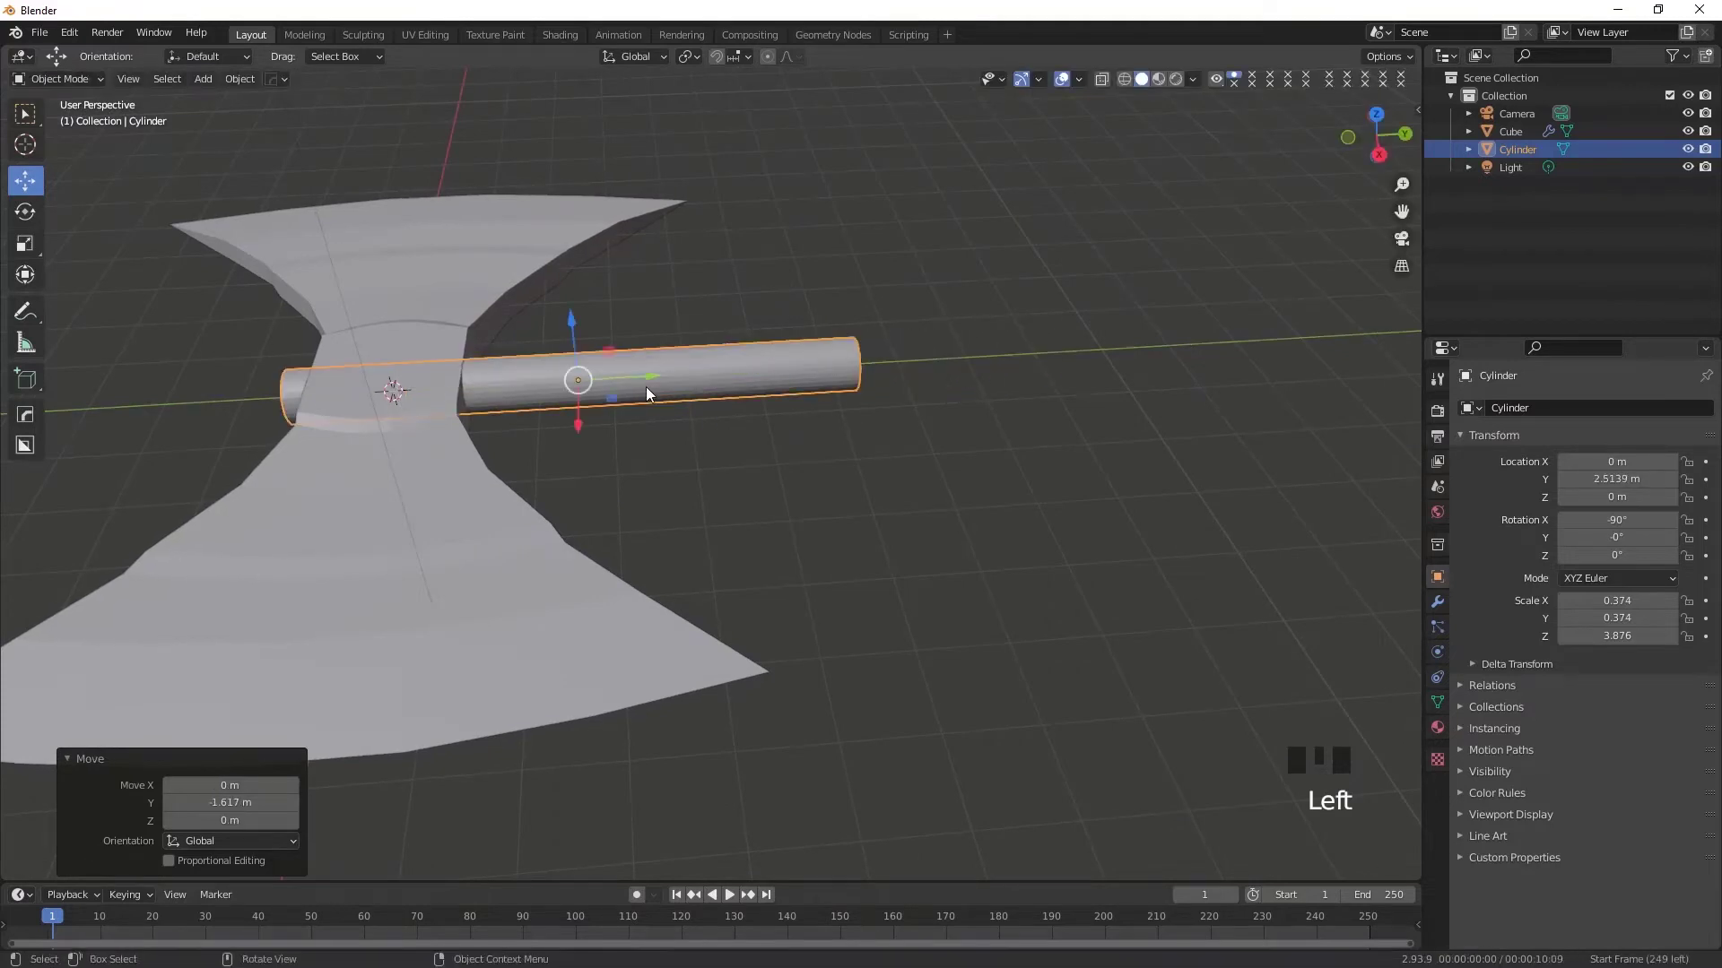
pyautogui.moveTo(619, 395); pyautogui.dragTo(679, 351)
pyautogui.scroll(3)
pyautogui.moveTo(775, 478); pyautogui.dragTo(911, 361)
# Step: Shrink the cylinder into a thin handle and nudge it down to centre it
pyautogui.press('s')
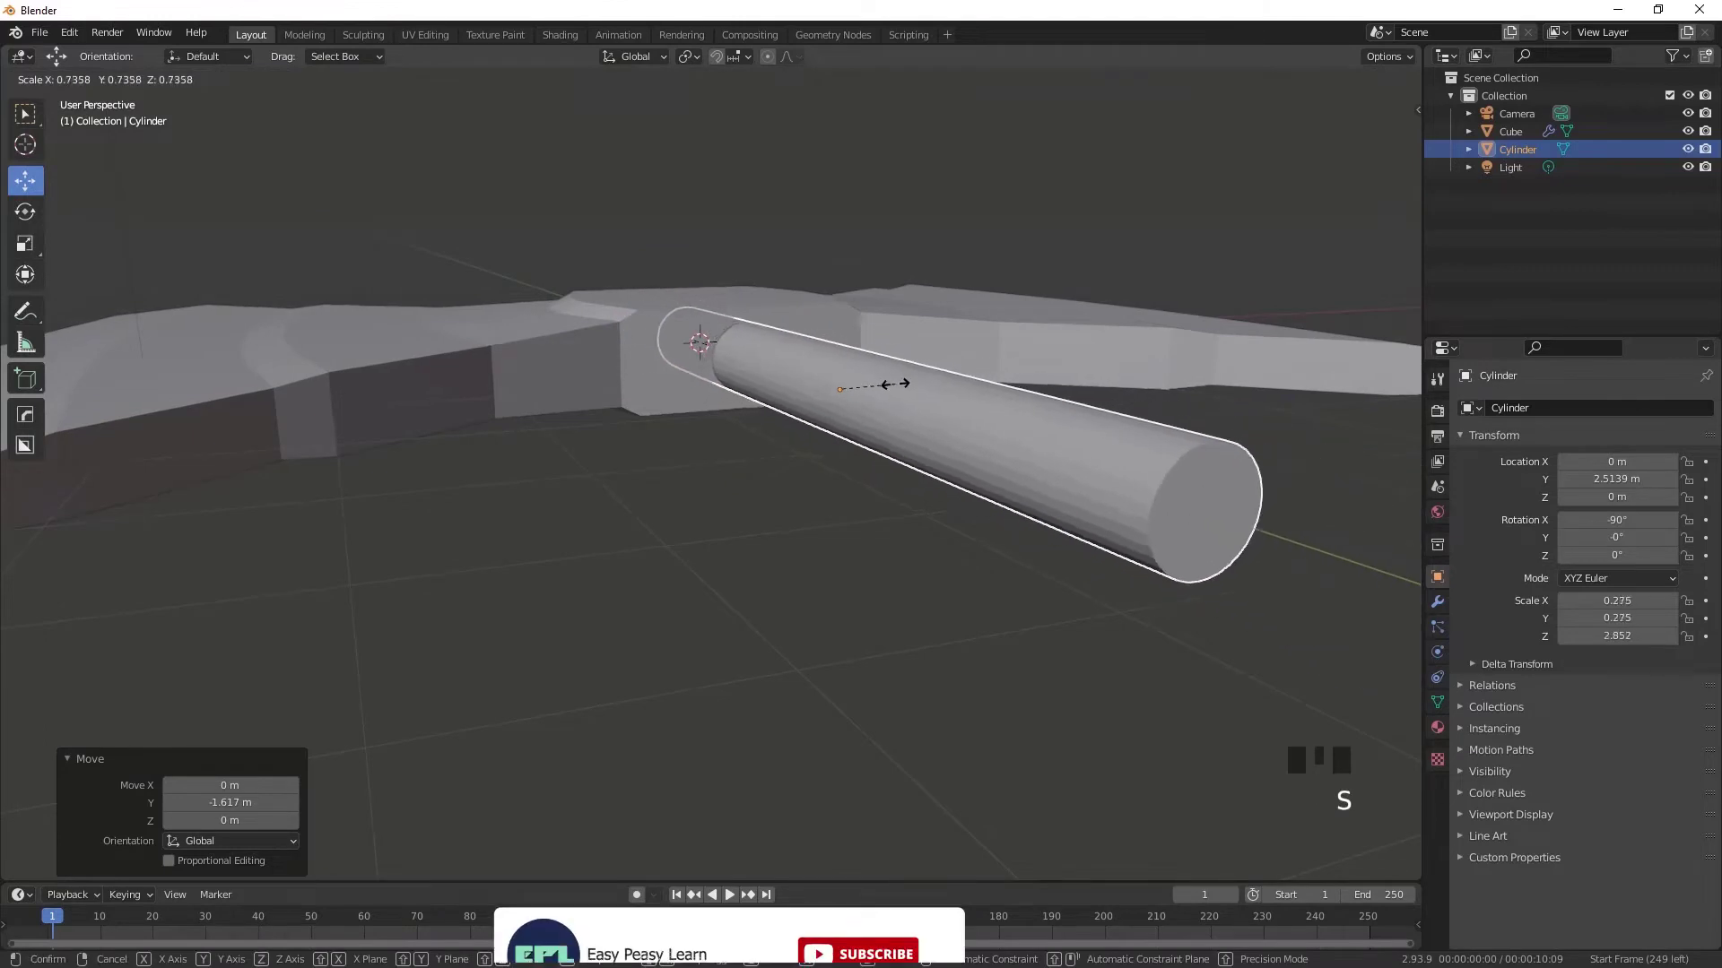
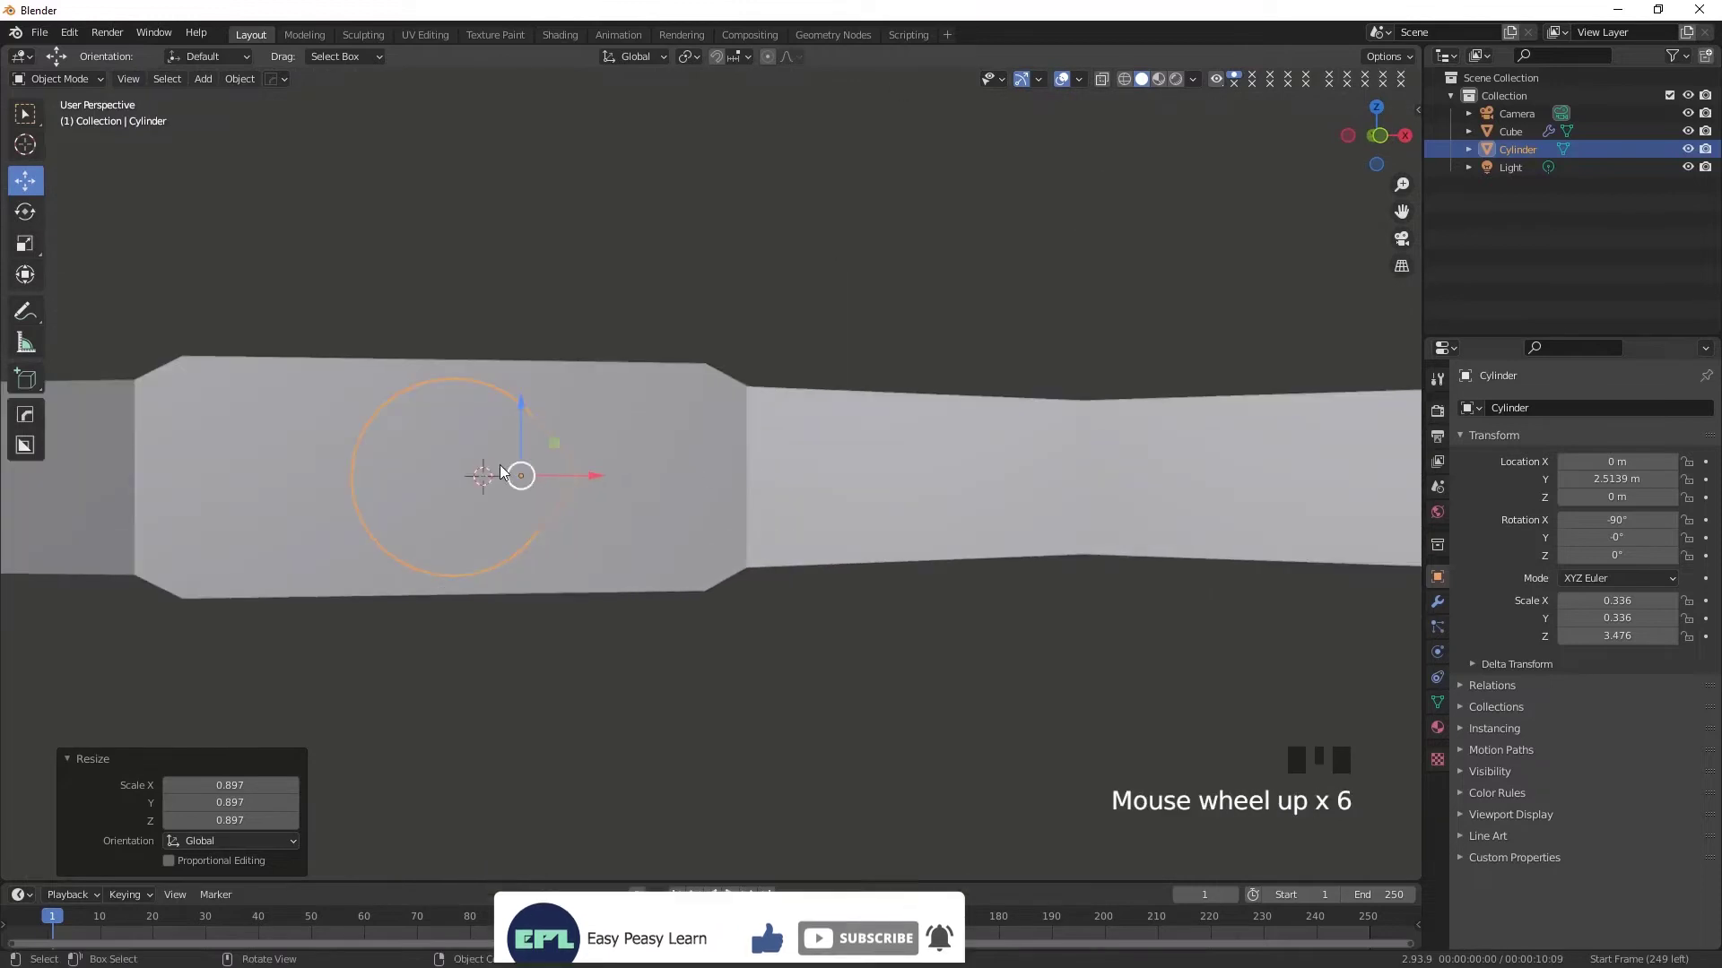
pyautogui.click(531, 417)
pyautogui.scroll(-3)
pyautogui.moveTo(699, 519); pyautogui.dragTo(716, 509)
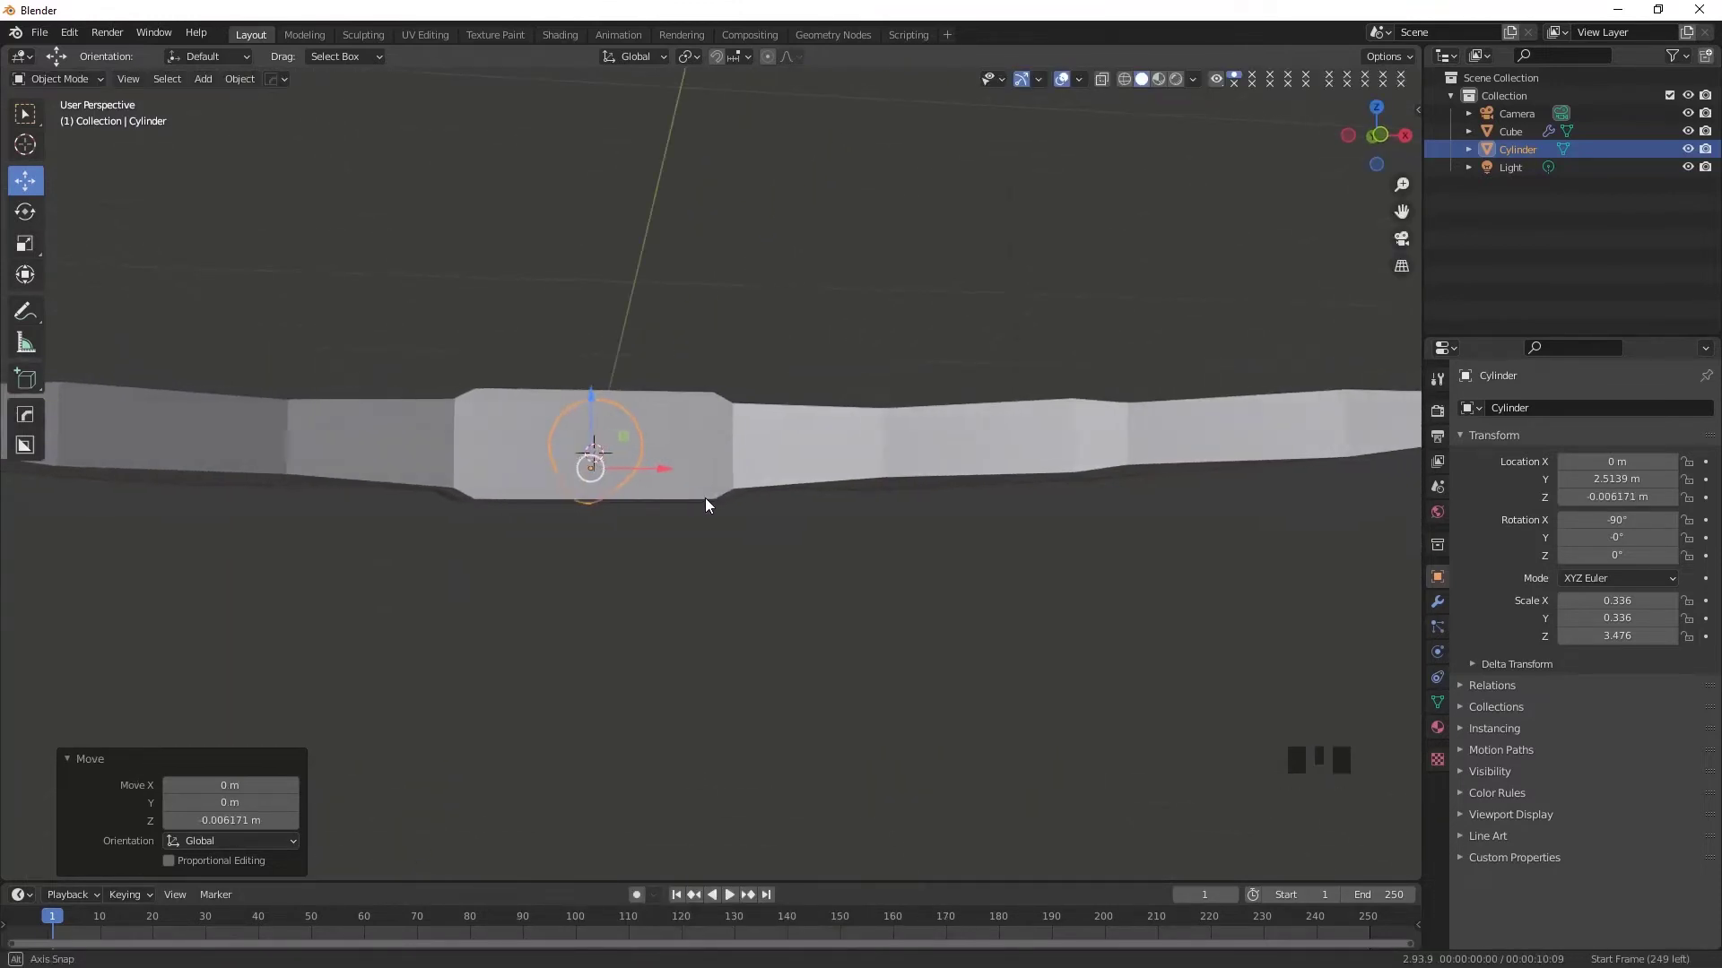
pyautogui.press('s')
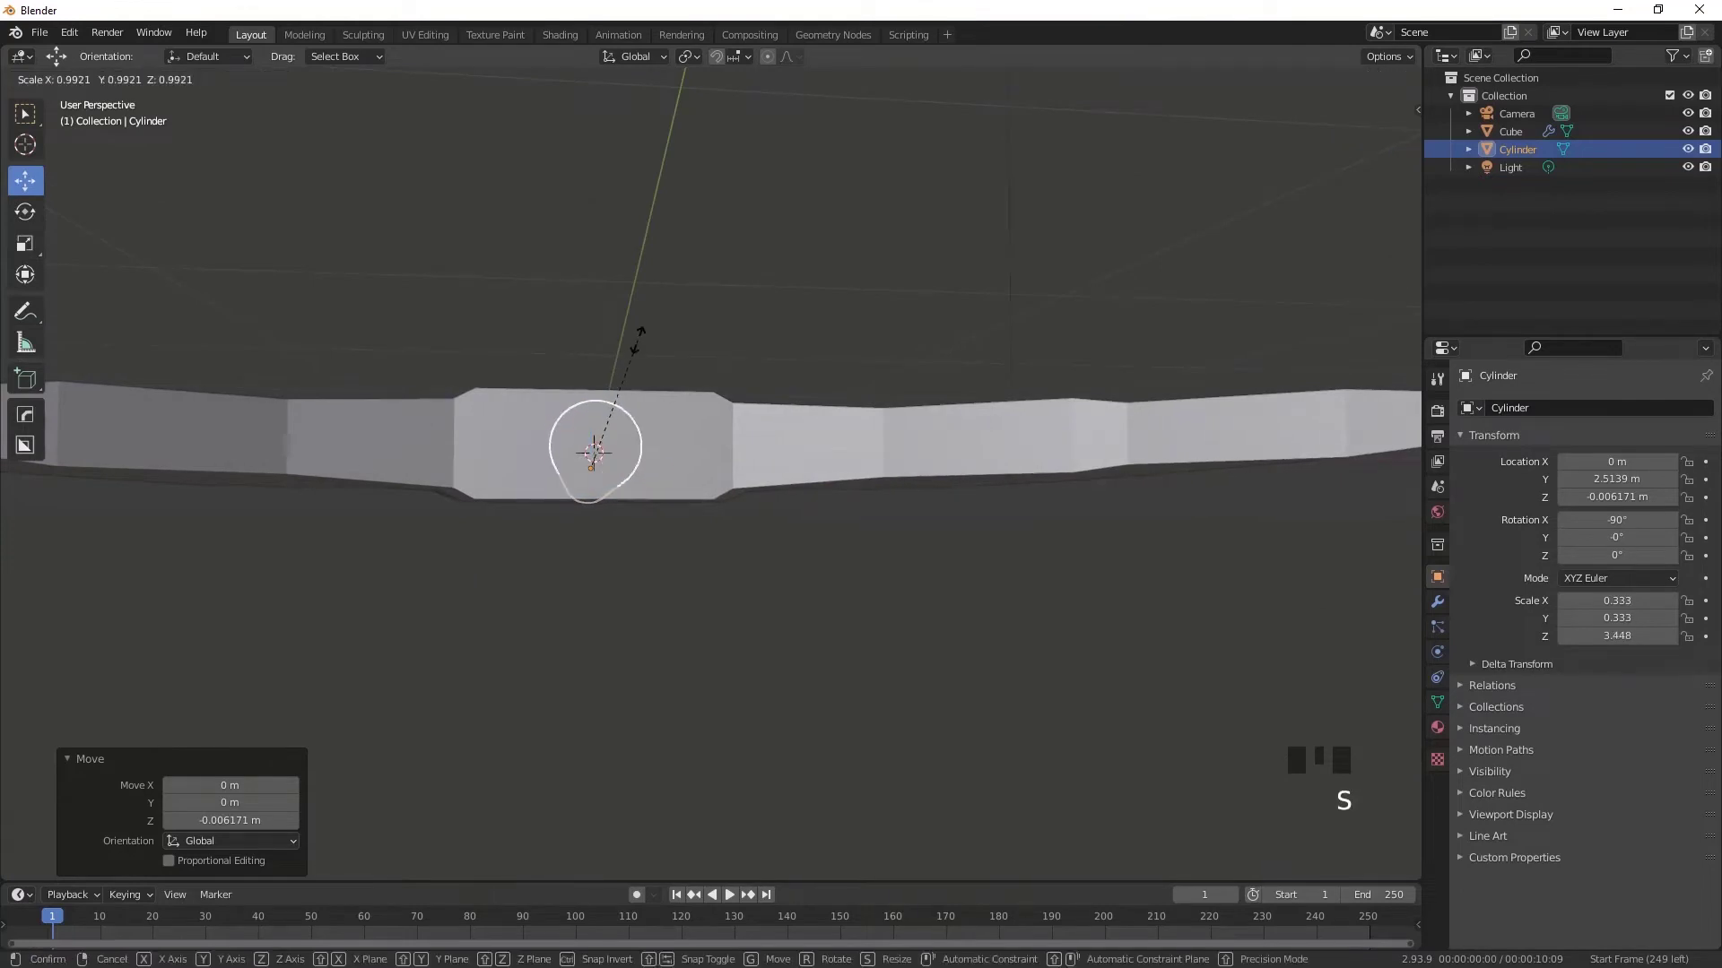
pyautogui.moveTo(763, 583); pyautogui.dragTo(749, 538)
pyautogui.click(749, 539)
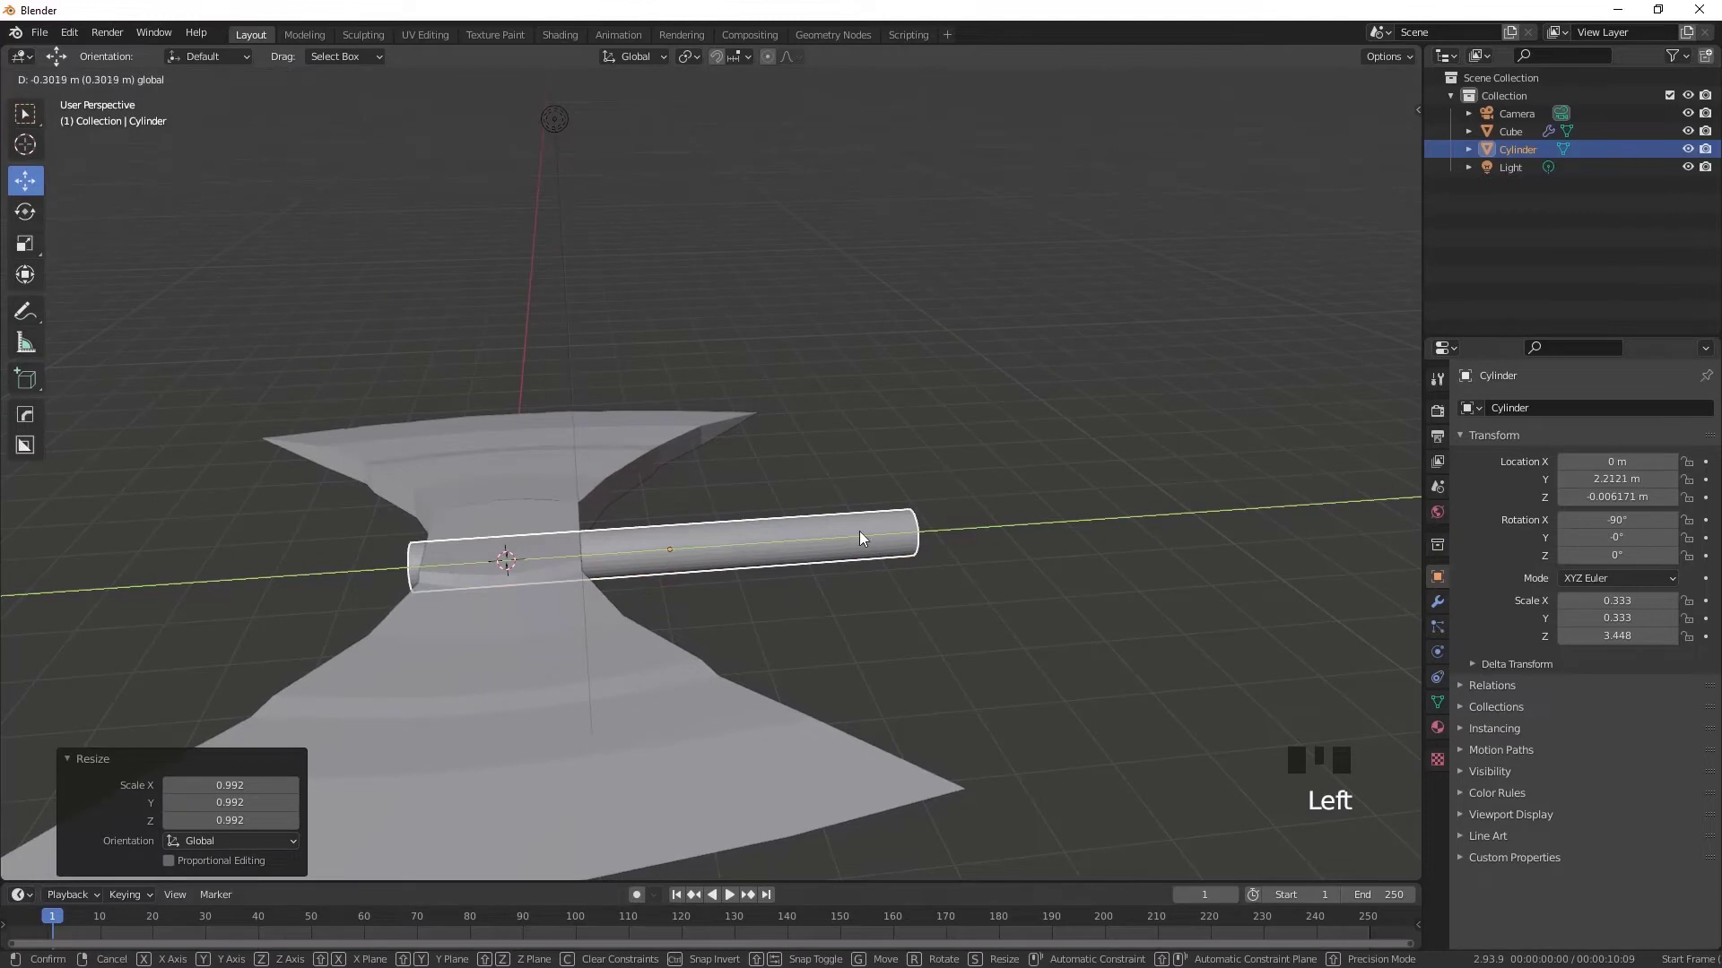
# Step: Slide the handle along its length so it passes through the axe head's middle
pyautogui.middleClick(909, 566)
pyautogui.moveTo(38, 121); pyautogui.dragTo(919, 536)
pyautogui.middleClick(918, 536)
pyautogui.click(1136, 87)
pyautogui.middleClick(1017, 496)
pyautogui.press('KP_7')
pyautogui.scroll(-3)
# Step: Drag the handle's upper end vertices outward to make it much longer
pyautogui.click(717, 357)
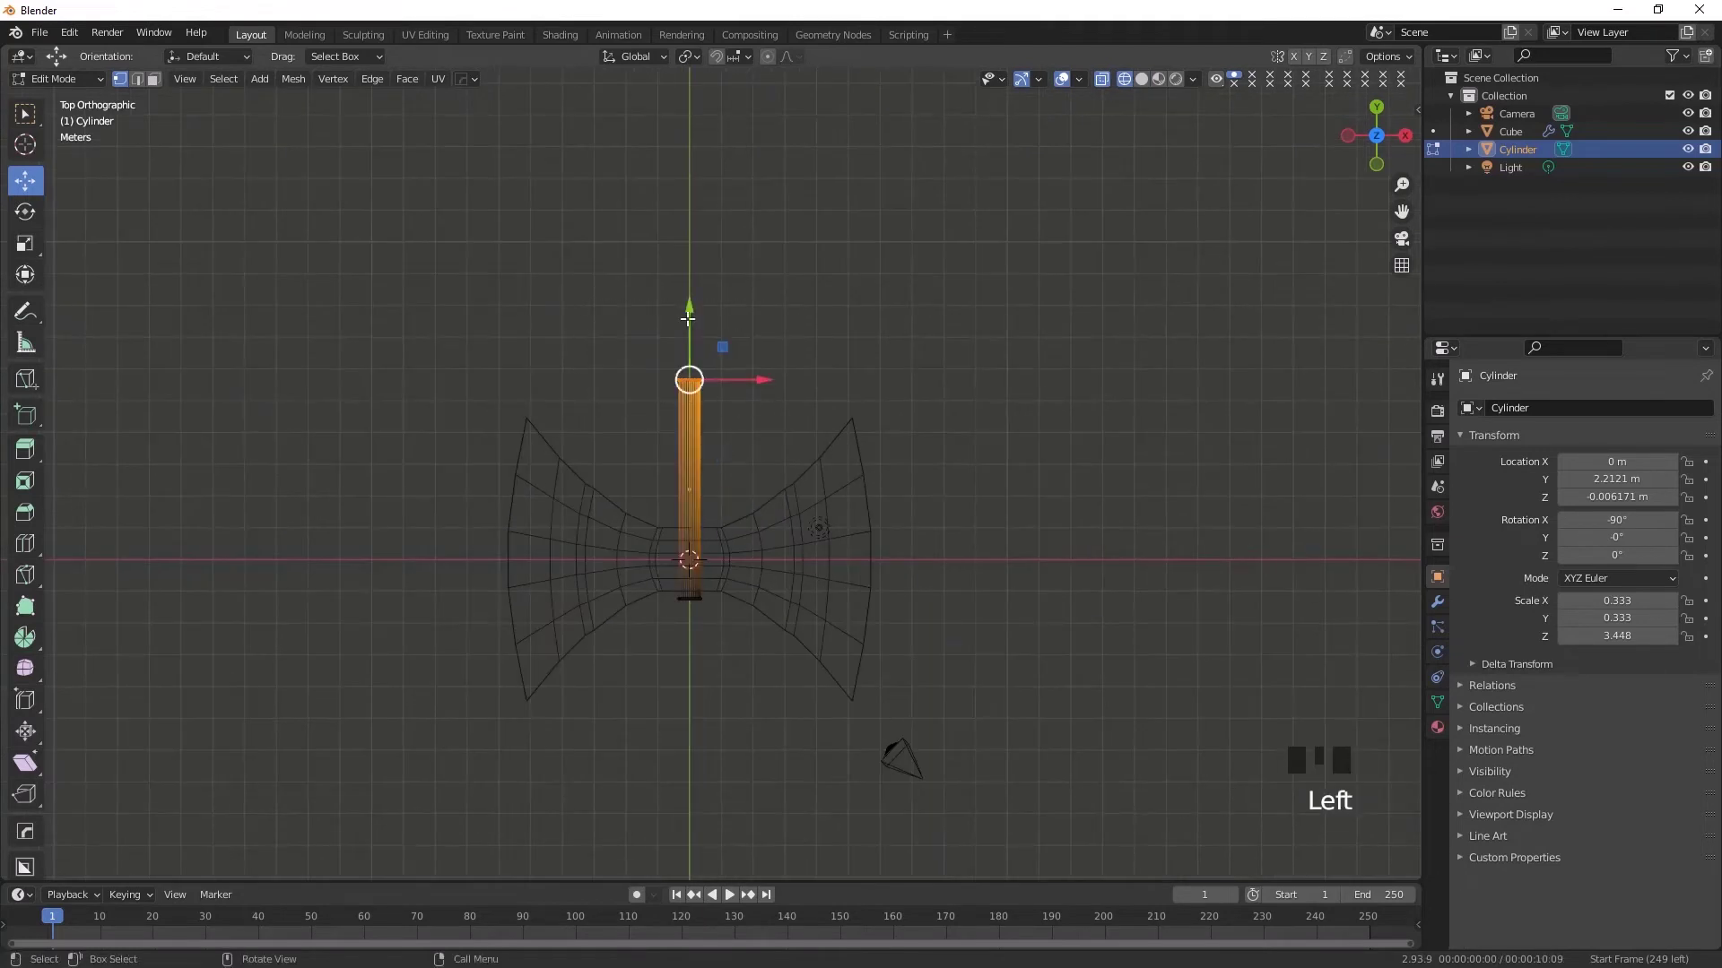
pyautogui.click(694, 280)
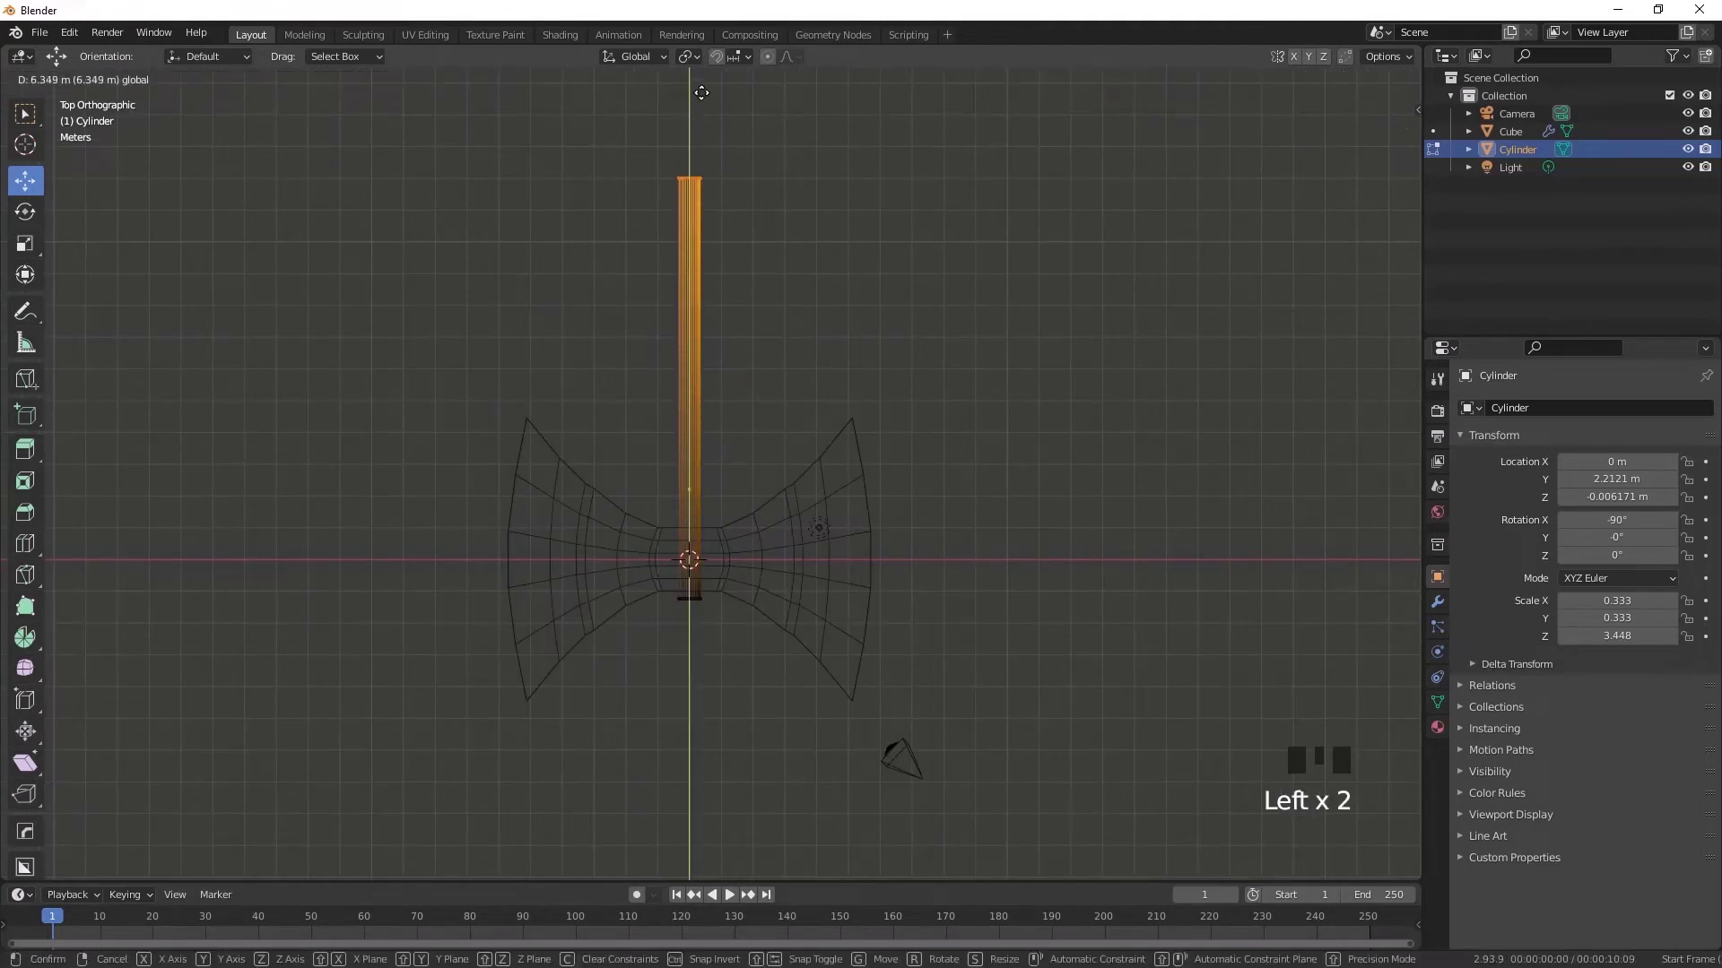
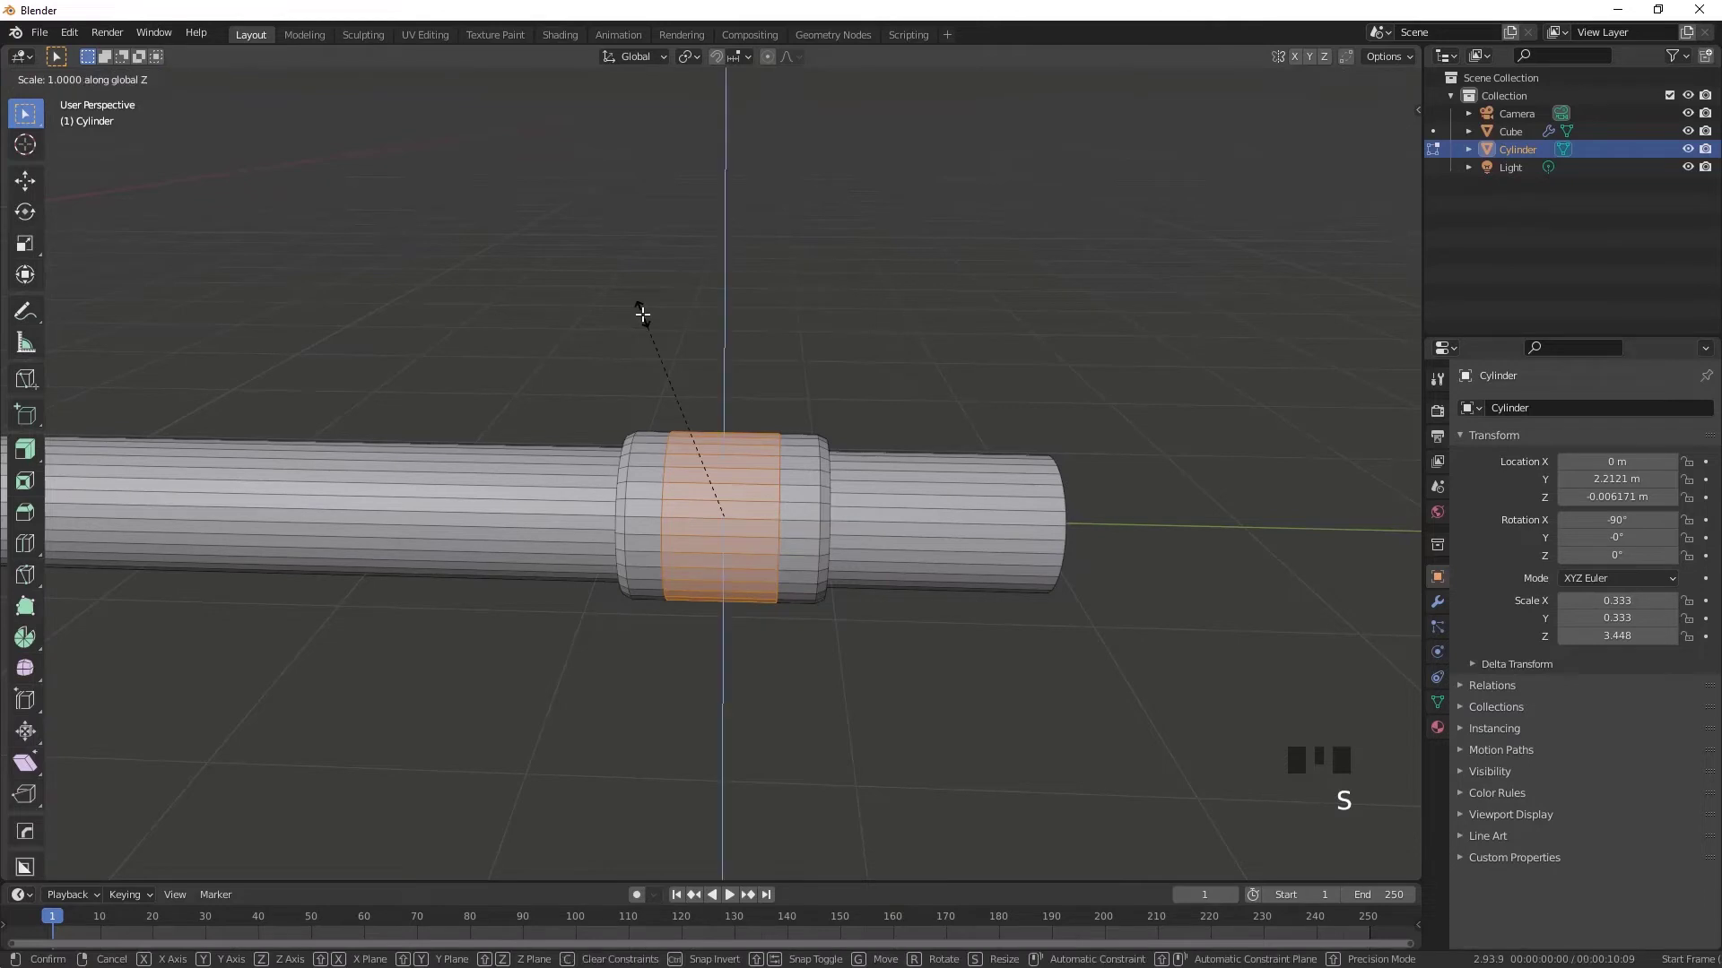
# Step: Scale the middle ring loop inward into a grip ridge and taper the handle end
pyautogui.press('s')
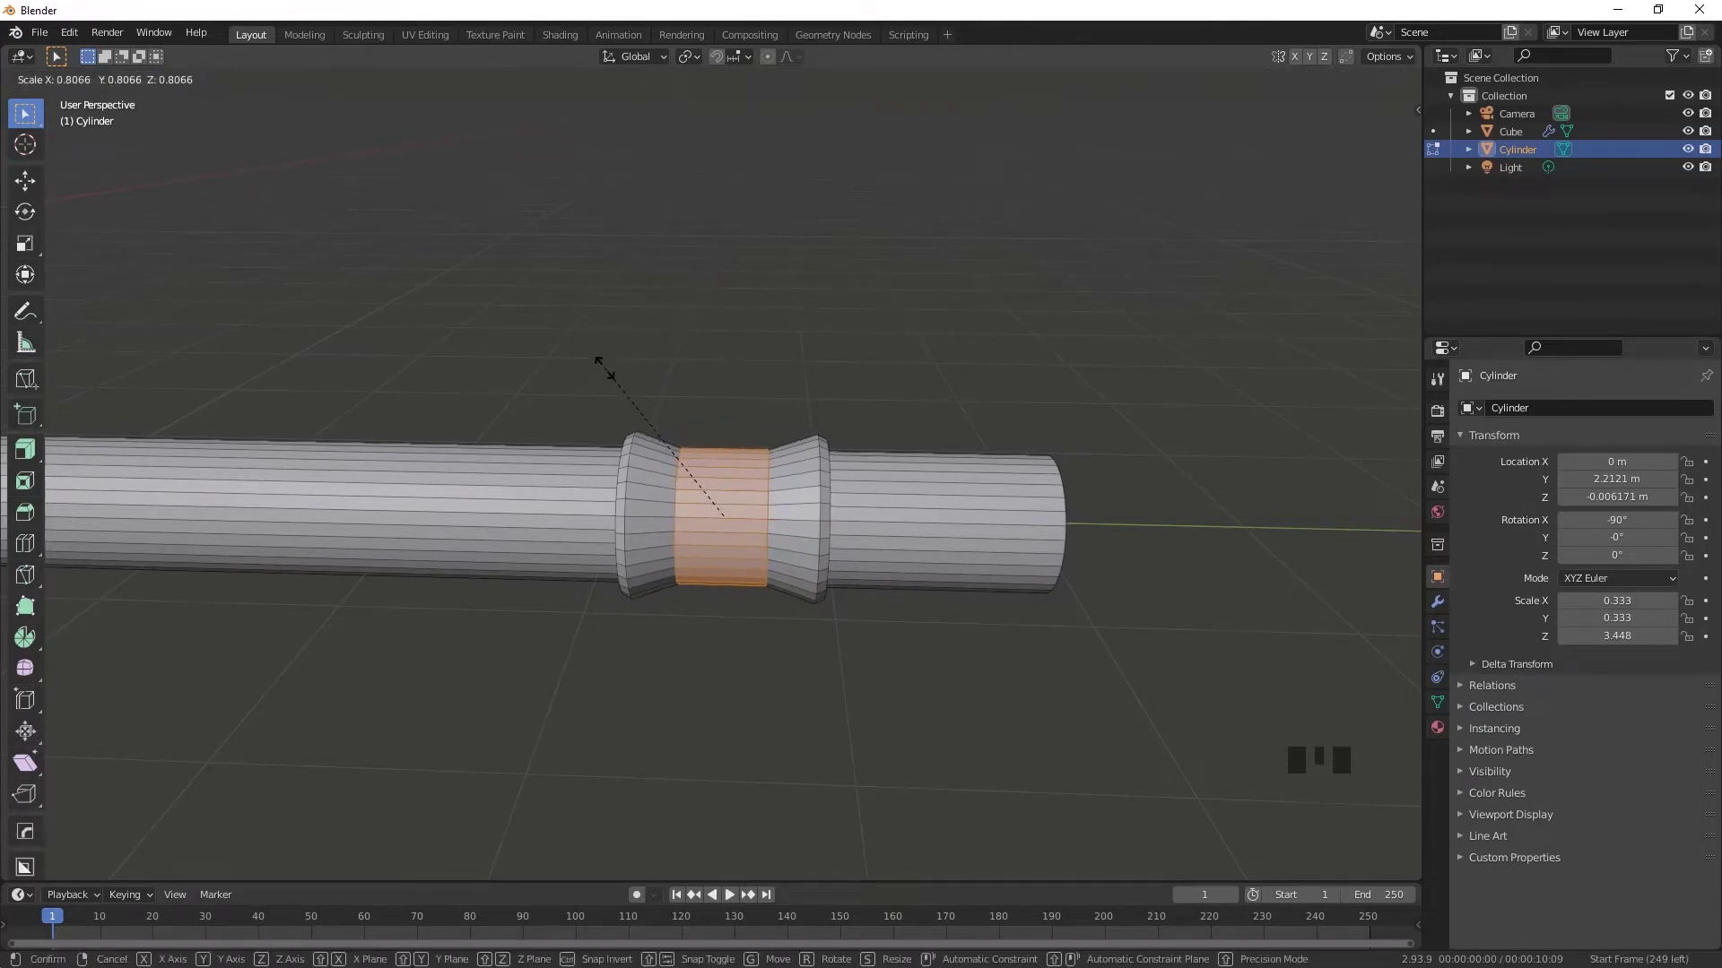
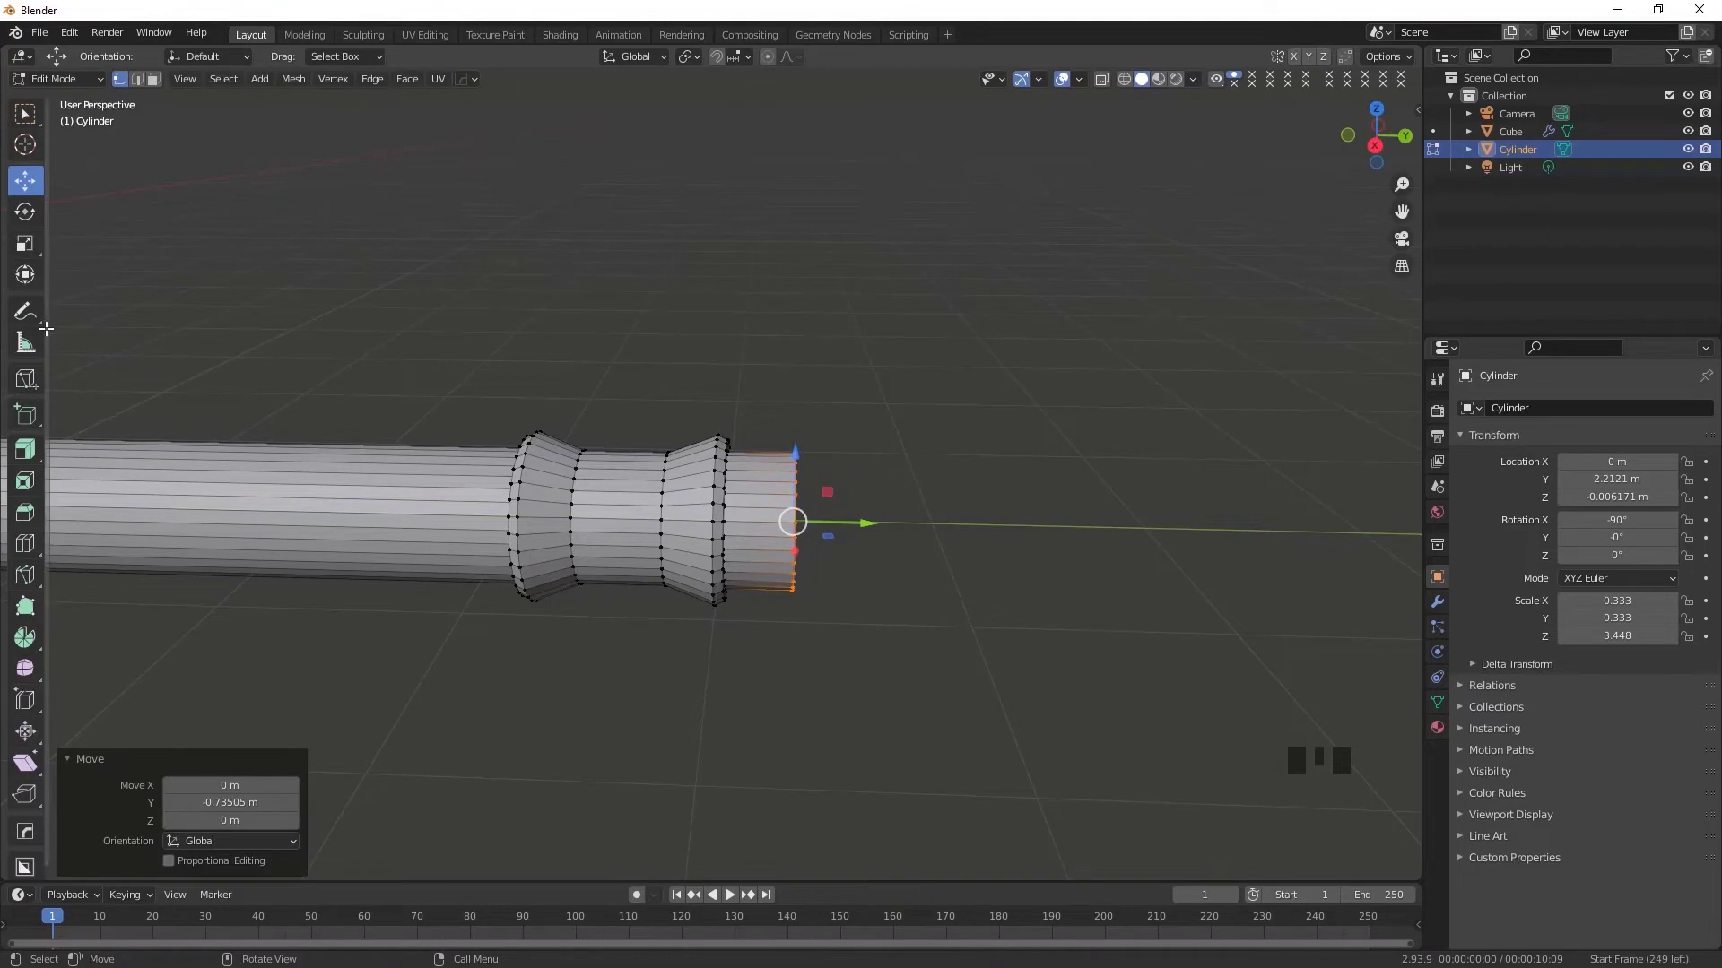
pyautogui.press('s')
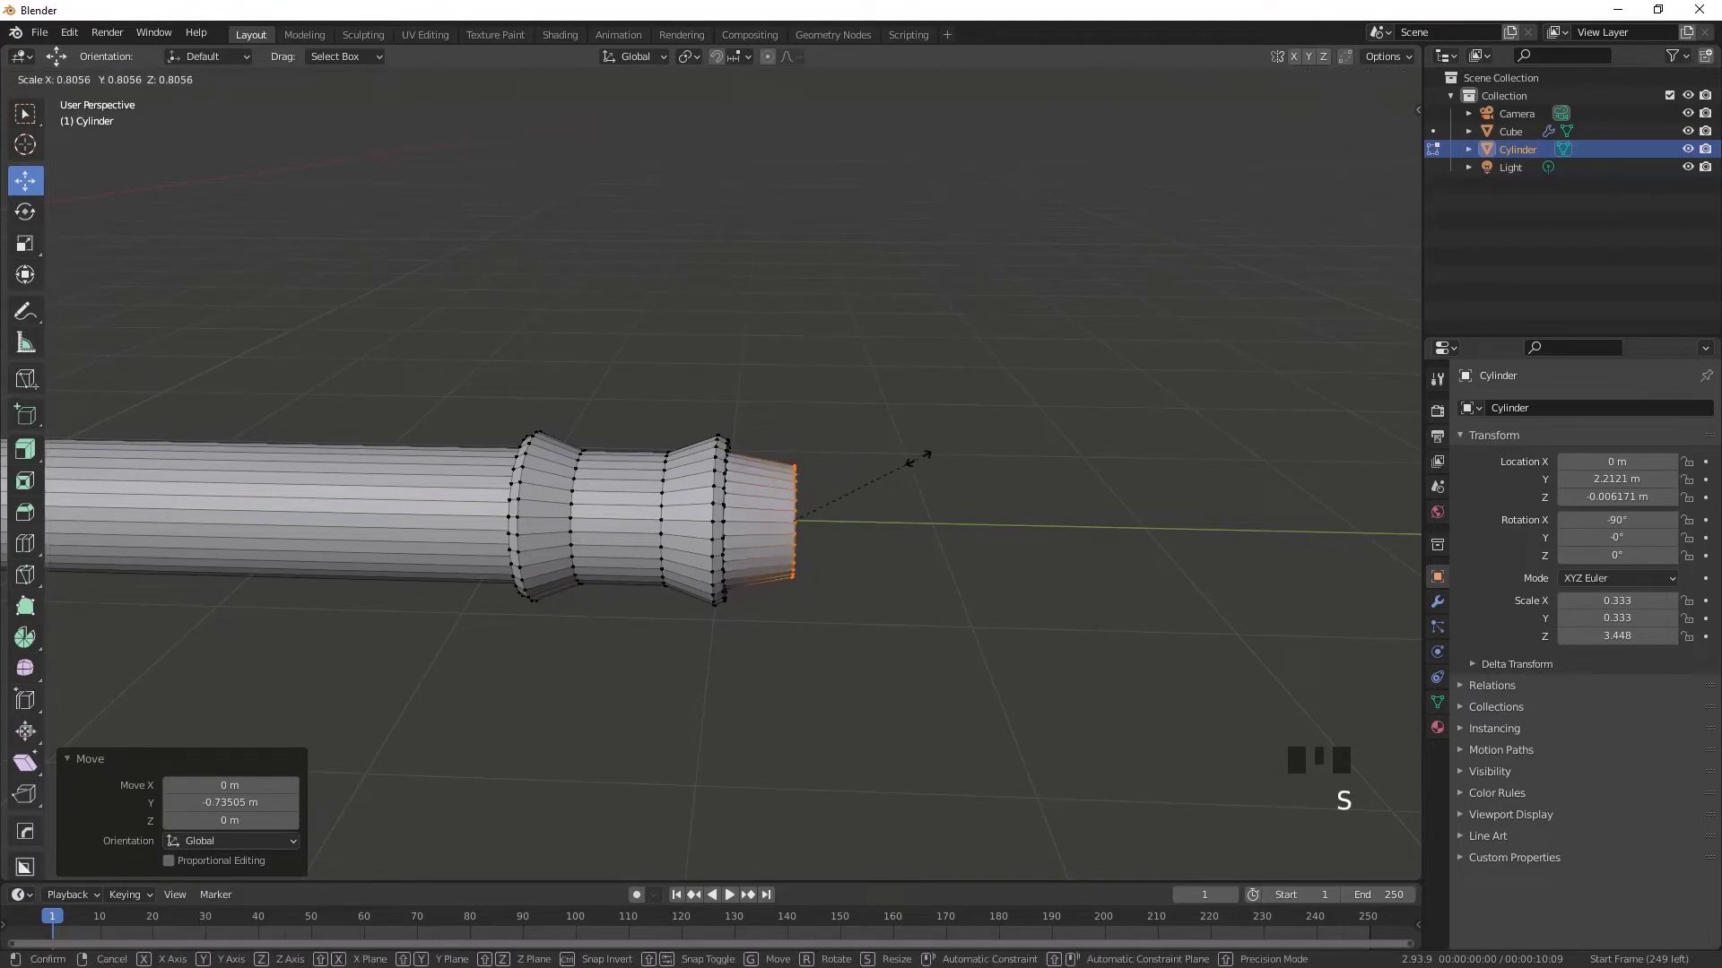
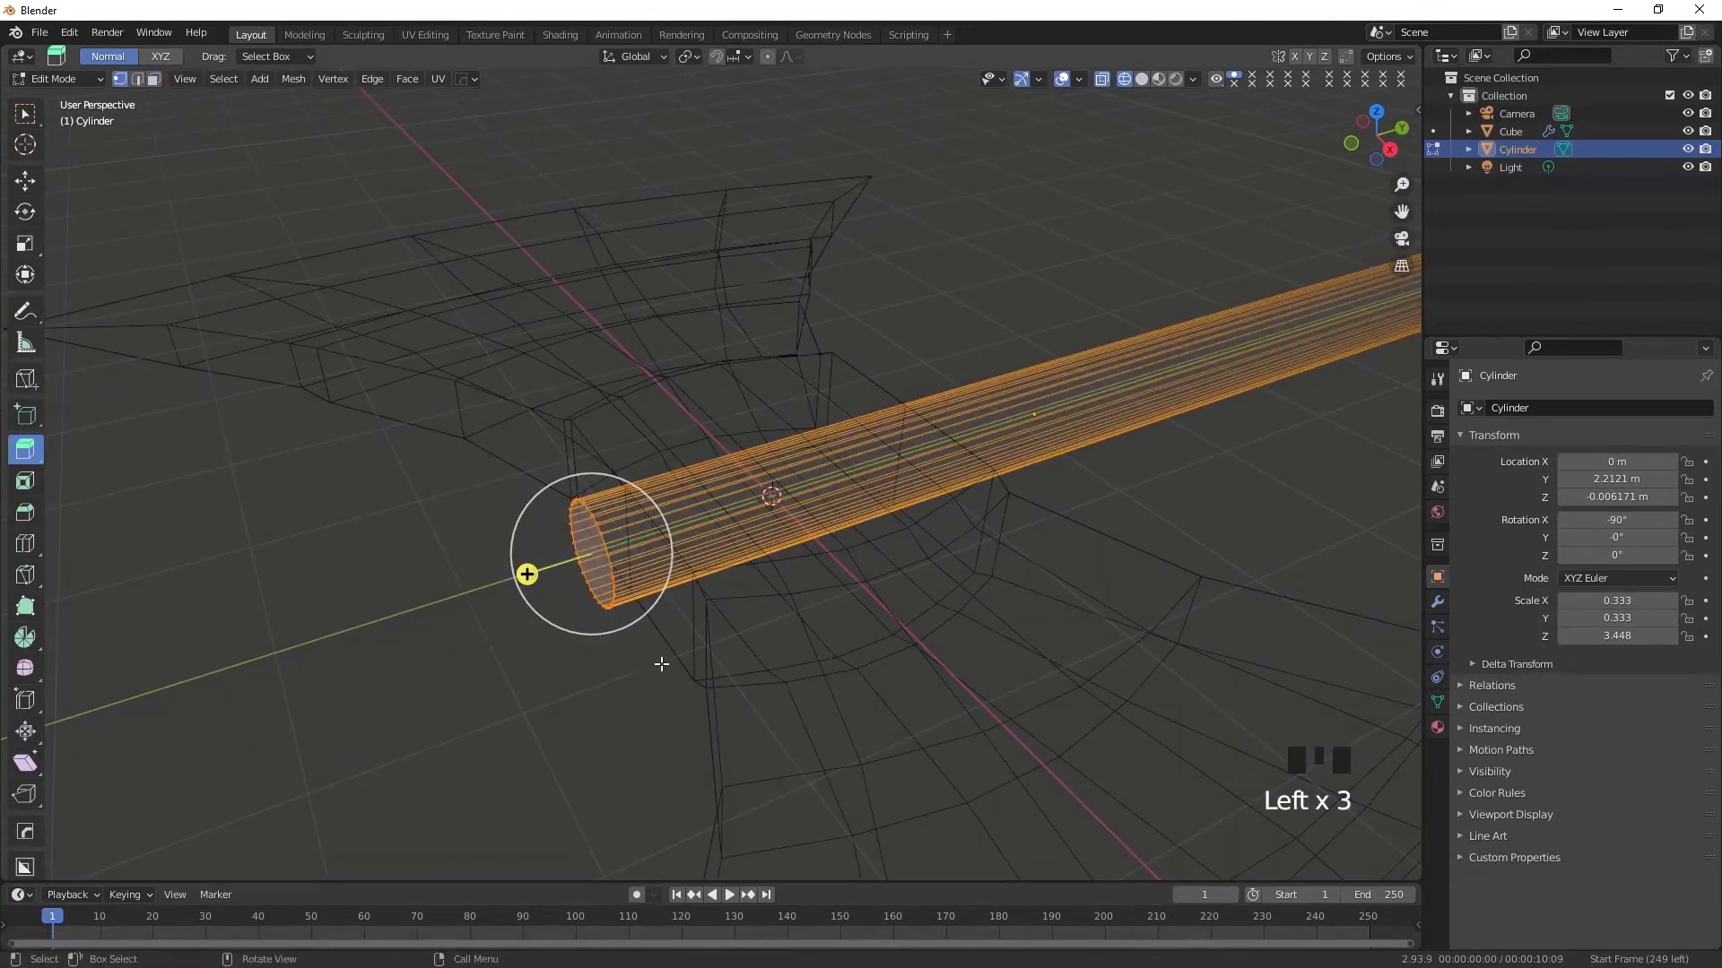
# Step: Switch back to solid shading and taper the extruded handle end into a smaller pommel ring
pyautogui.click(1140, 84)
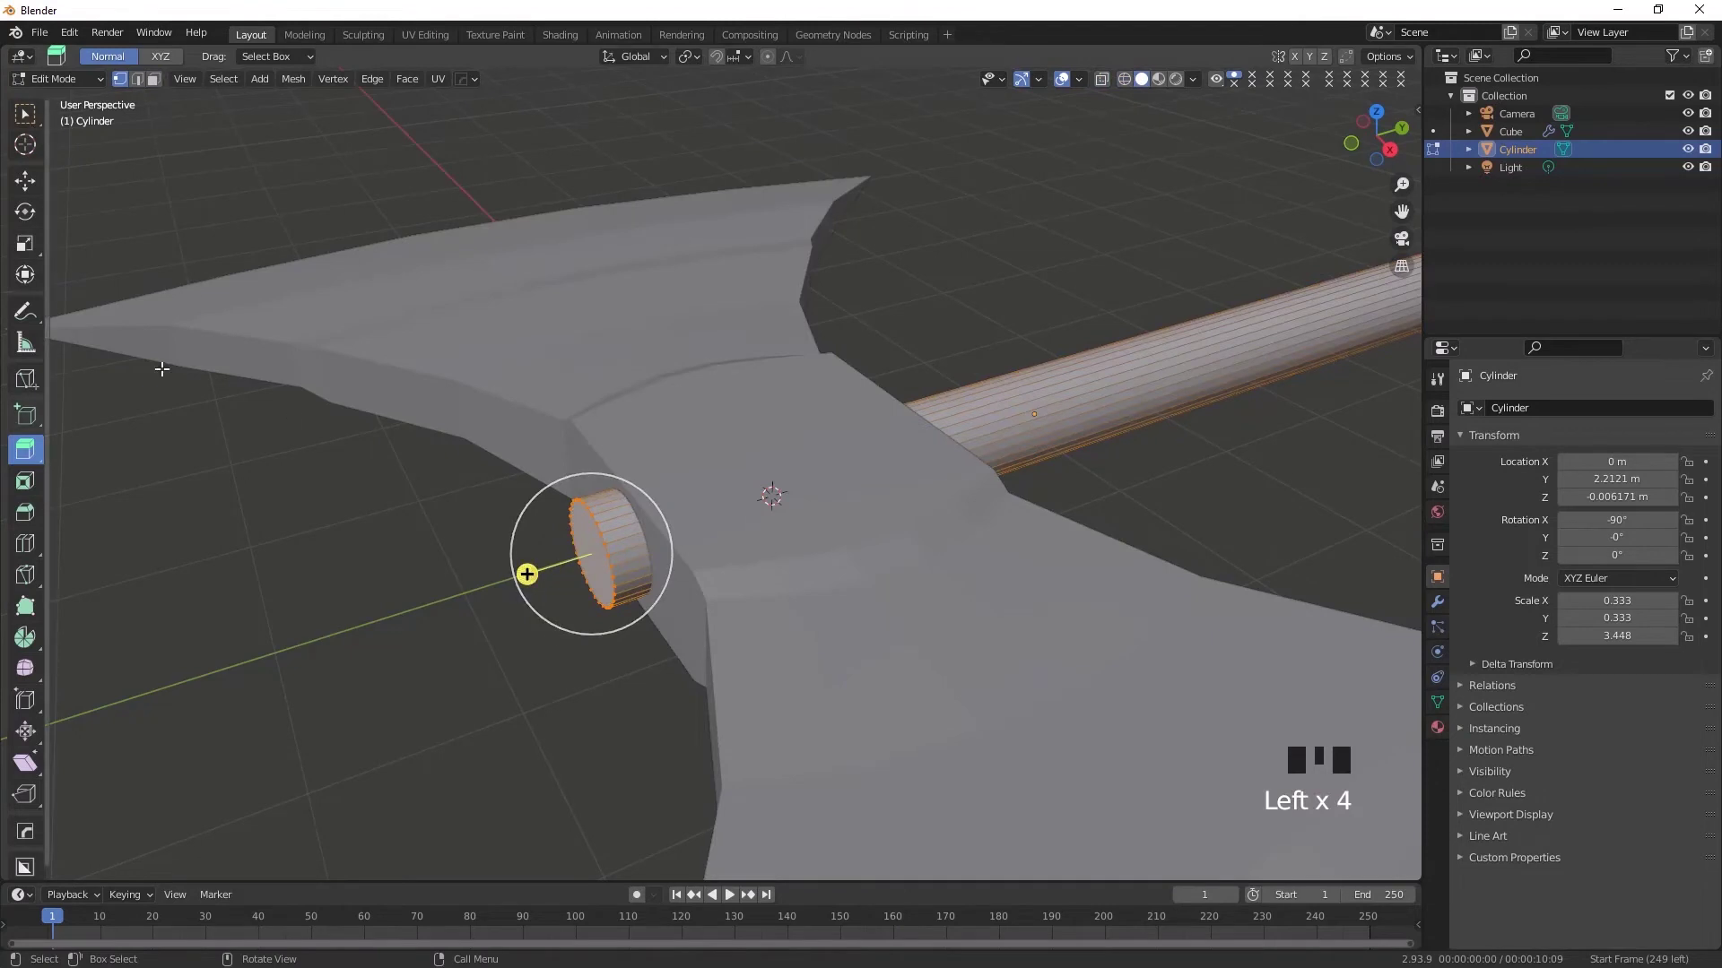
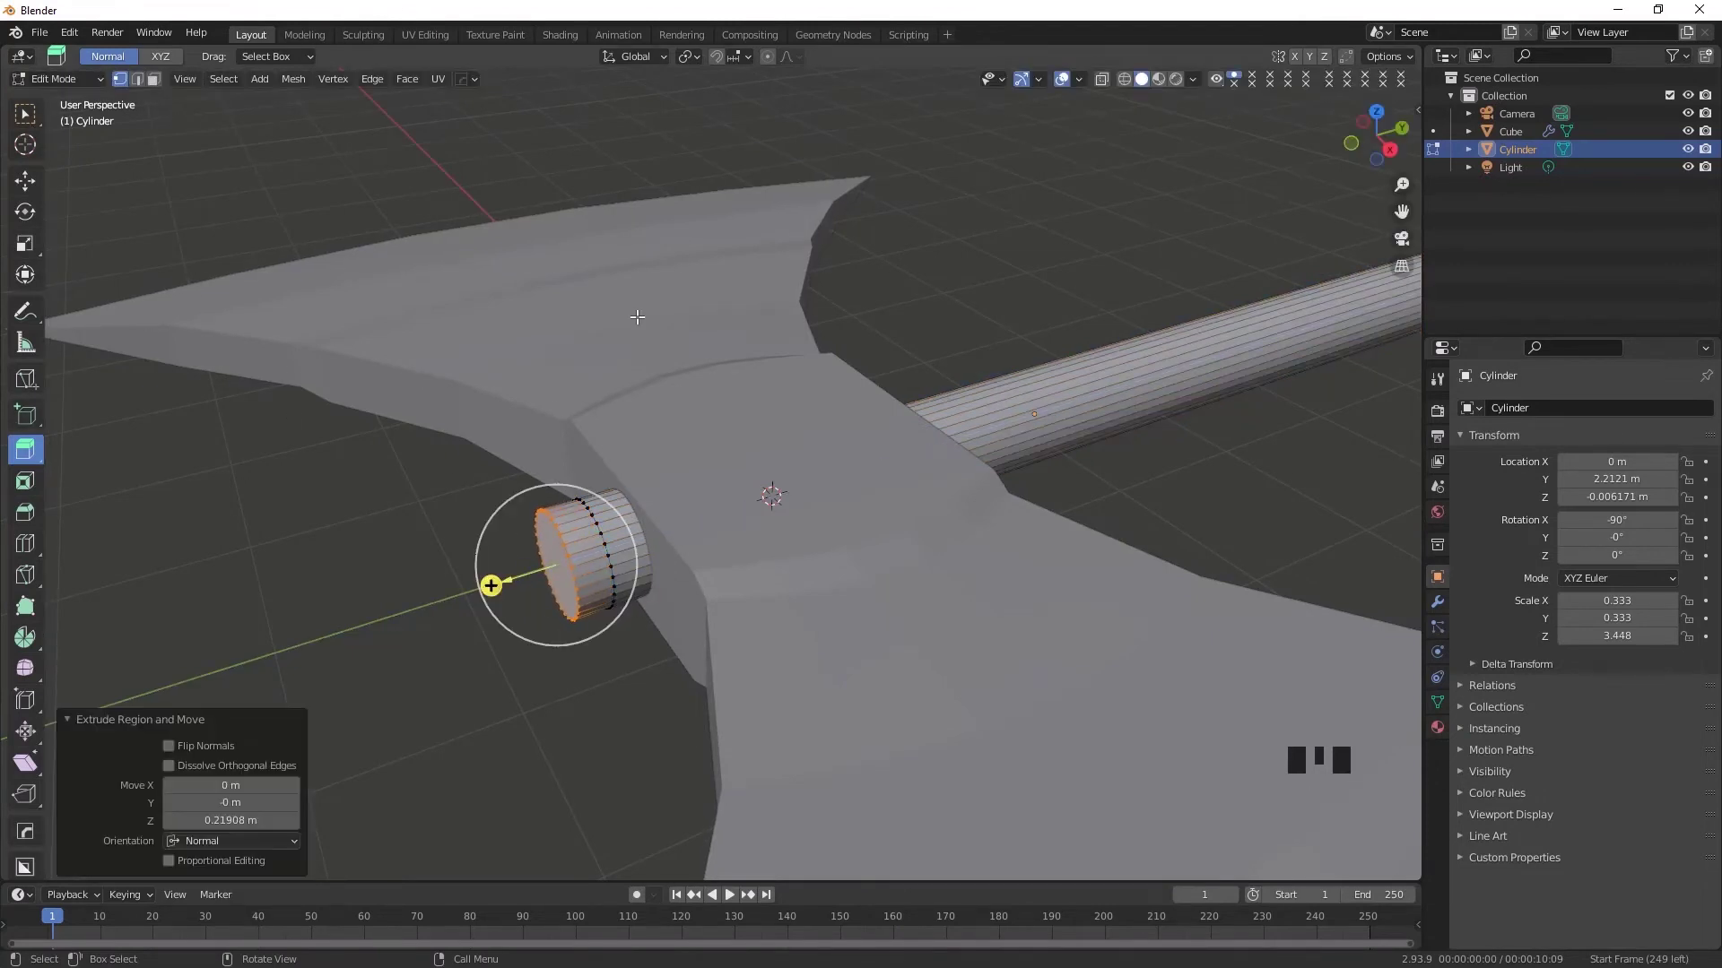
pyautogui.press('s')
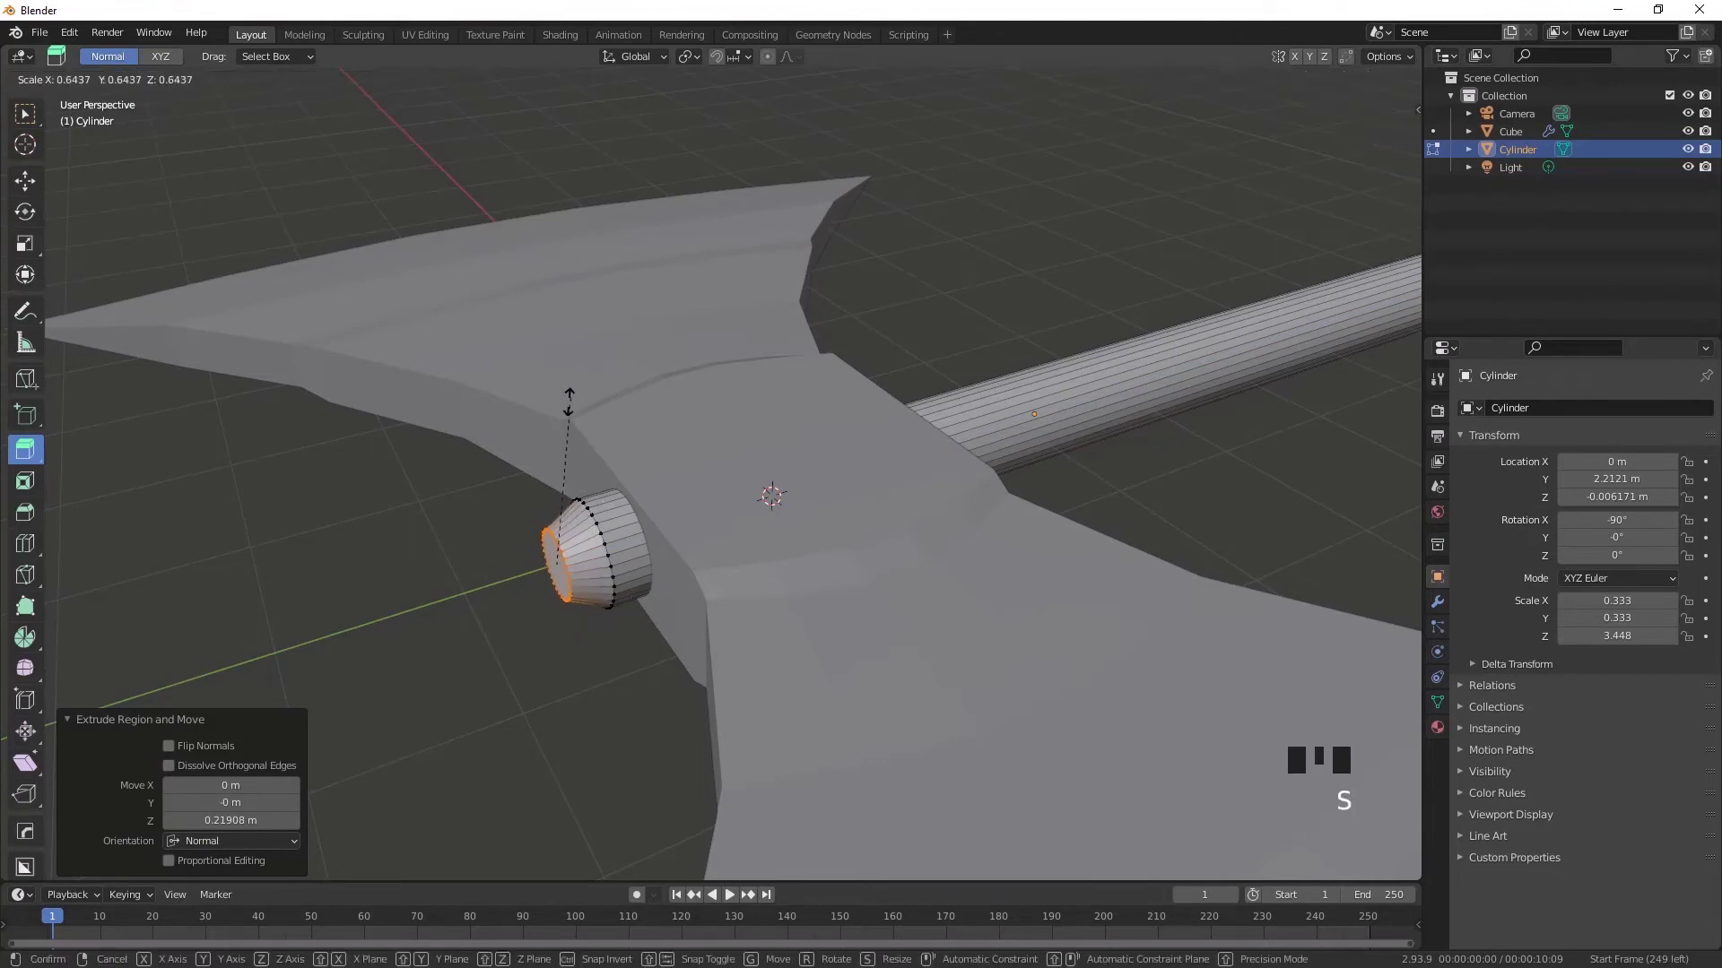
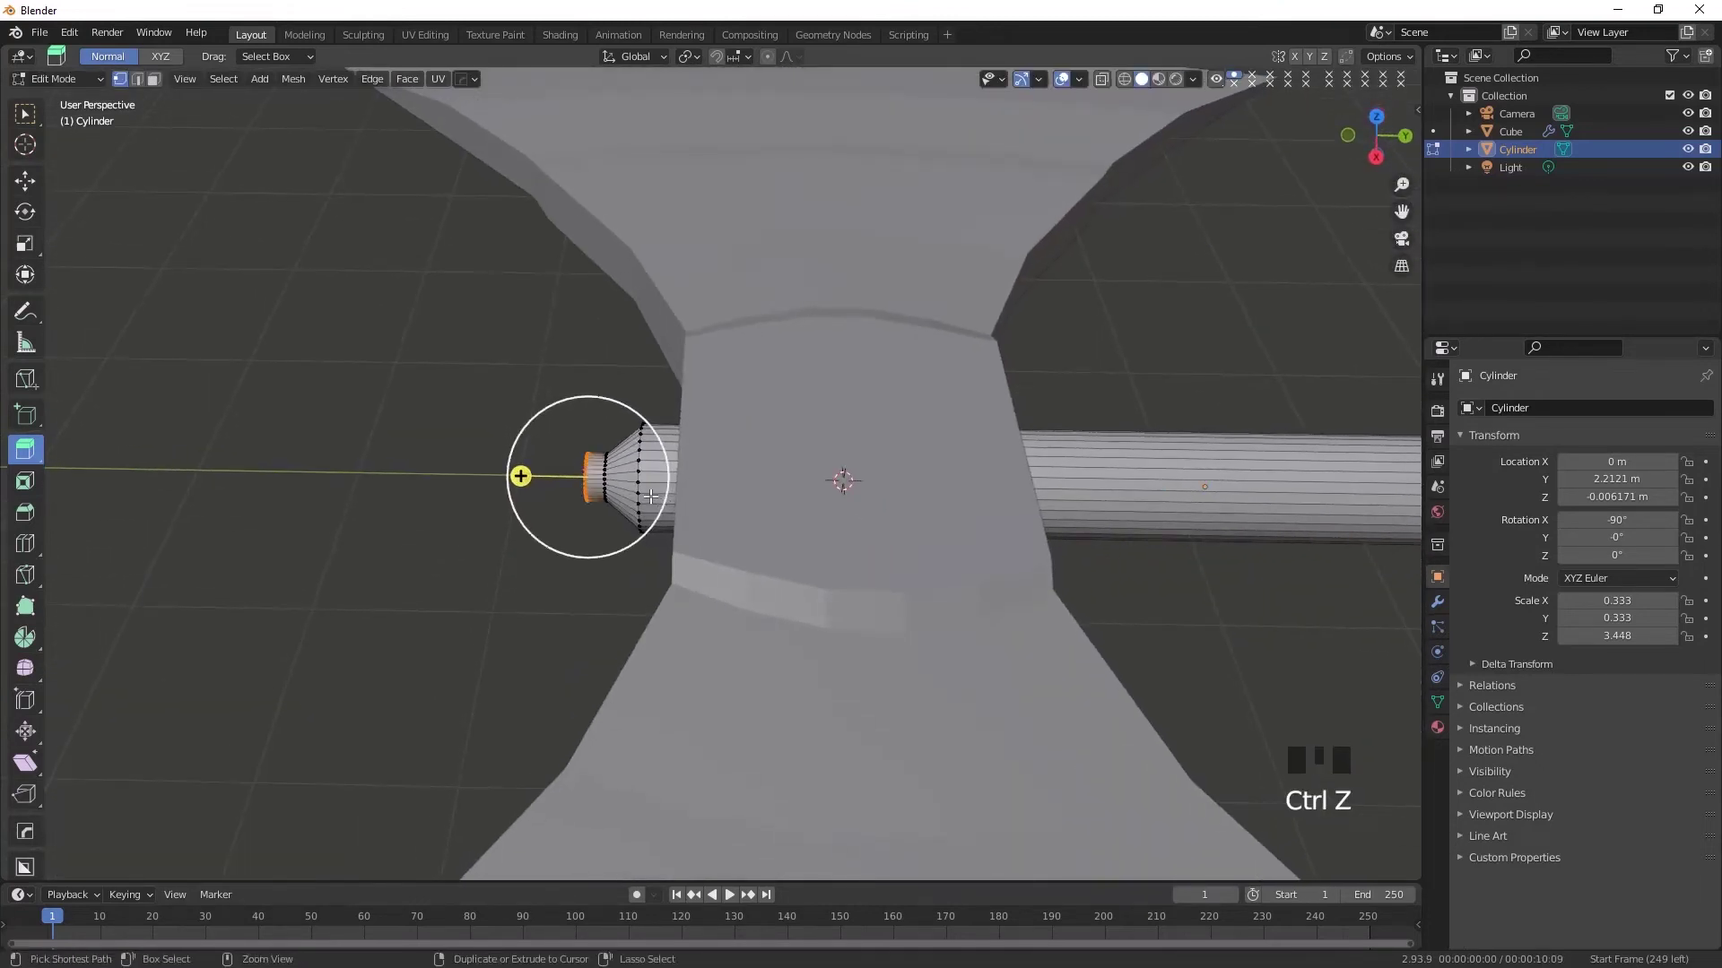
pyautogui.click(527, 475)
pyautogui.press('ctrl+z')
pyautogui.press('ctrl+z')
pyautogui.click(541, 474)
# Step: Extrude the pommel tip once more and shrink it down to a sharp cone point
pyautogui.press('ctrl+z')
pyautogui.press('ctrl+z')
pyautogui.click(560, 477)
pyautogui.middleClick(530, 410)
pyautogui.press('s')
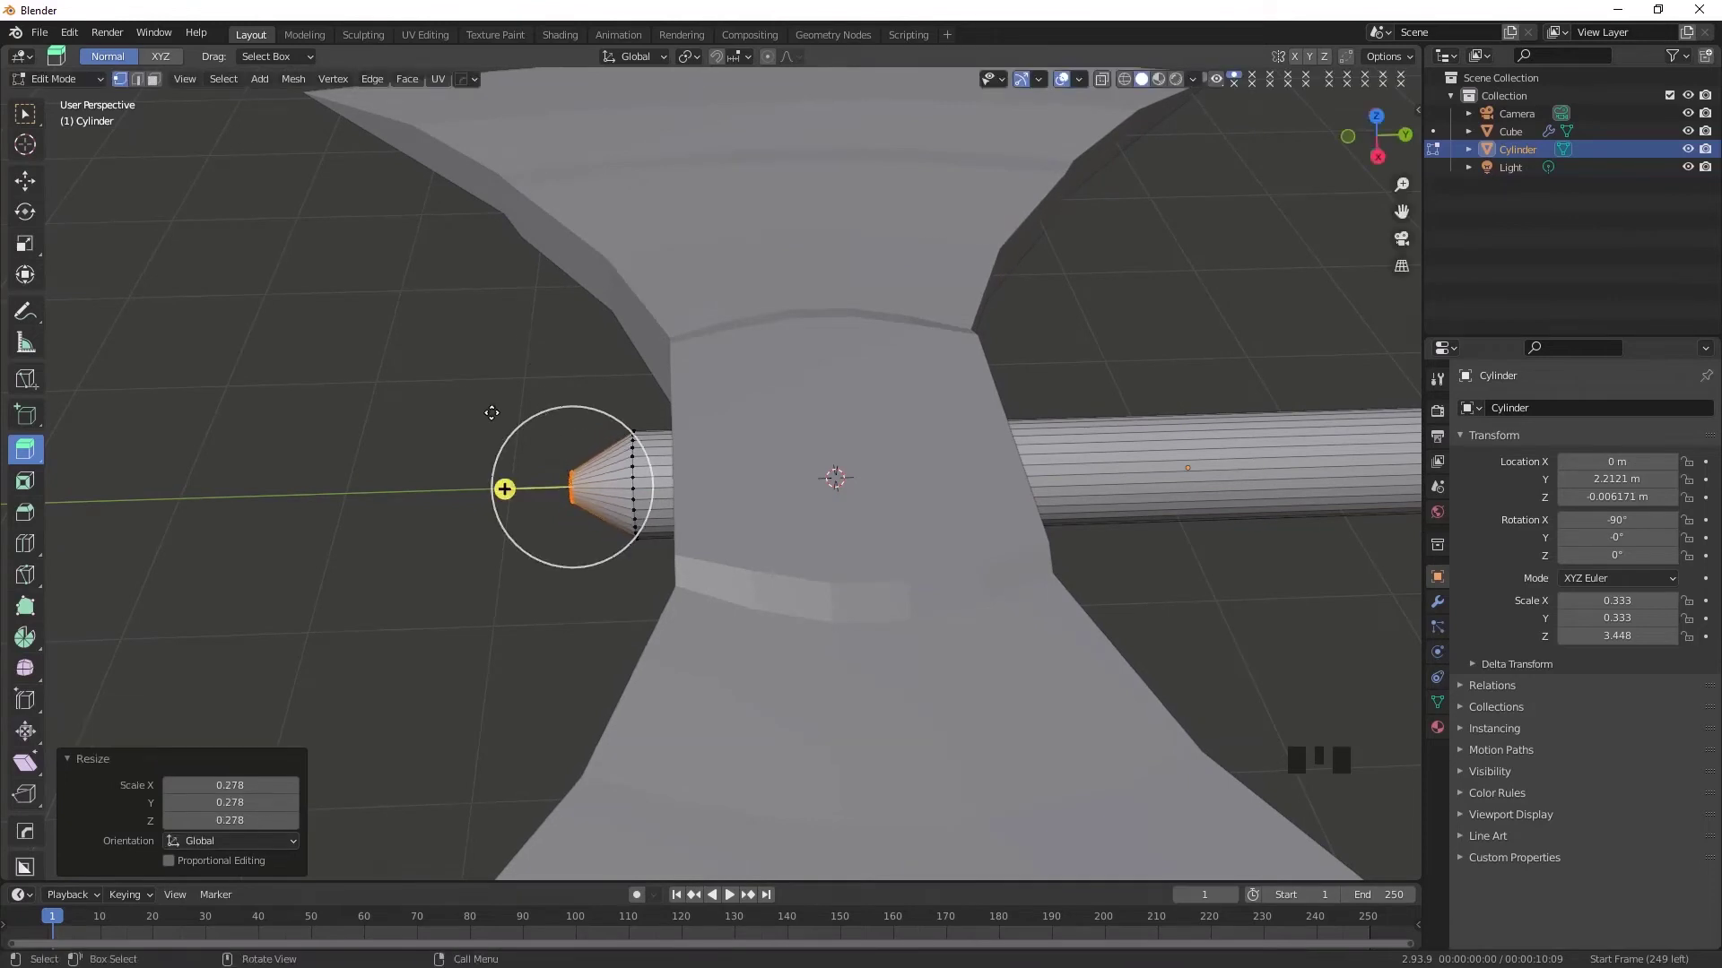
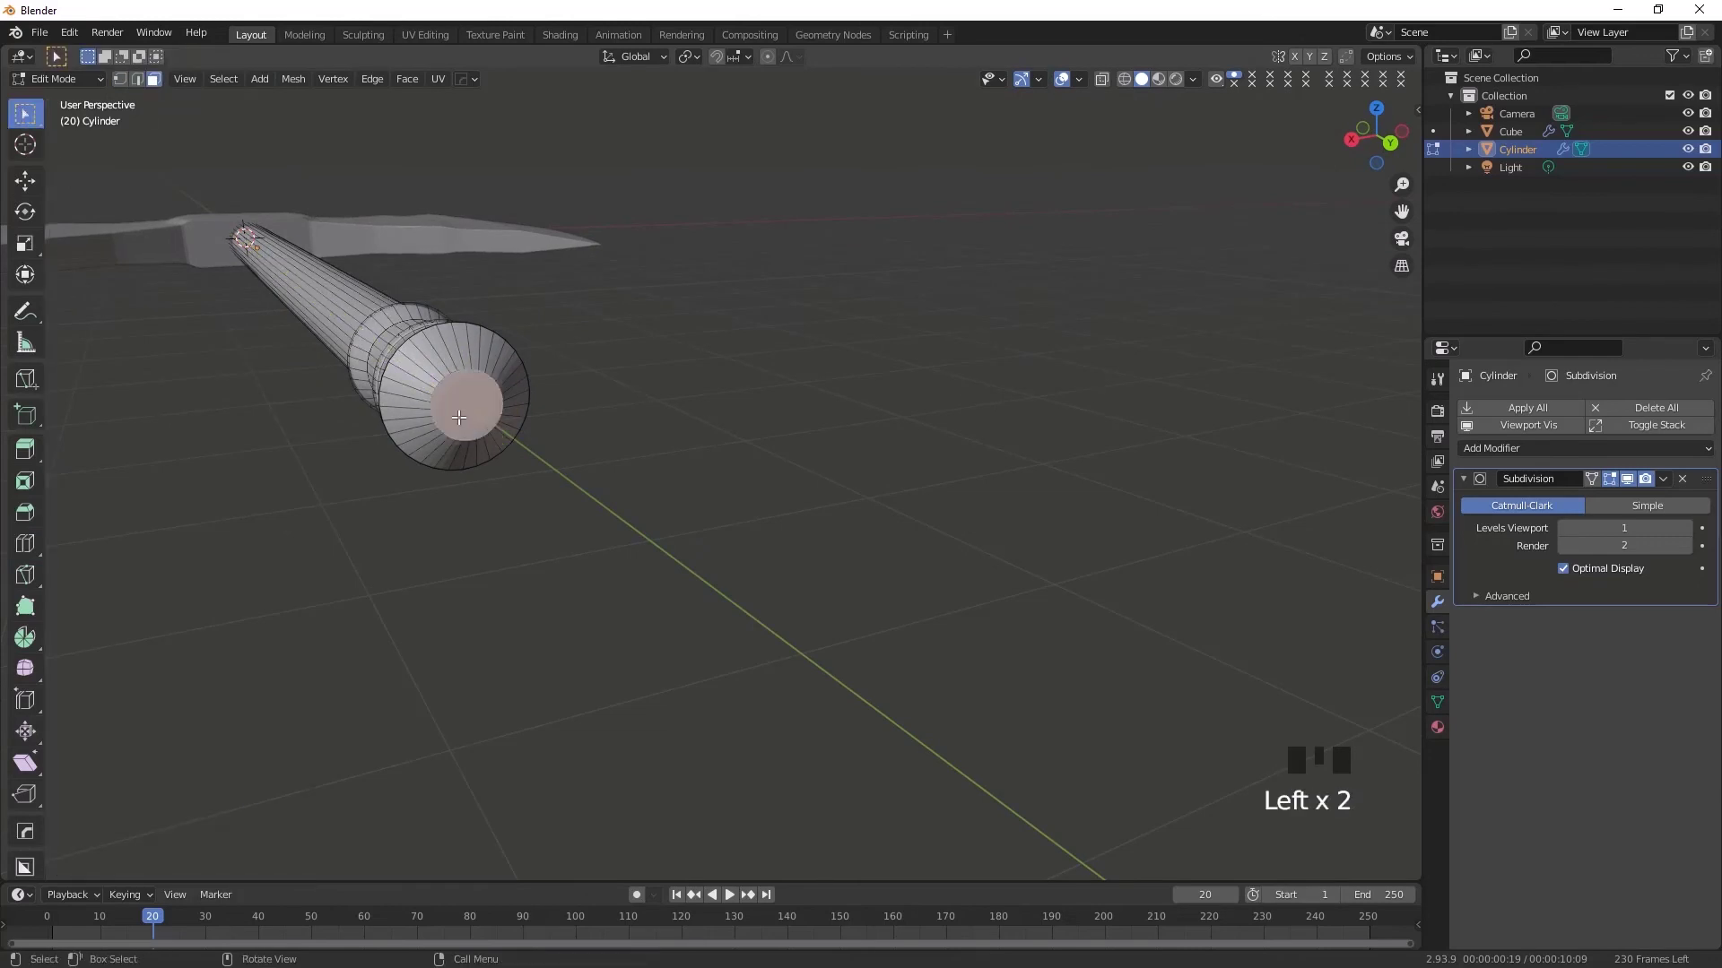
# Step: Inset the handle's flat end face and add an edge loop beside the pommel tip to hold its point
pyautogui.scroll(3)
pyautogui.scroll(-3)
pyautogui.moveTo(399, 455); pyautogui.dragTo(600, 494)
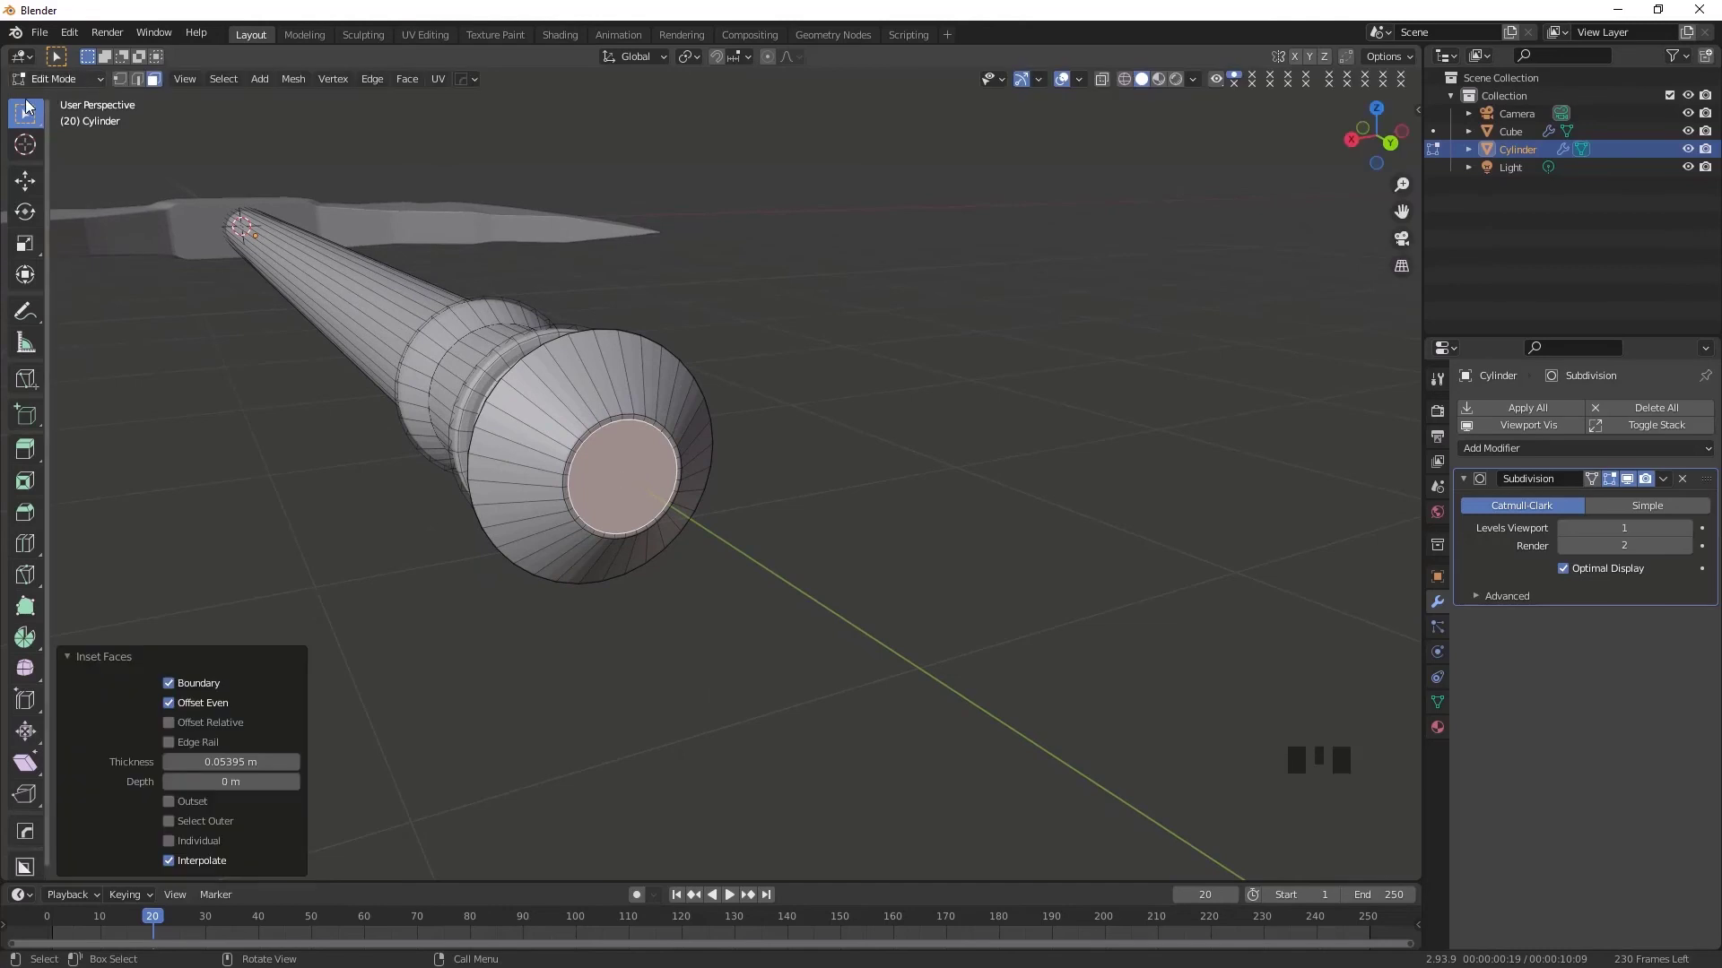
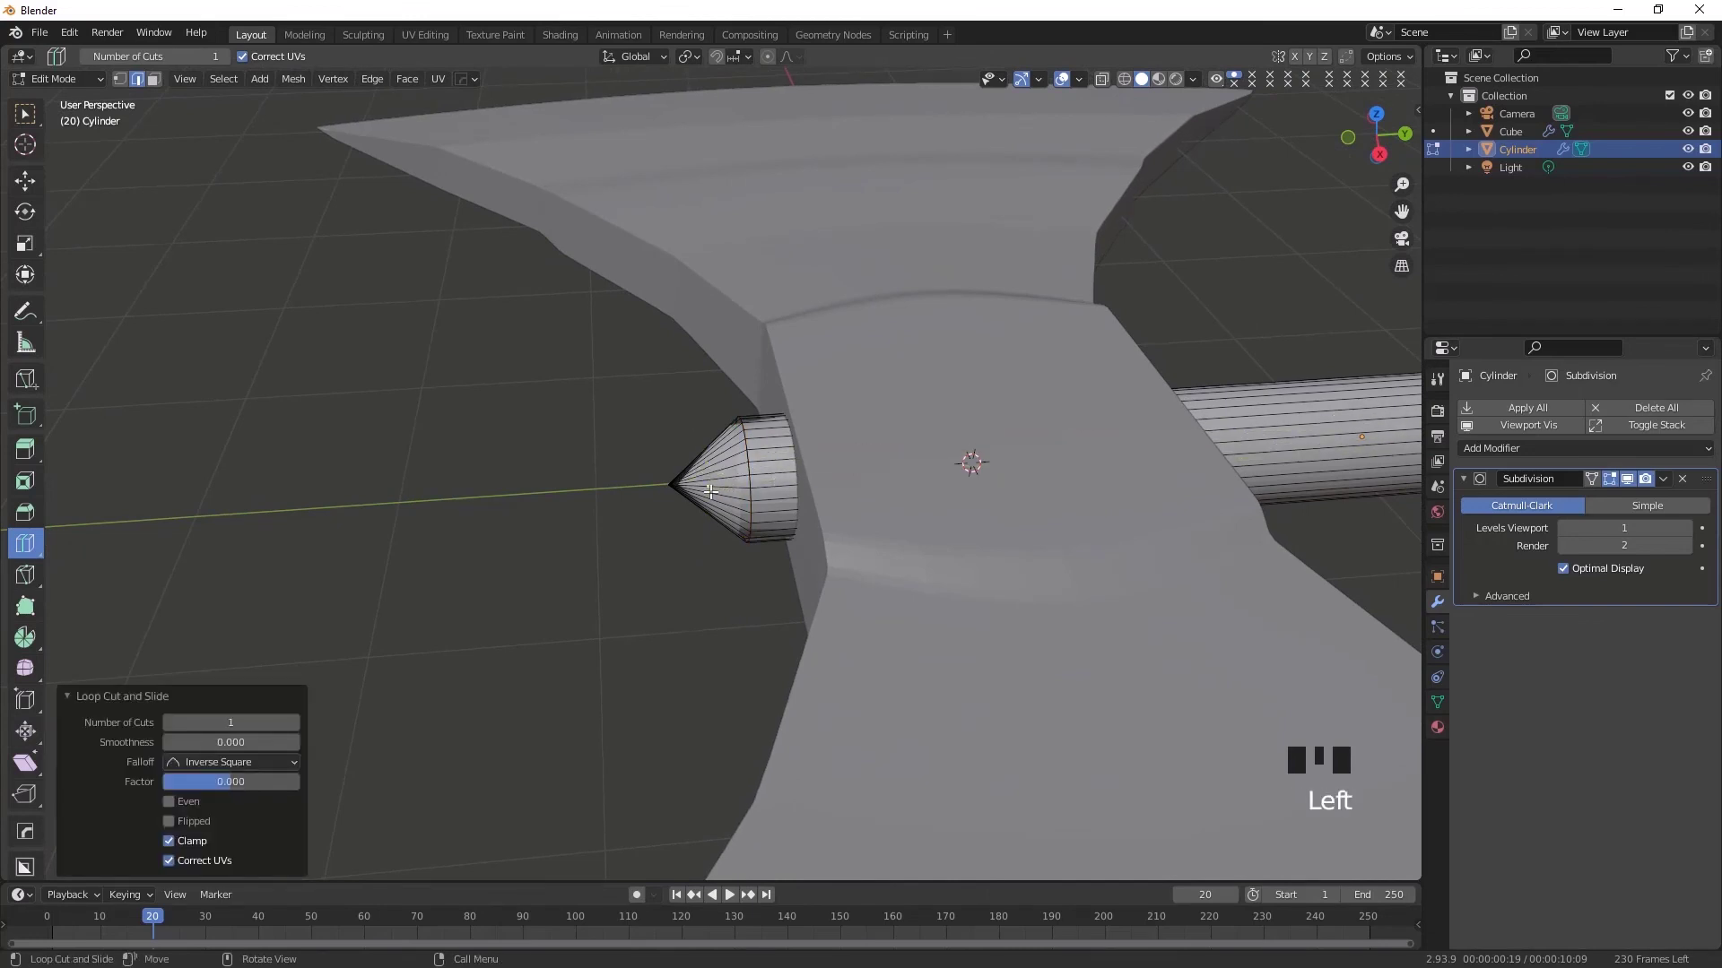
pyautogui.click(705, 502)
pyautogui.moveTo(751, 474); pyautogui.dragTo(753, 494)
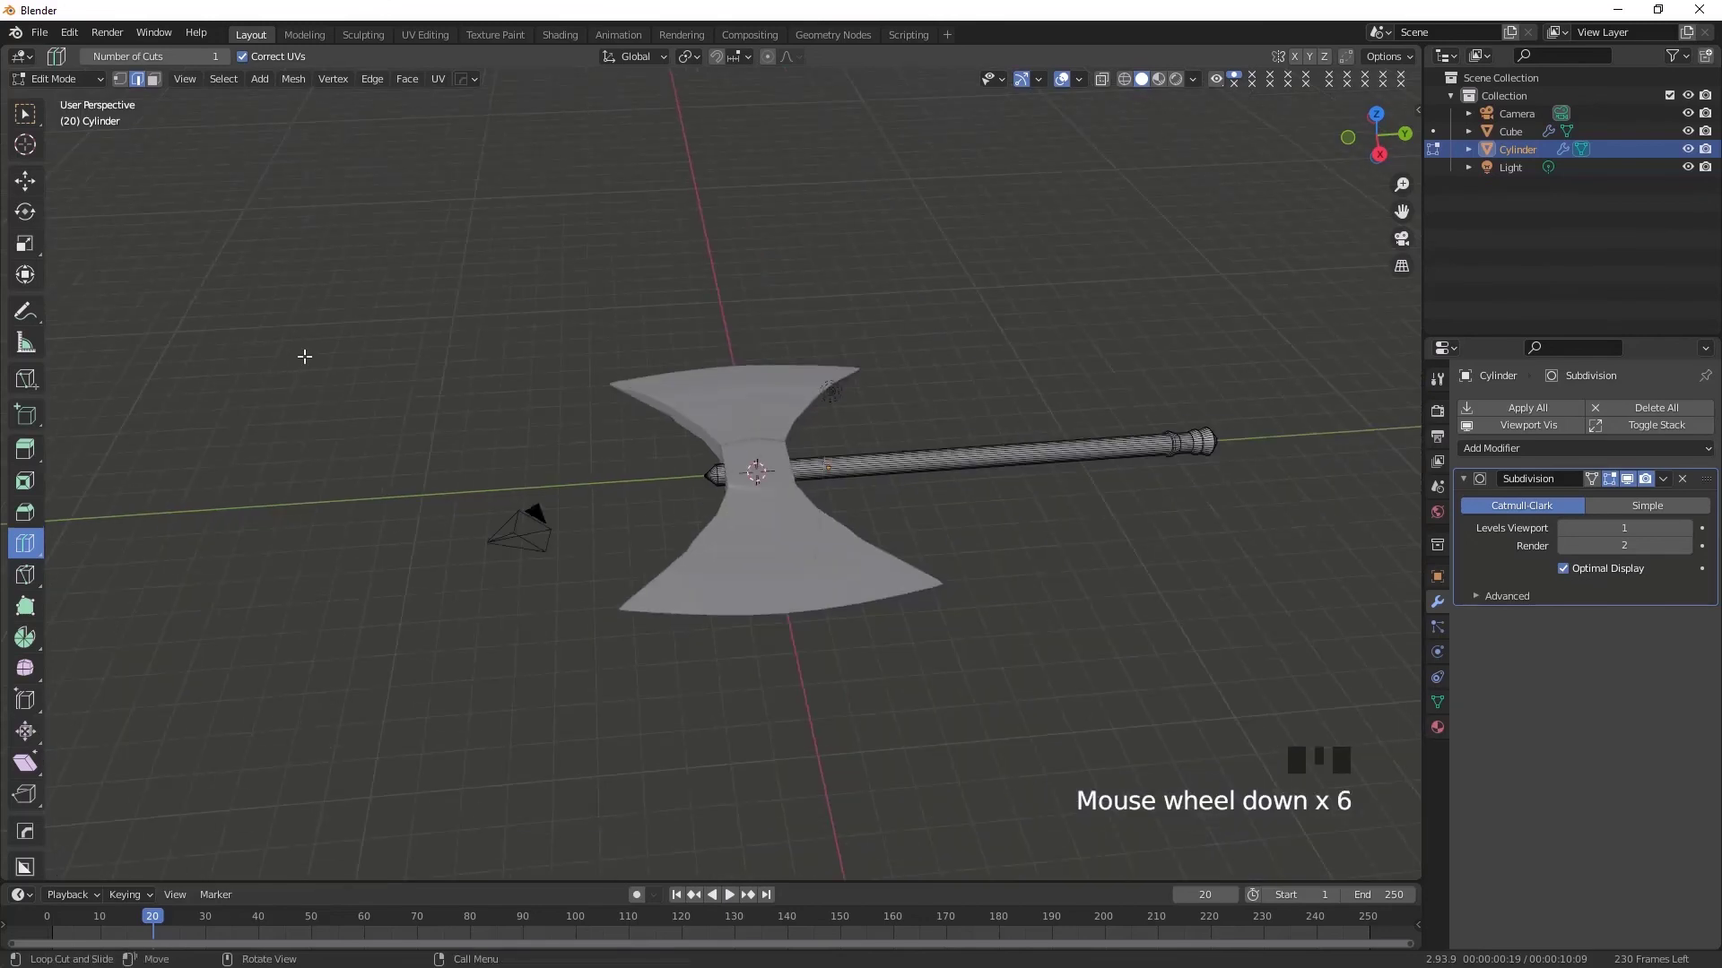